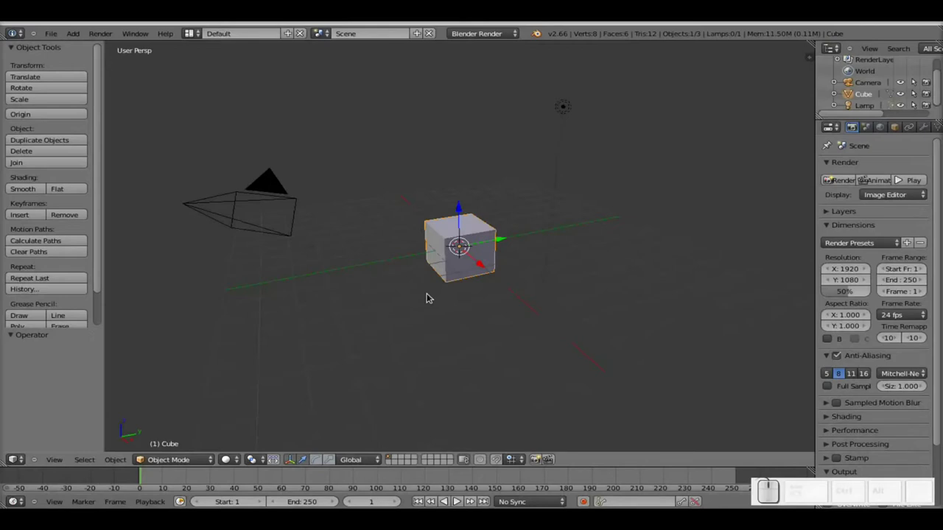
# Delete the default cube so only the camera and lamp remain
pyautogui.press('x')
pyautogui.rightClick(480, 257)
pyautogui.press('x')
pyautogui.click(546, 234)
# Orbit and zoom the viewport to look over the now-empty scene
pyautogui.click(827, 398)
pyautogui.moveTo(827, 439); pyautogui.dragTo(827, 398)
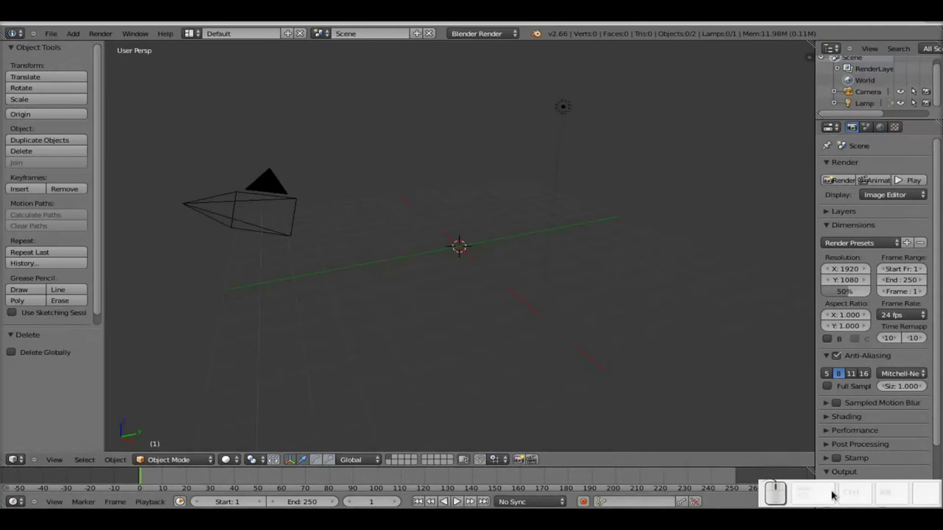
pyautogui.click(827, 397)
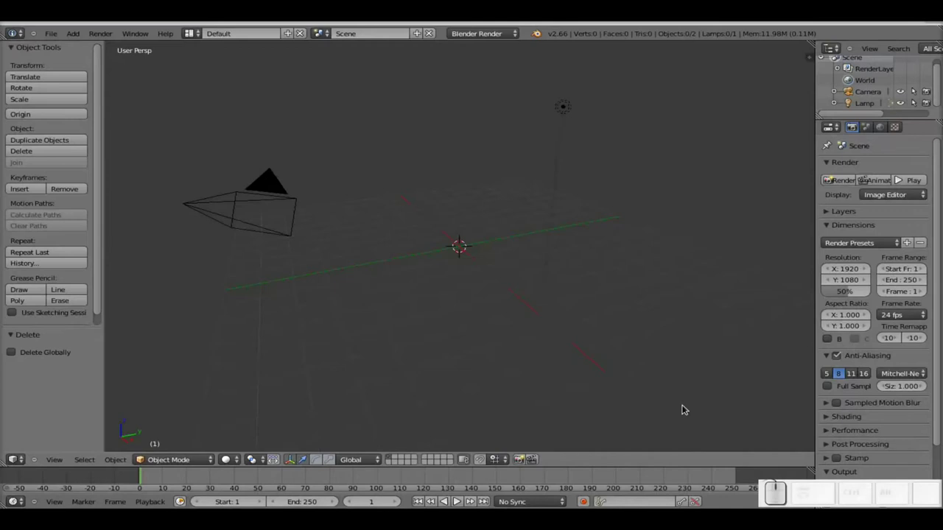
pyautogui.moveTo(345, 297); pyautogui.dragTo(507, 295)
pyautogui.scroll(3)
pyautogui.middleClick(488, 307)
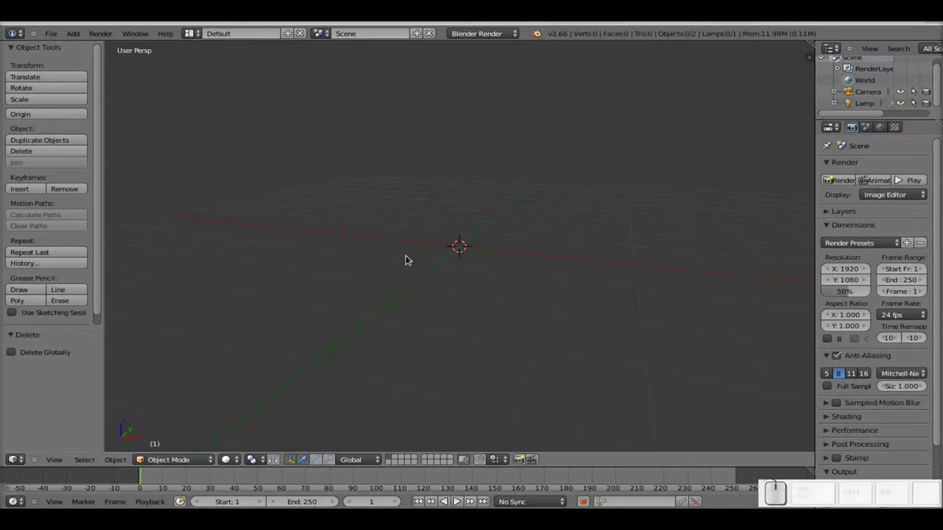
# Add a cone mesh and set its vertex count to 4, making a four-sided pyramid
pyautogui.press('shift+a')
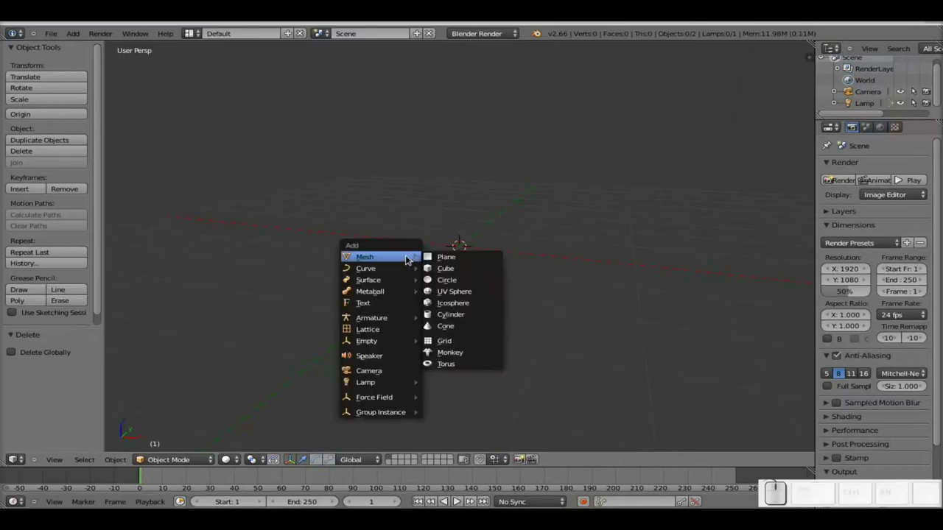
pyautogui.click(462, 326)
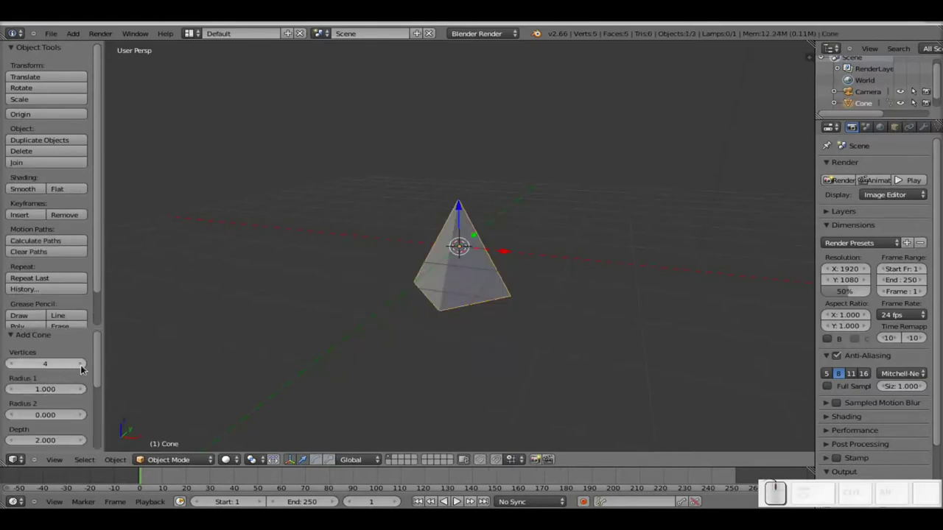
pyautogui.moveTo(84, 363); pyautogui.dragTo(51, 361)
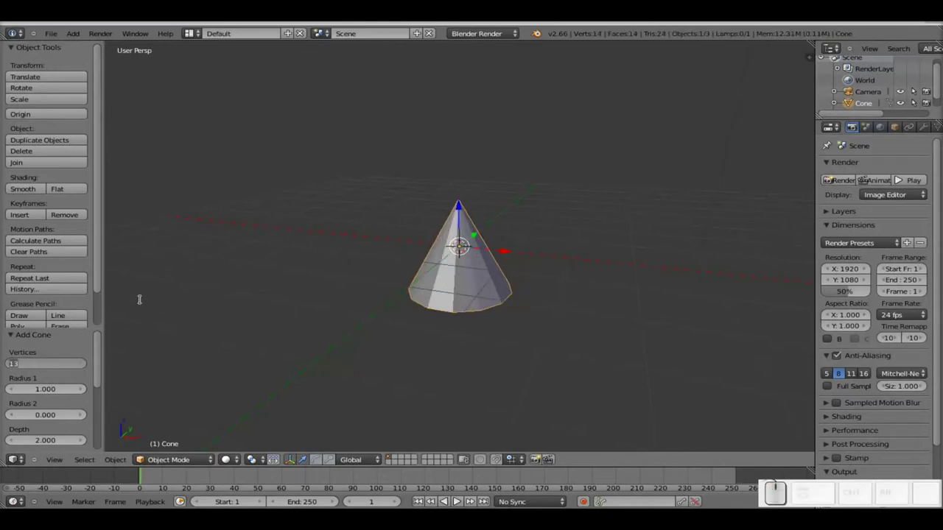
pyautogui.press('KP_3')
pyautogui.press('KP_Enter')
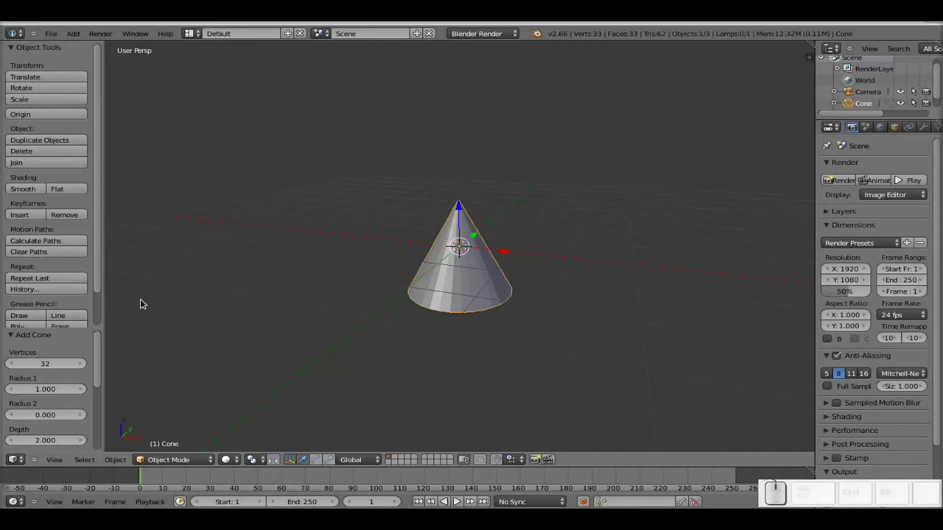
pyautogui.click(47, 365)
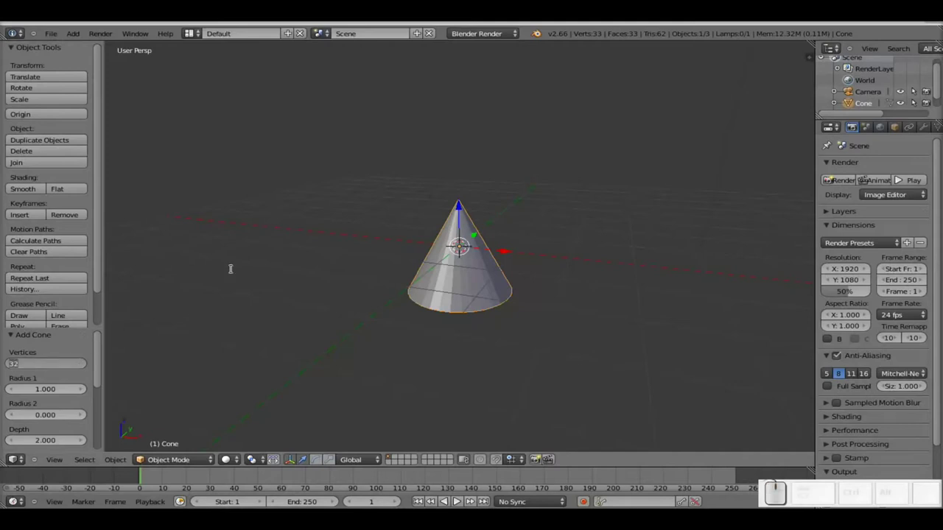
pyautogui.press('KP_4')
pyautogui.press('KP_Enter')
# Raise the pyramid above the grid and scale it down to about 0.44
pyautogui.moveTo(464, 214); pyautogui.dragTo(462, 157)
pyautogui.scroll(-3)
pyautogui.middleClick(510, 230)
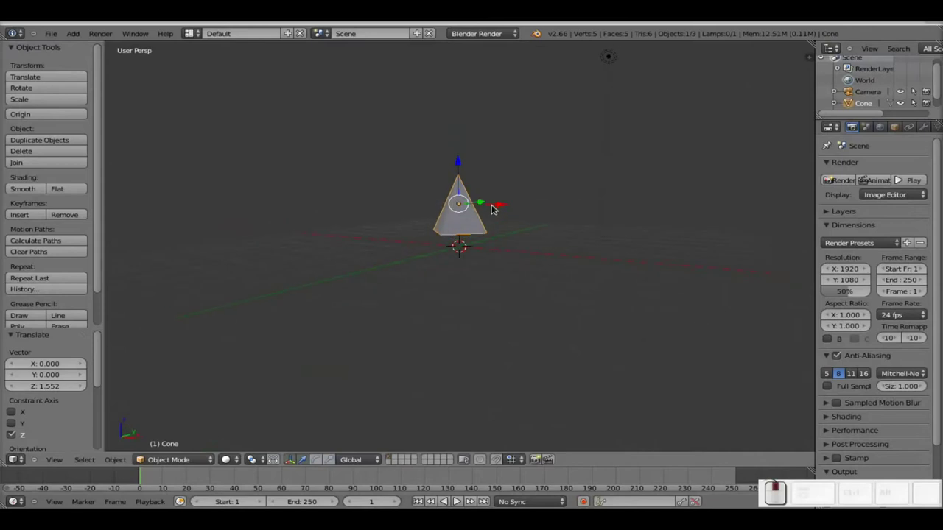
pyautogui.scroll(3)
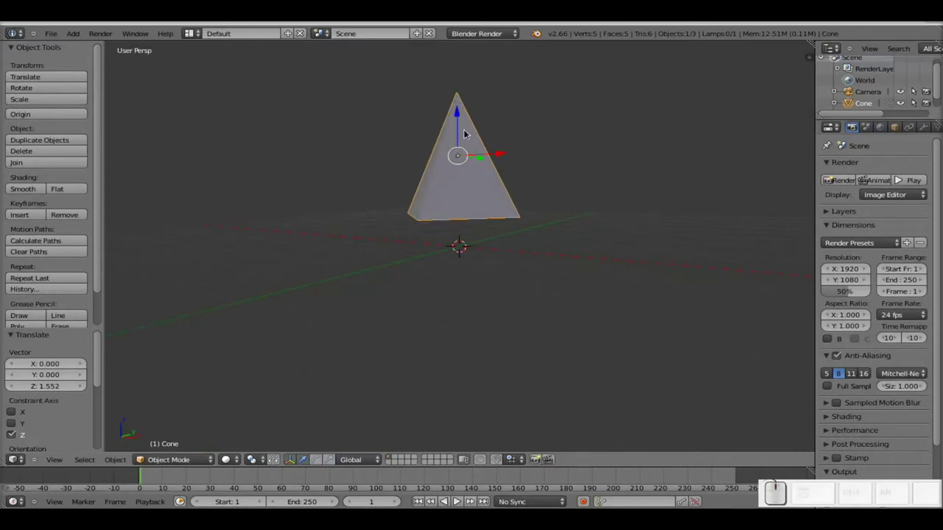
pyautogui.moveTo(461, 128); pyautogui.dragTo(501, 134)
pyautogui.press('s')
pyautogui.click(537, 187)
pyautogui.scroll(3)
pyautogui.scroll(-3)
pyautogui.middleClick(486, 185)
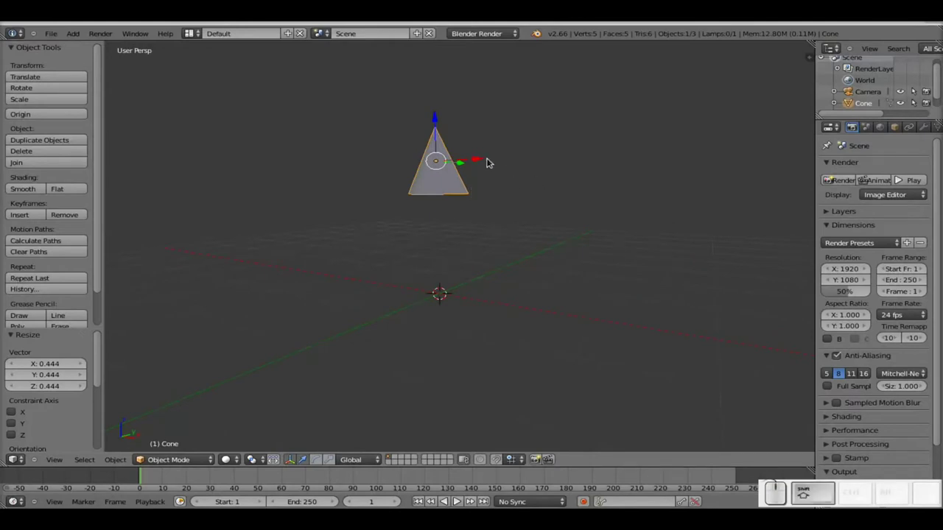
# Duplicate the pyramid, rotate the copy 180° about X and set it beneath to form a diamond
pyautogui.press('shift+d')
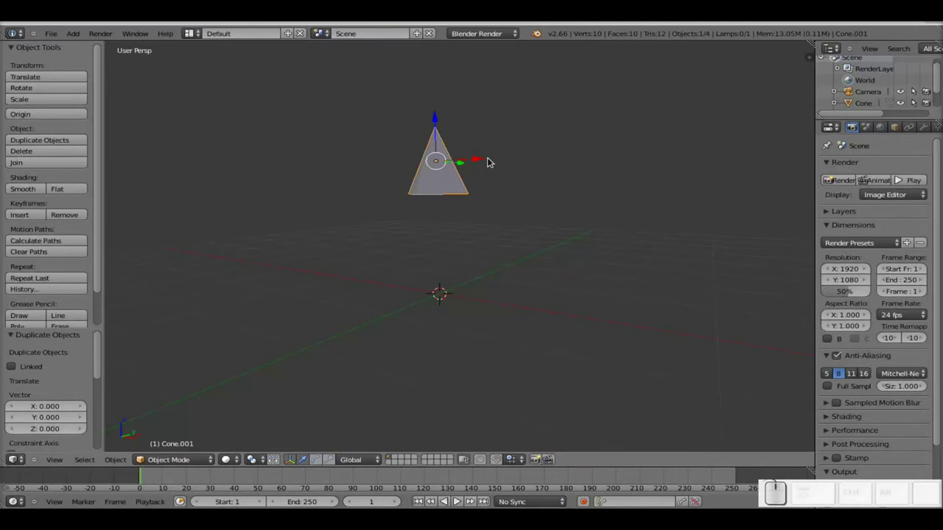
pyautogui.press('r')
pyautogui.press('x')
pyautogui.press('KP_1')
pyautogui.press('KP_8')
pyautogui.press('KP_0')
pyautogui.press('KP_Enter')
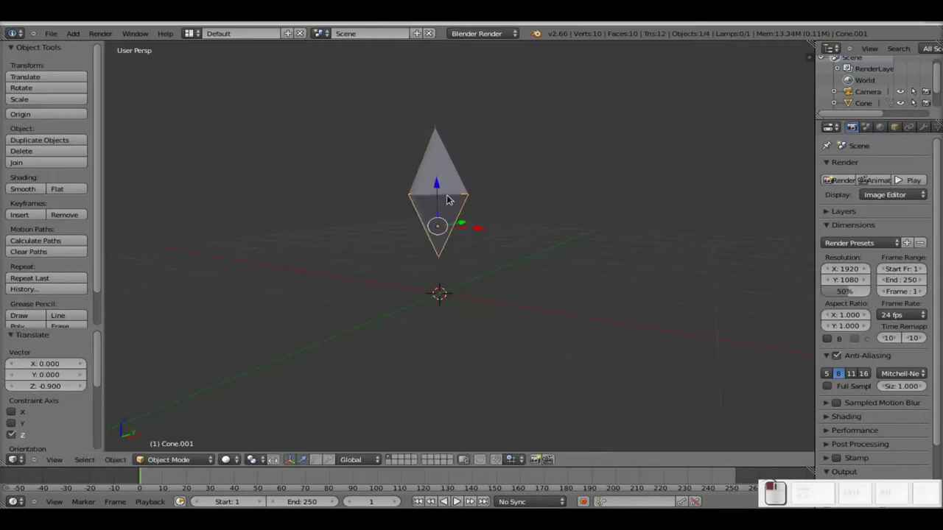
pyautogui.scroll(3)
pyautogui.middleClick(409, 158)
pyautogui.scroll(3)
pyautogui.scroll(-3)
pyautogui.click(391, 225)
pyautogui.click(382, 255)
pyautogui.scroll(-3)
pyautogui.moveTo(374, 231); pyautogui.dragTo(388, 244)
pyautogui.scroll(-3)
pyautogui.middleClick(391, 248)
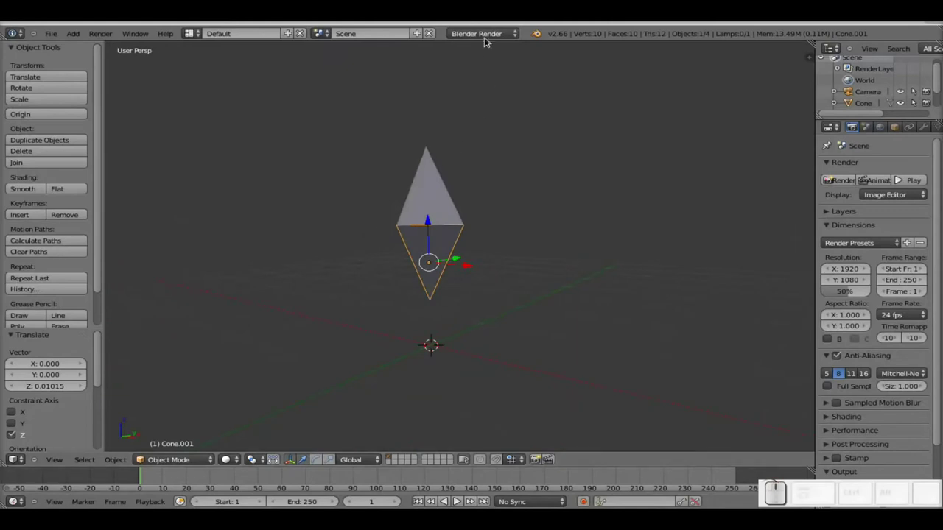
# Switch the render engine to Cycles and select the upper pyramid
pyautogui.click(487, 34)
pyautogui.click(475, 72)
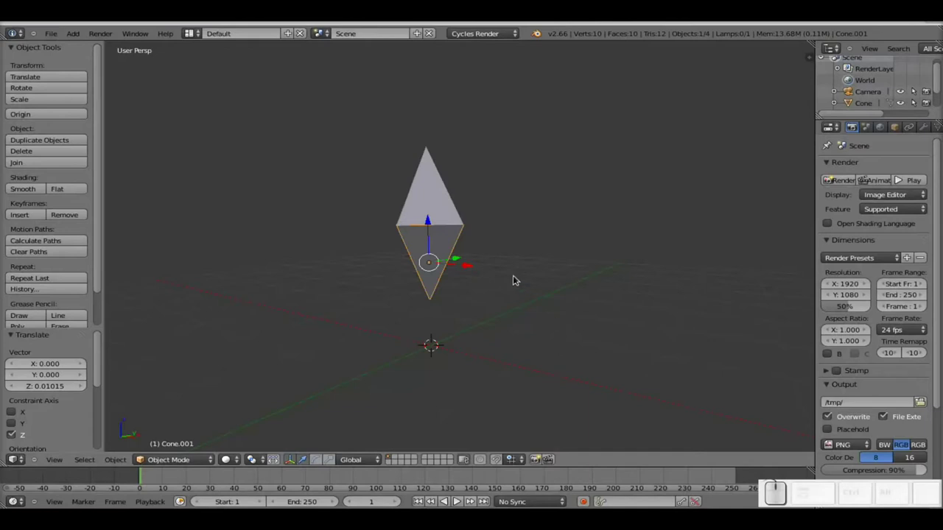
pyautogui.scroll(3)
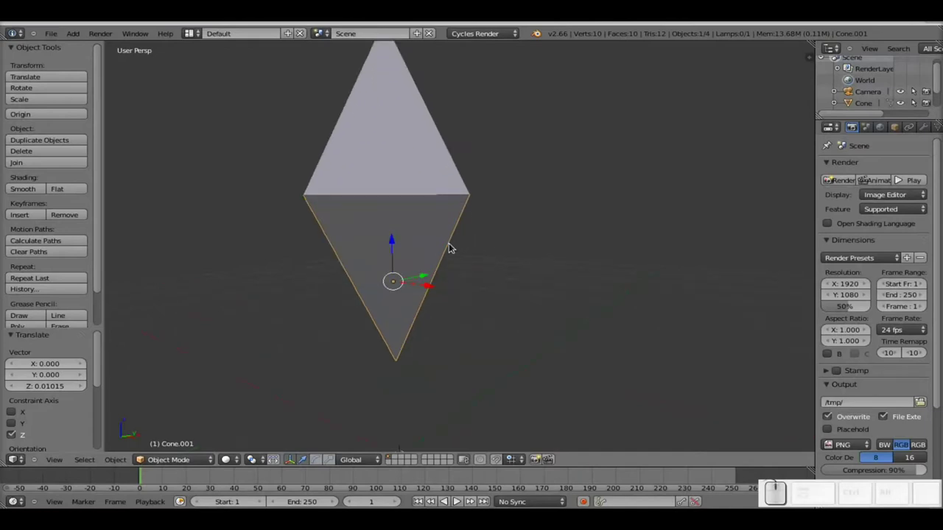
pyautogui.scroll(-3)
pyautogui.rightClick(422, 178)
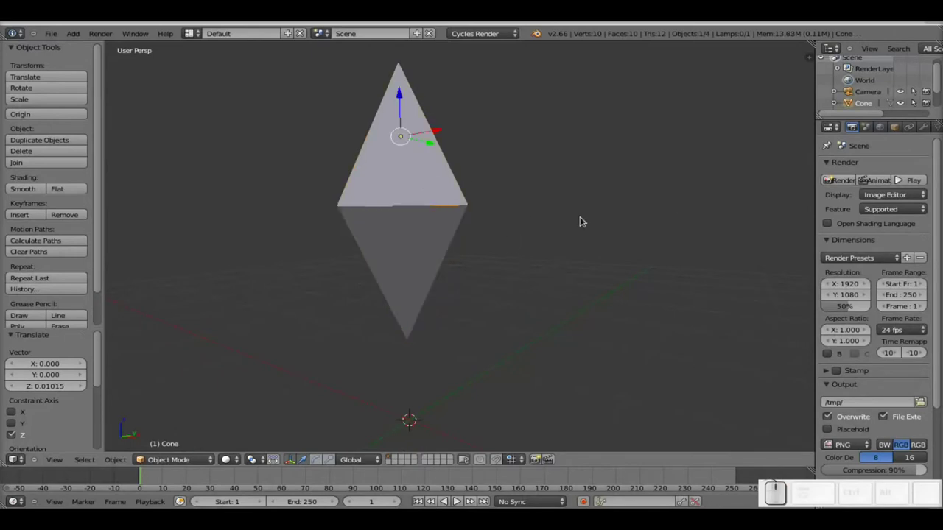
pyautogui.moveTo(910, 125); pyautogui.dragTo(876, 157)
# Create a new material on the upper pyramid with a Glossy BSDF surface in green
pyautogui.click(904, 129)
pyautogui.click(882, 202)
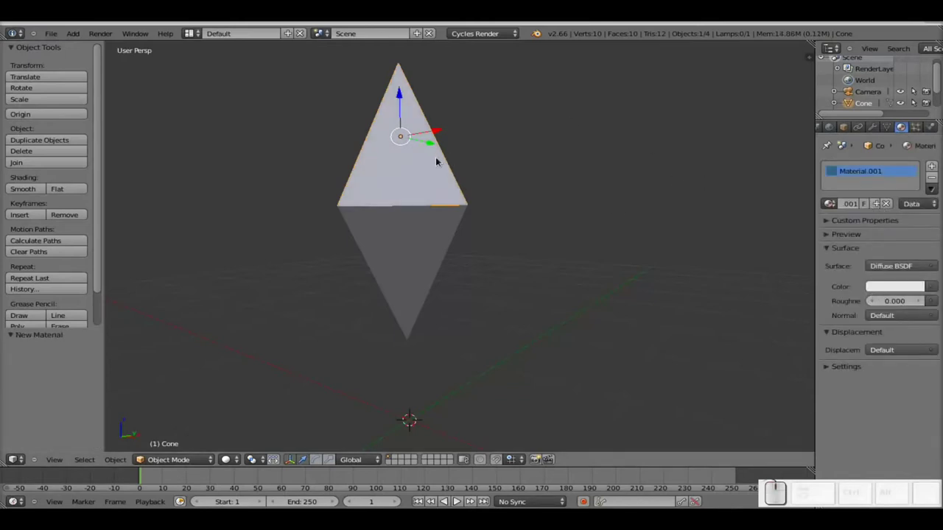
pyautogui.click(888, 263)
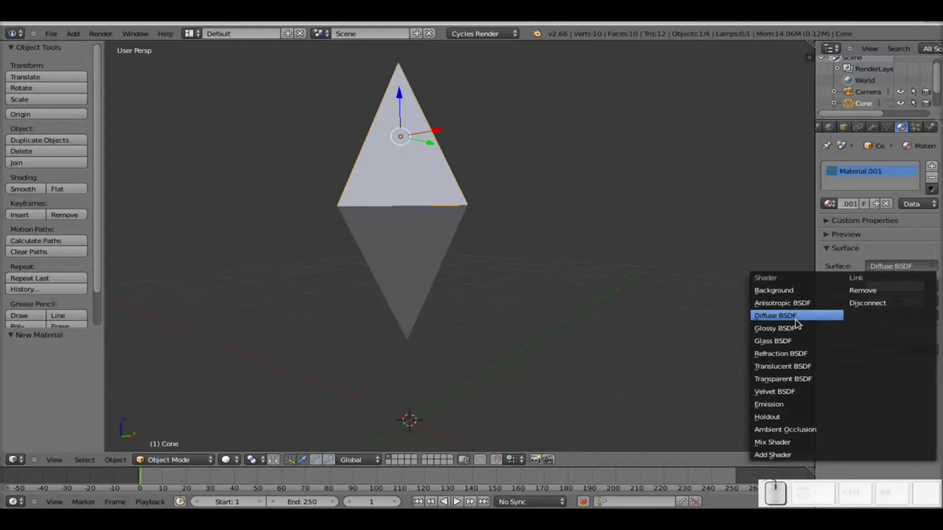
pyautogui.click(780, 329)
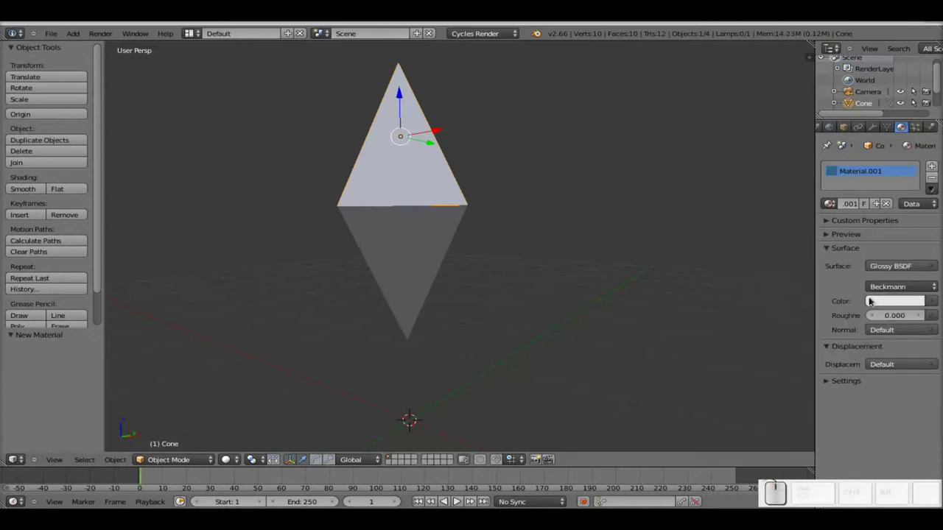
pyautogui.click(898, 300)
pyautogui.moveTo(844, 203); pyautogui.dragTo(929, 160)
pyautogui.click(919, 168)
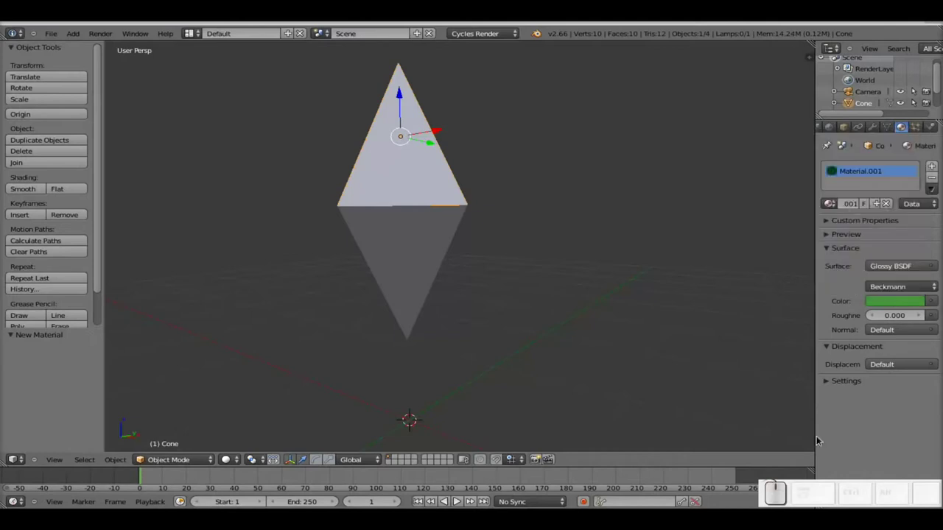
# Select both pyramids and link the green material to the lower one with Ctrl+L
pyautogui.rightClick(423, 278)
pyautogui.rightClick(423, 180)
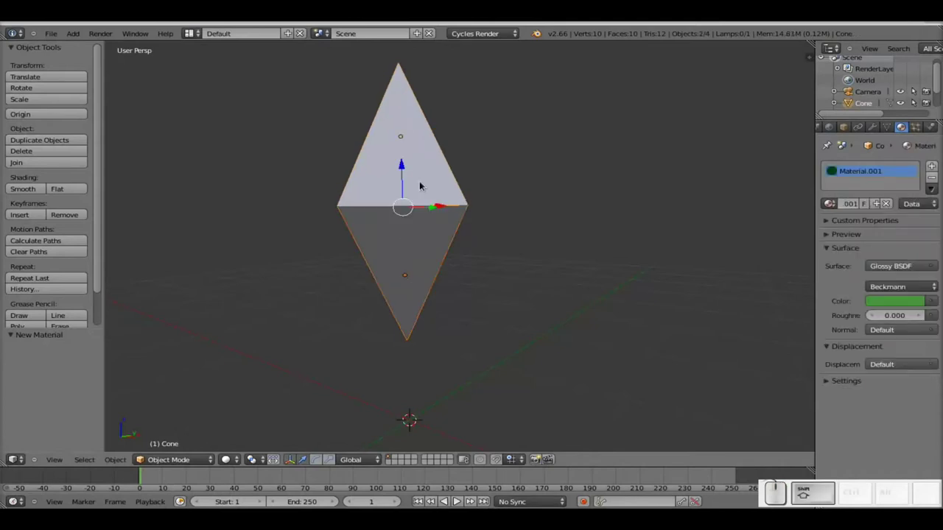
pyautogui.rightClick(401, 256)
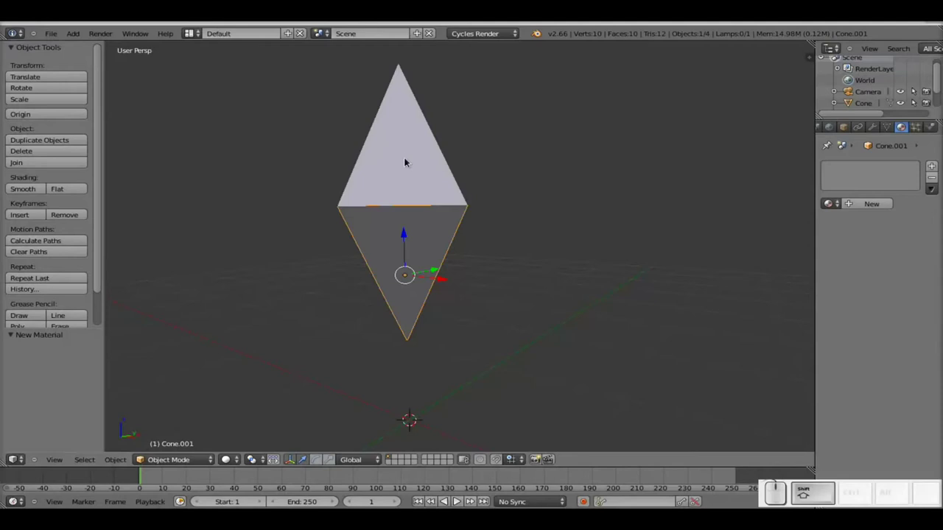
pyautogui.rightClick(408, 157)
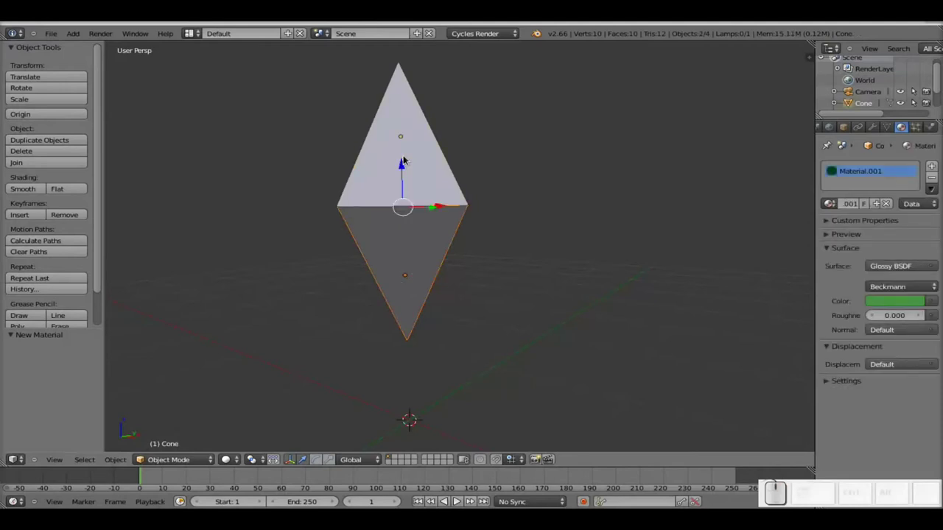
pyautogui.press('ctrl+l')
pyautogui.press('Up')
pyautogui.press('Down')
pyautogui.press('Return')
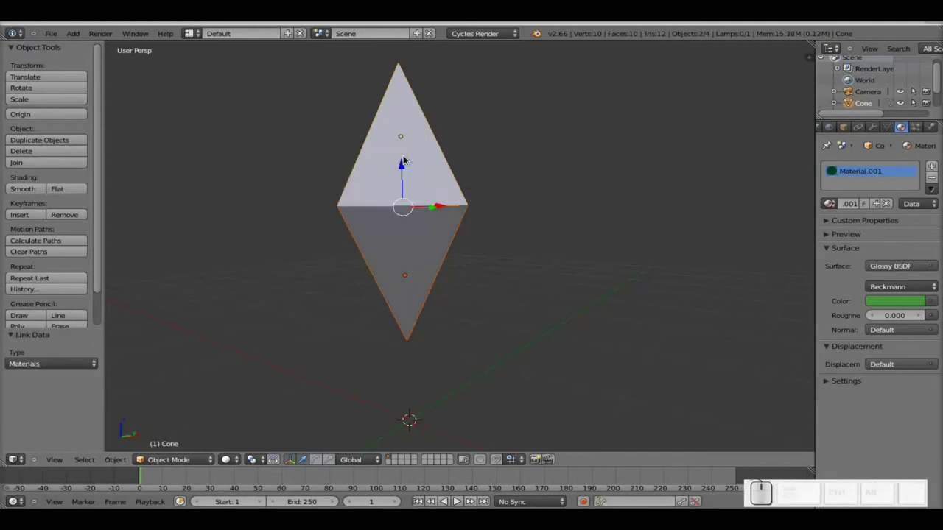
# Reselect each pyramid to confirm both halves now share the green material
pyautogui.rightClick(425, 159)
pyautogui.rightClick(398, 238)
pyautogui.rightClick(392, 159)
pyautogui.rightClick(417, 266)
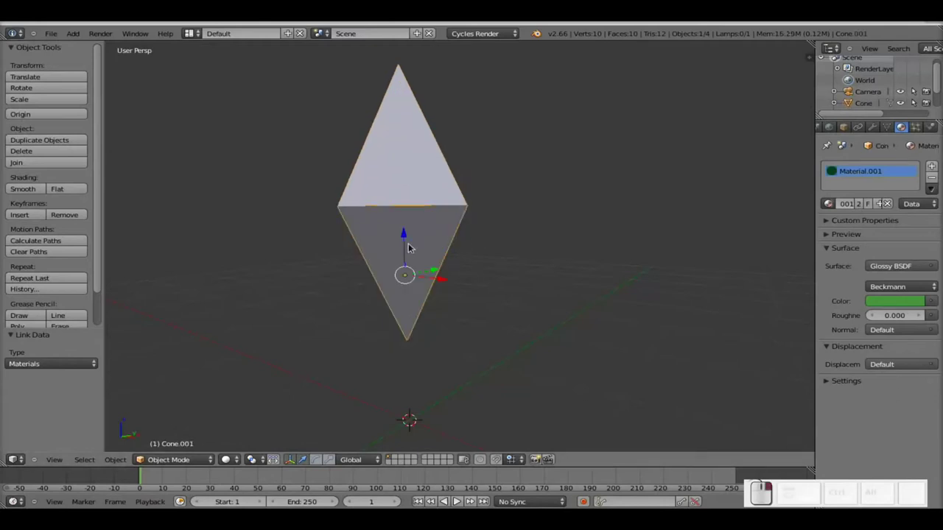
pyautogui.scroll(-3)
pyautogui.middleClick(441, 217)
pyautogui.rightClick(424, 244)
pyautogui.scroll(3)
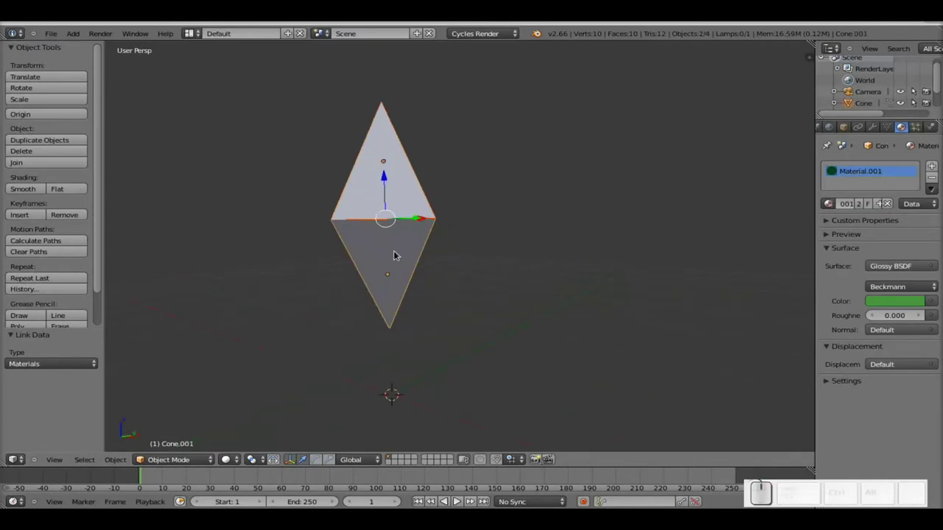
# Add a sphere at the diamond's centre and view the scene as wireframe
pyautogui.press('shift+a')
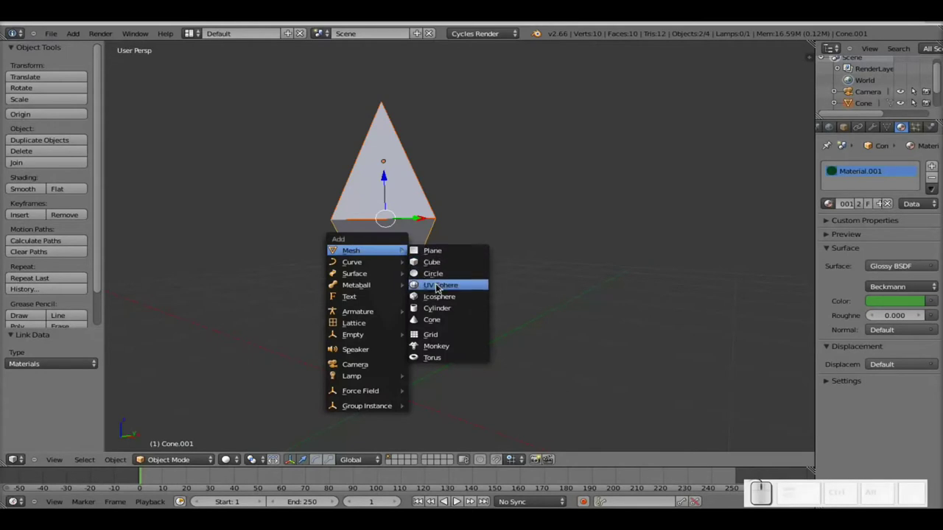
pyautogui.moveTo(394, 365); pyautogui.dragTo(527, 242)
pyautogui.press('s')
pyautogui.click(425, 233)
pyautogui.press('z')
pyautogui.scroll(3)
pyautogui.middleClick(321, 242)
pyautogui.press('z')
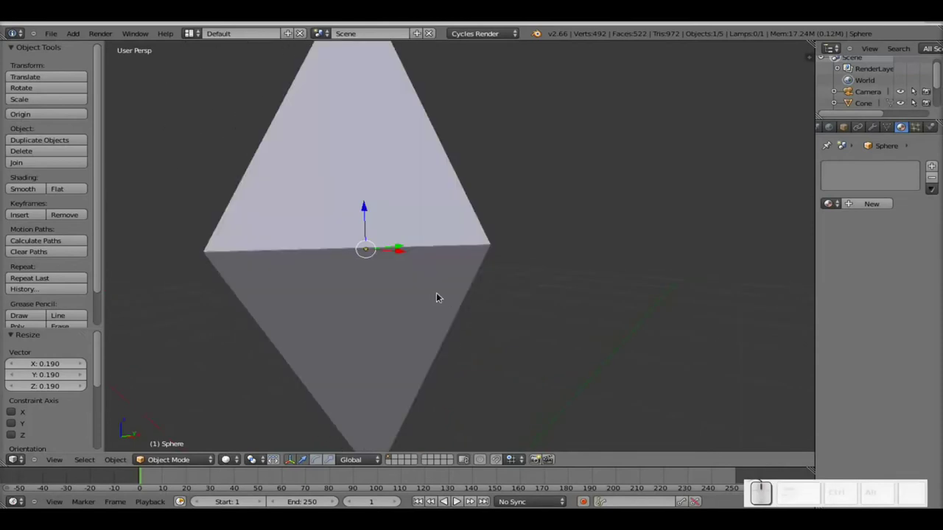
pyautogui.press('z')
# Scale the sphere down to about 0.8
pyautogui.press('s')
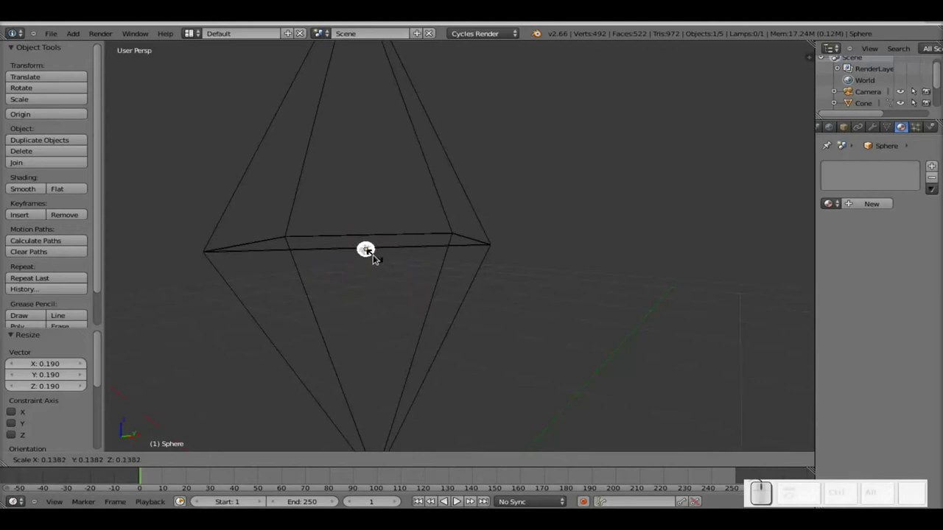
pyautogui.click(375, 253)
pyautogui.press('s')
pyautogui.click(418, 265)
pyautogui.scroll(-3)
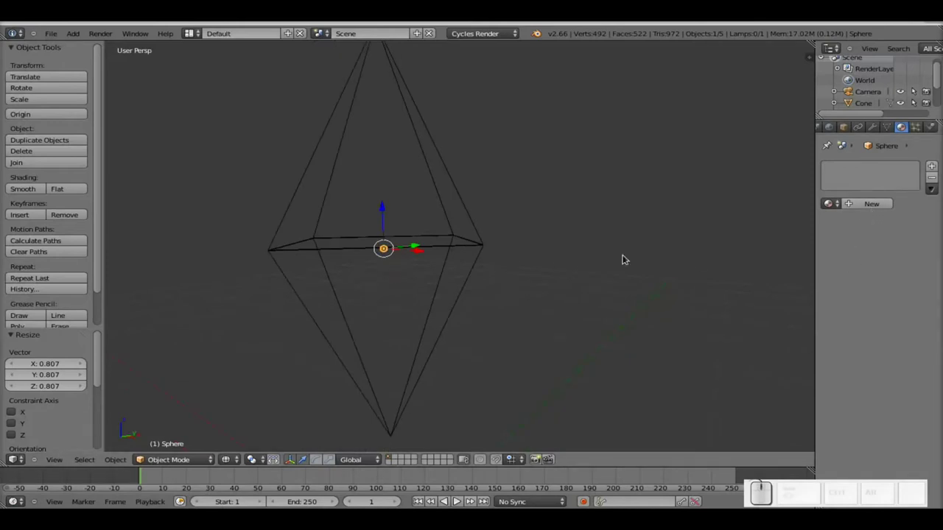
# Duplicate it and move the copy about two units along the Y axis
pyautogui.press('shift+d')
pyautogui.press('Return')
pyautogui.scroll(-3)
pyautogui.moveTo(457, 247); pyautogui.dragTo(267, 300)
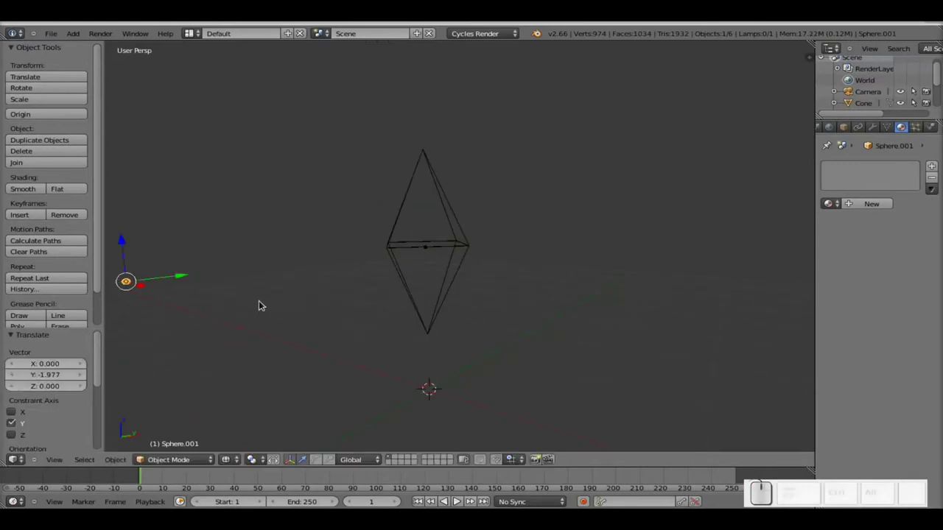
pyautogui.scroll(3)
pyautogui.scroll(-3)
pyautogui.scroll(-3)
pyautogui.moveTo(416, 252); pyautogui.dragTo(299, 281)
pyautogui.scroll(3)
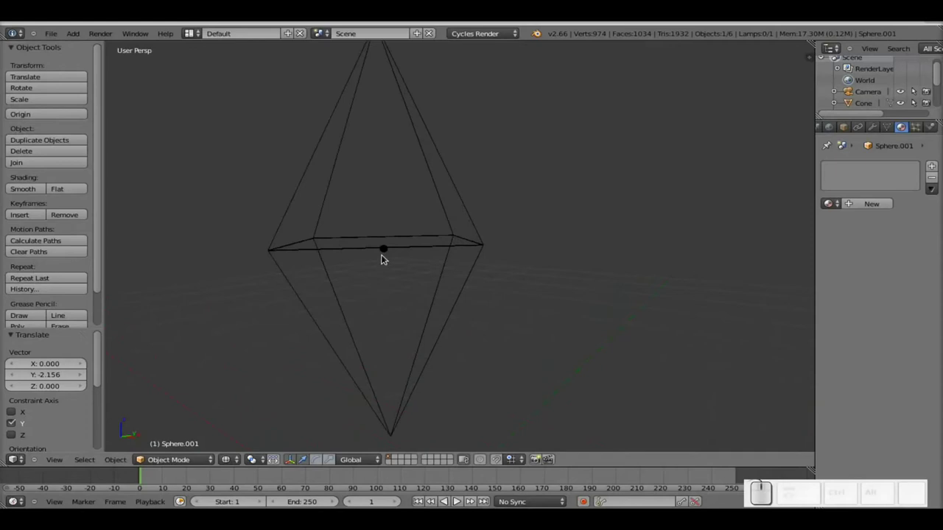
# Give the original a new Transparent BSDF material and go to its particle settings
pyautogui.rightClick(385, 256)
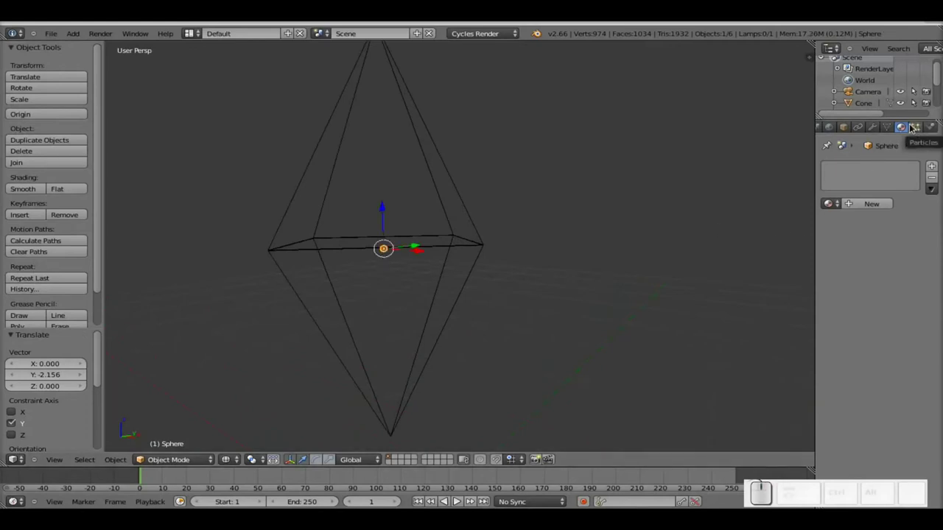
pyautogui.click(879, 200)
pyautogui.click(895, 262)
pyautogui.click(791, 380)
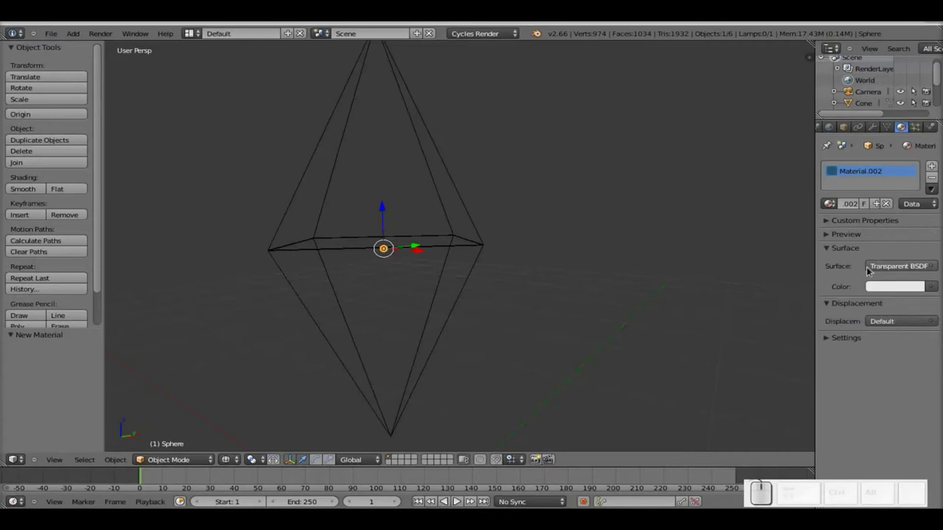
pyautogui.click(919, 120)
# Add a particle system of 5000 particles emitting from frame 4 to 40
pyautogui.click(936, 164)
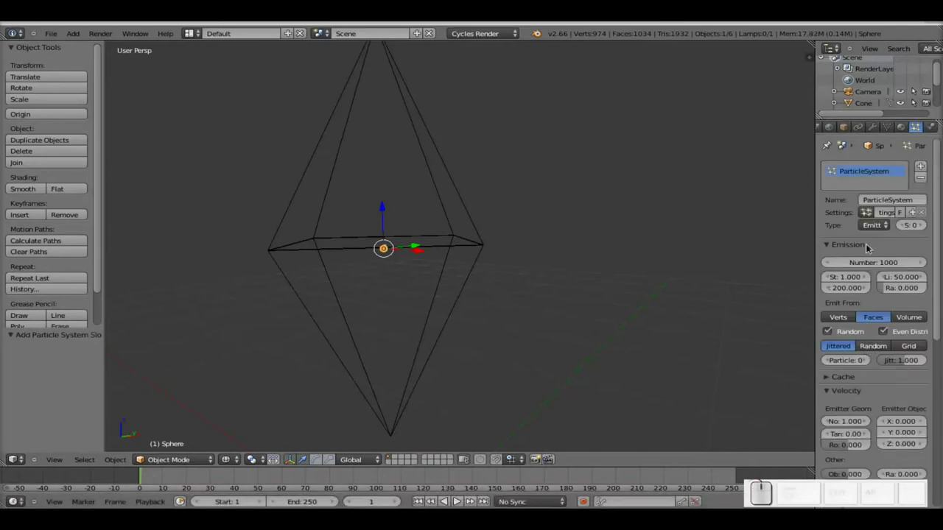
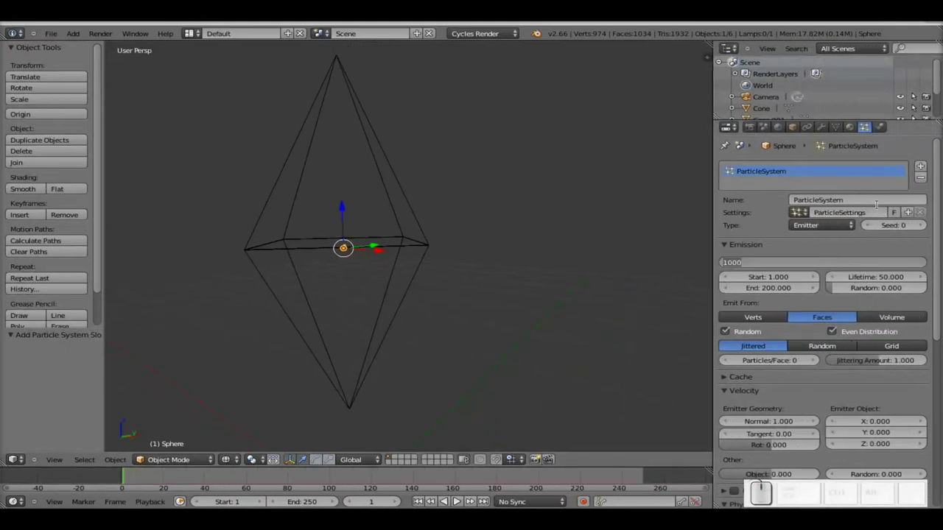
pyautogui.press('KP_5')
pyautogui.press('KP_0')
pyautogui.press('KP_Enter')
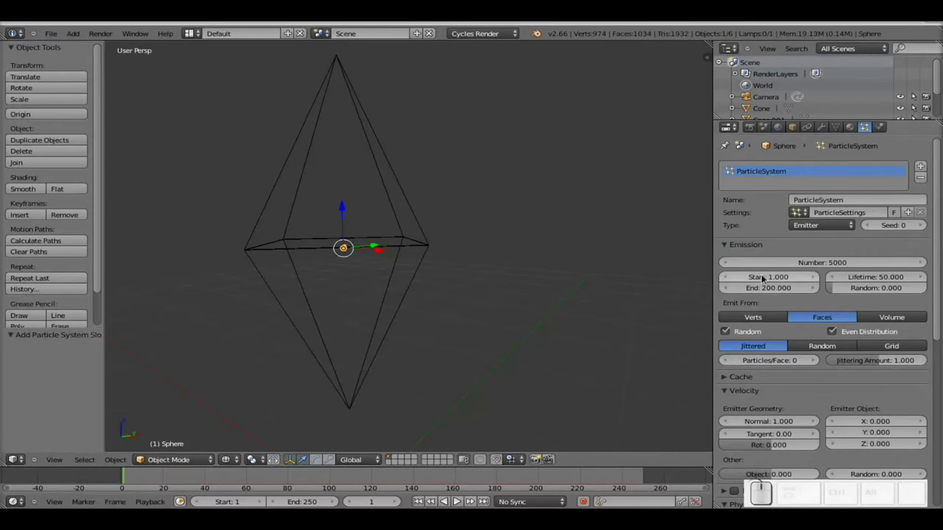
pyautogui.click(771, 277)
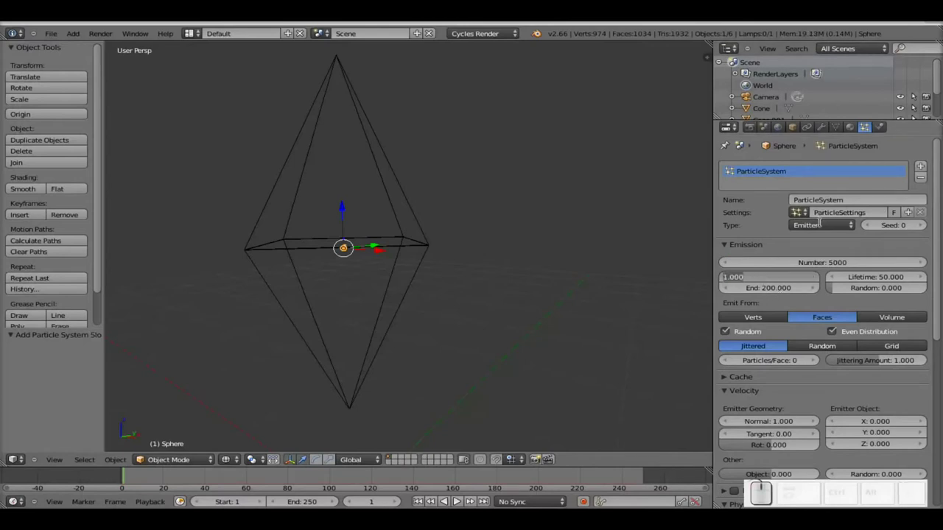
pyautogui.press('KP_4')
pyautogui.press('KP_Enter')
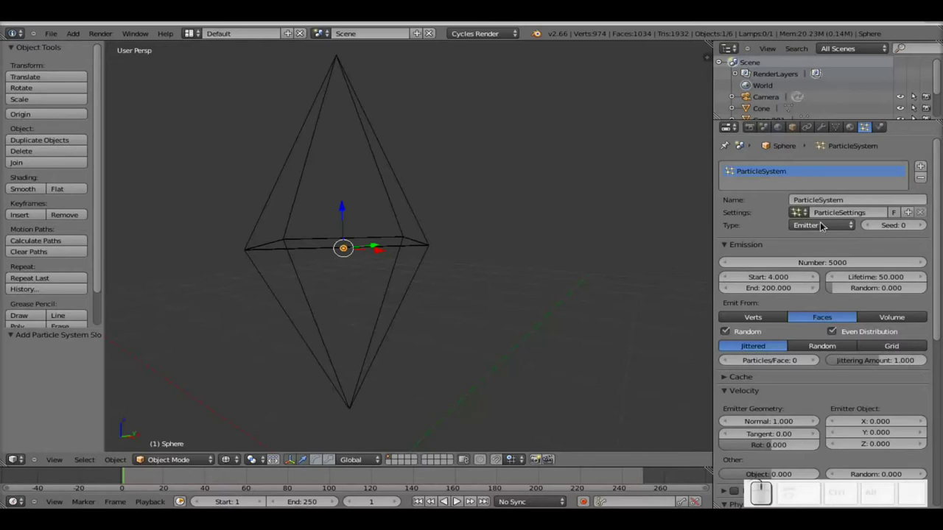
pyautogui.press('Tab')
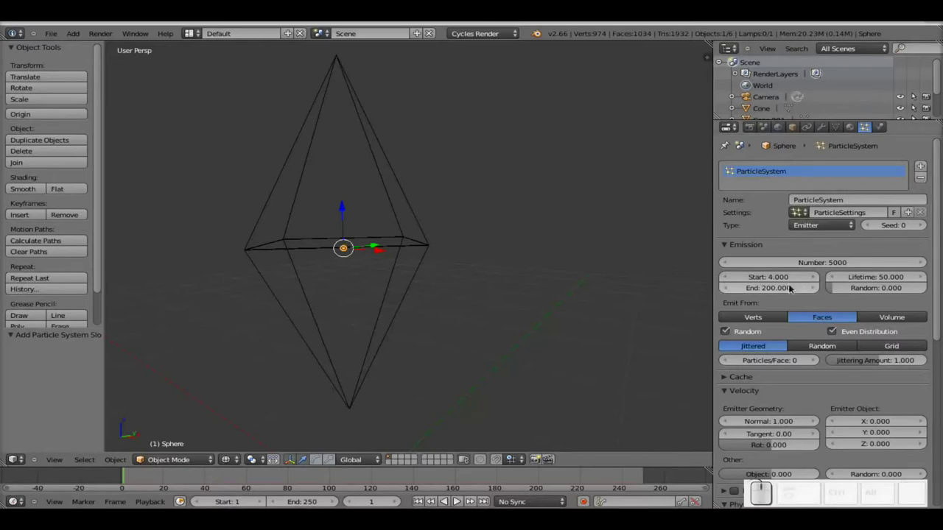
pyautogui.click(782, 290)
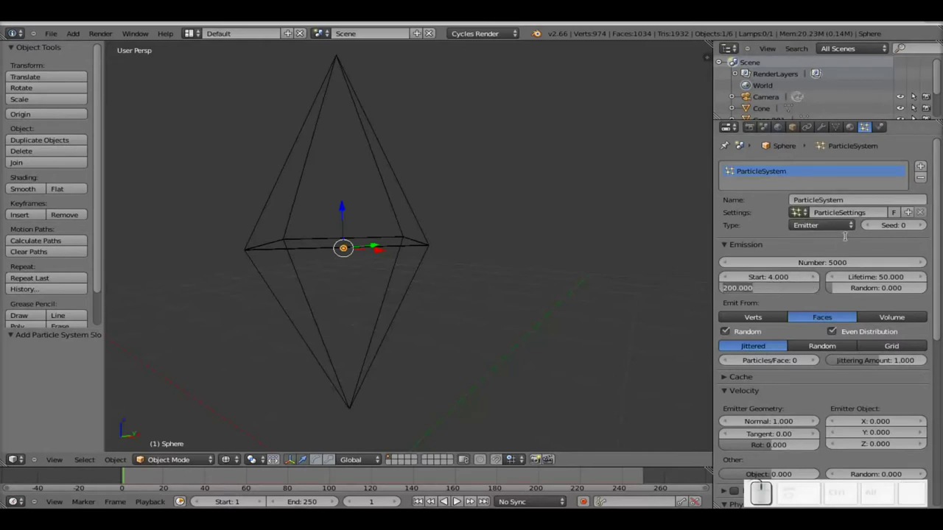
pyautogui.press('KP_4')
pyautogui.press('KP_0')
pyautogui.press('KP_Enter')
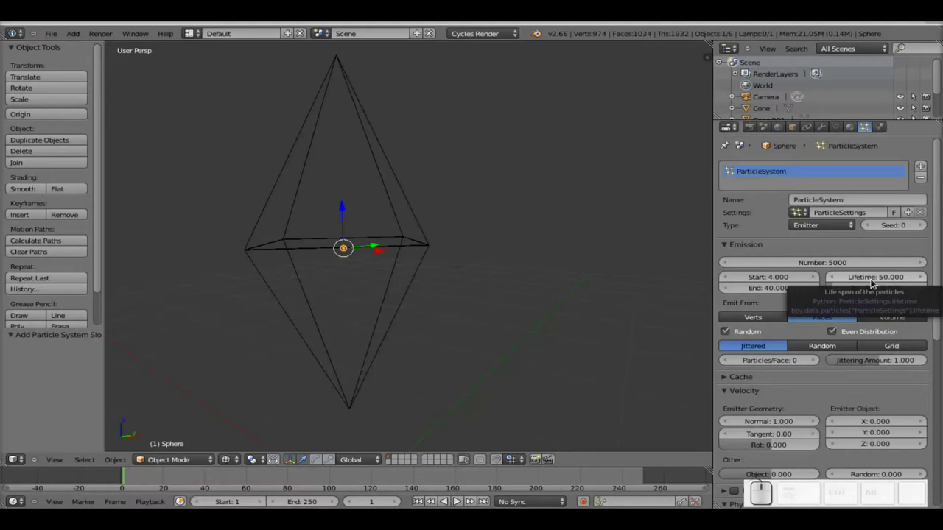
# Set particle lifetime to 25 with 0.35 randomness
pyautogui.click(874, 279)
pyautogui.press('KP_2')
pyautogui.press('KP_5')
pyautogui.press('KP_Enter')
pyautogui.click(878, 288)
pyautogui.press('KP_Decimal')
pyautogui.press('KP_3')
pyautogui.press('KP_5')
pyautogui.press('KP_Enter')
# Emit from random face positions and set the Gravity field weight to 0
pyautogui.scroll(-3)
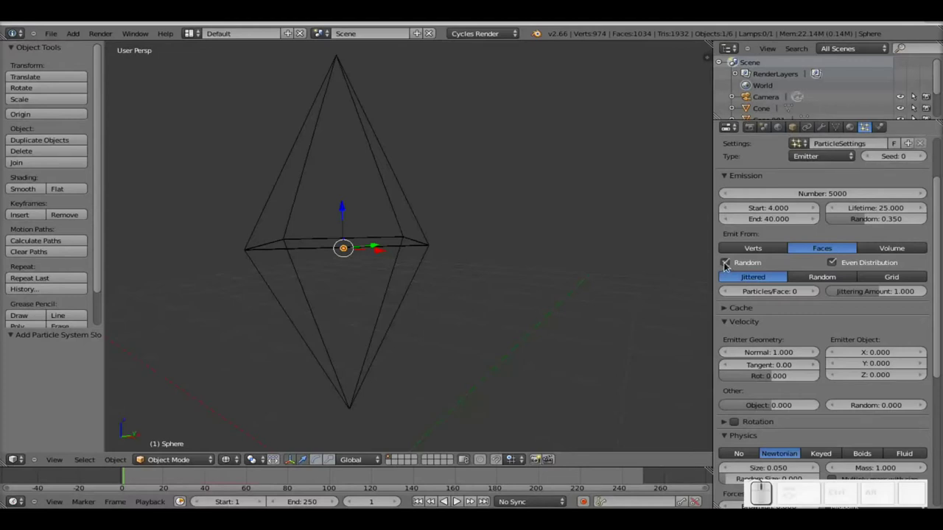
pyautogui.click(825, 275)
pyautogui.scroll(-3)
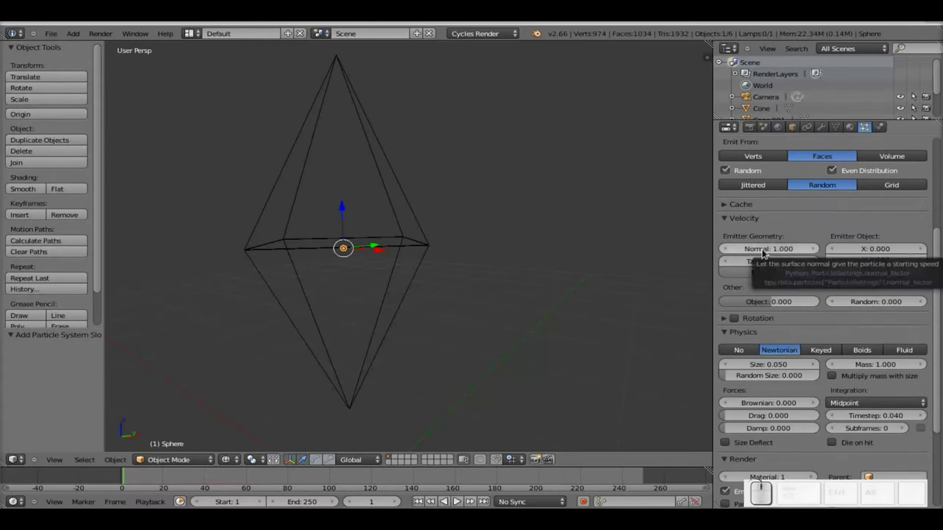
pyautogui.scroll(-3)
pyautogui.scroll(-3)
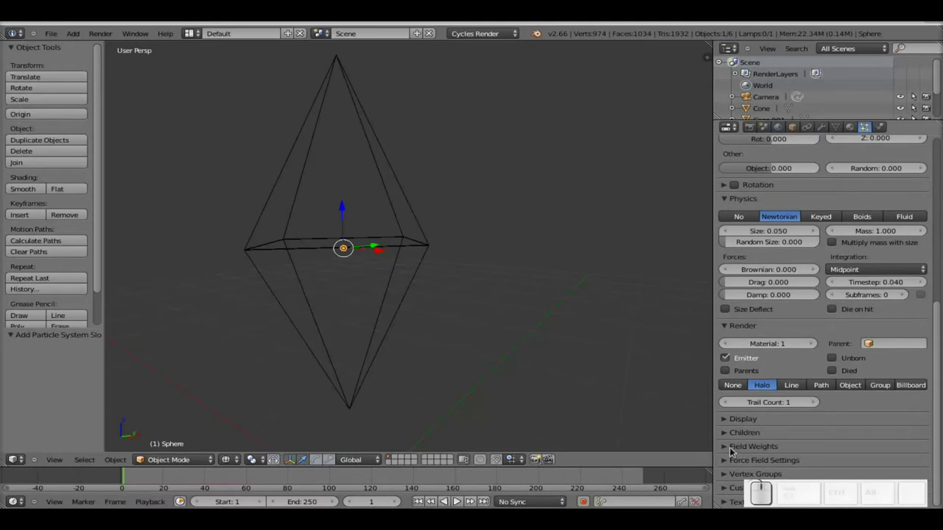
pyautogui.click(729, 447)
pyautogui.scroll(-3)
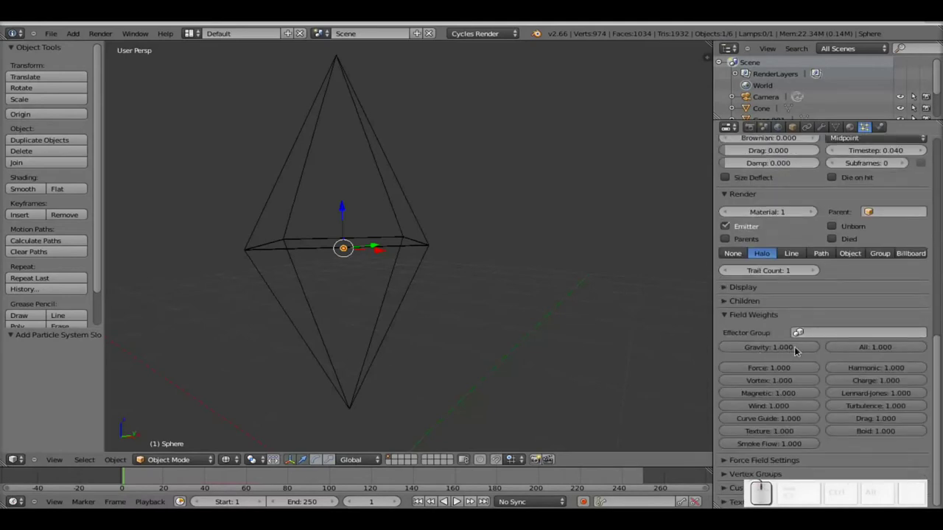
pyautogui.moveTo(816, 344); pyautogui.dragTo(851, 348)
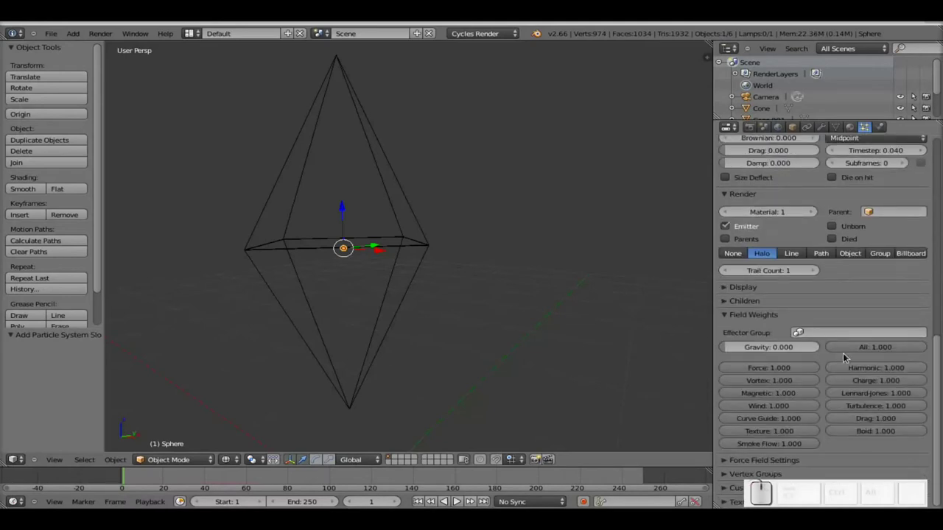
# Preview the particles, change the end frame to 44 and preview again
pyautogui.scroll(3)
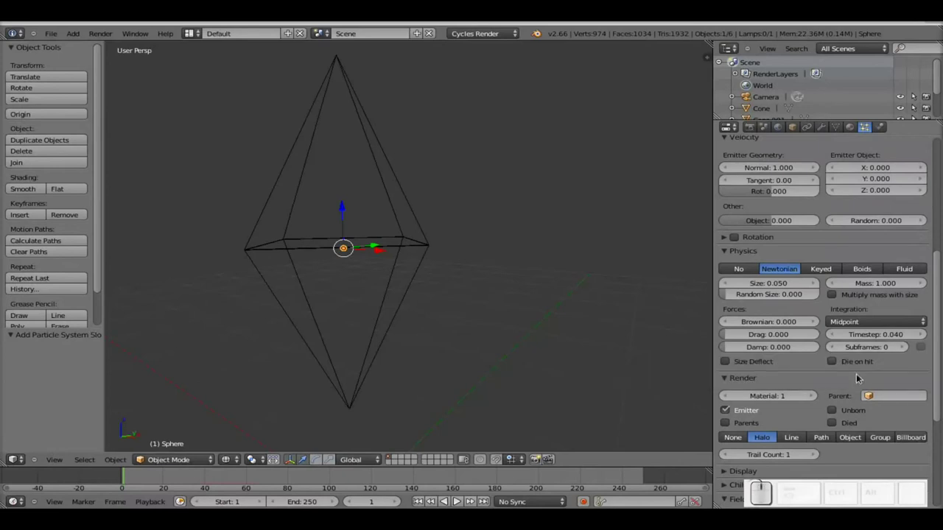
pyautogui.scroll(3)
pyautogui.press('alt+a')
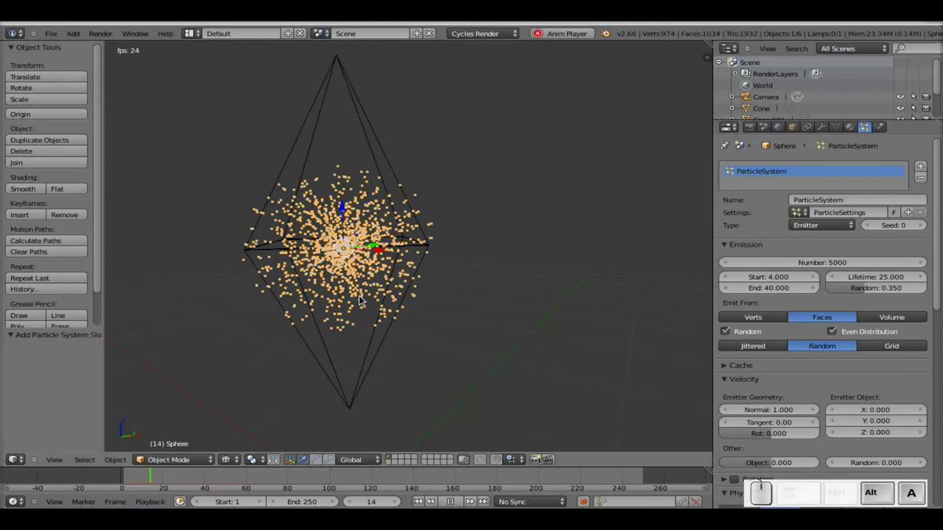
pyautogui.press('Escape')
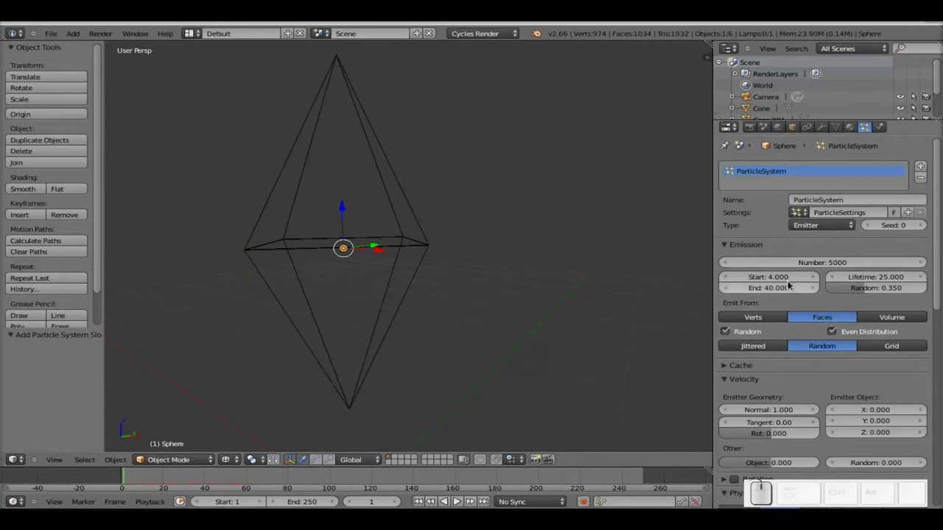
pyautogui.click(775, 287)
pyautogui.press('KP_4')
pyautogui.press('Return')
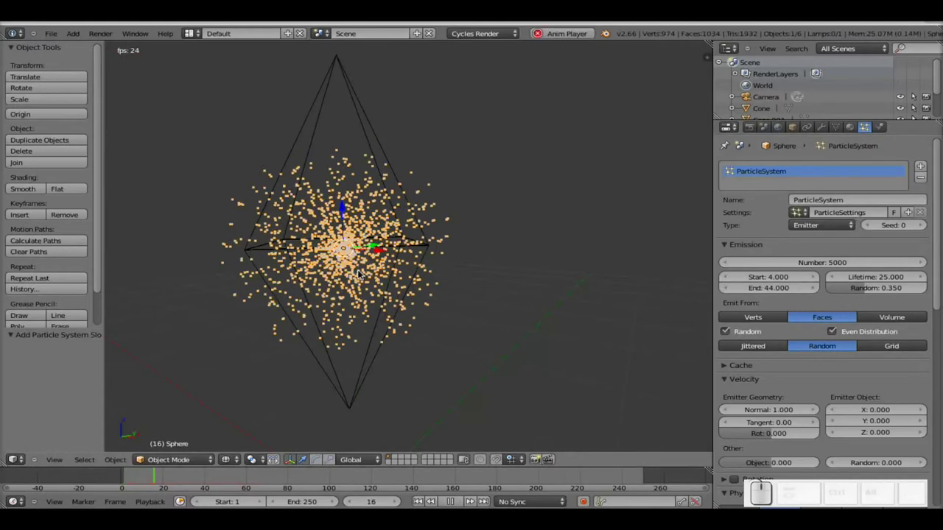
pyautogui.press('Escape')
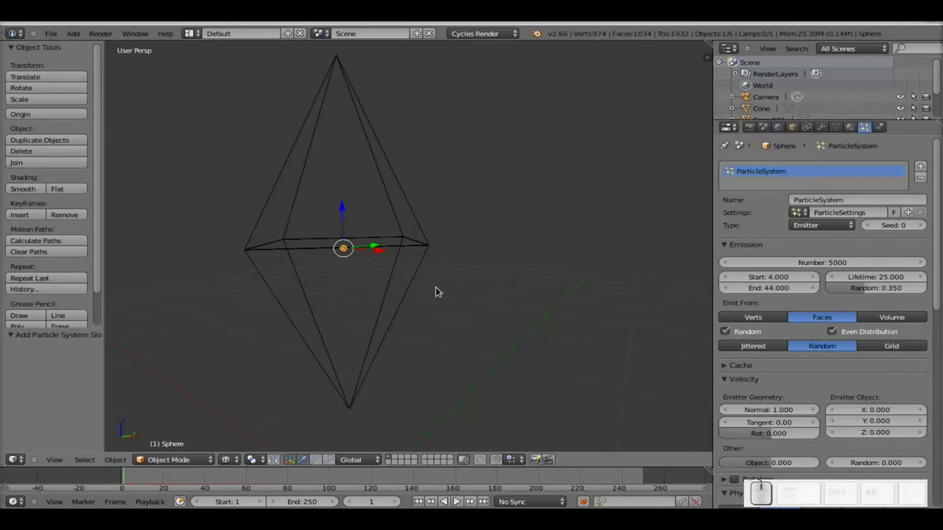
pyautogui.scroll(-3)
# Enable particle rotation with randomised initial orientation and preview the animation
pyautogui.click(739, 251)
pyautogui.click(726, 251)
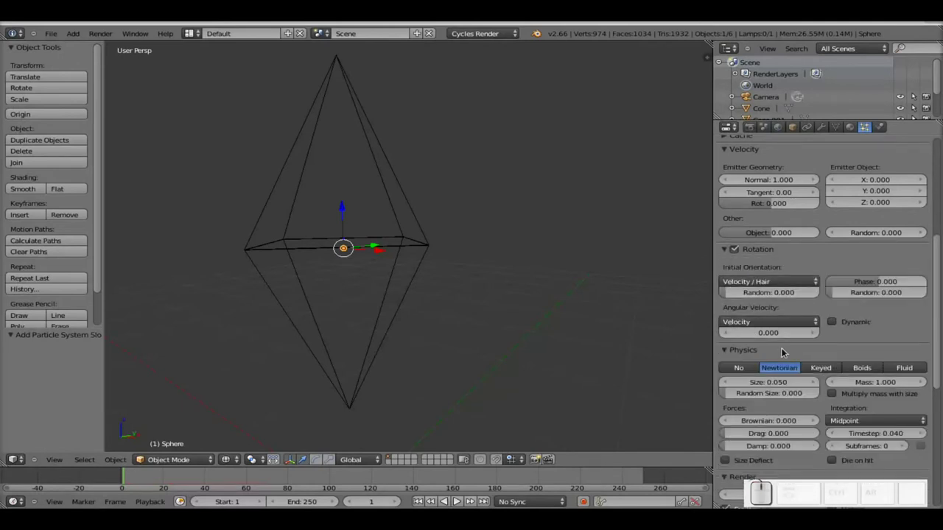
pyautogui.click(834, 291)
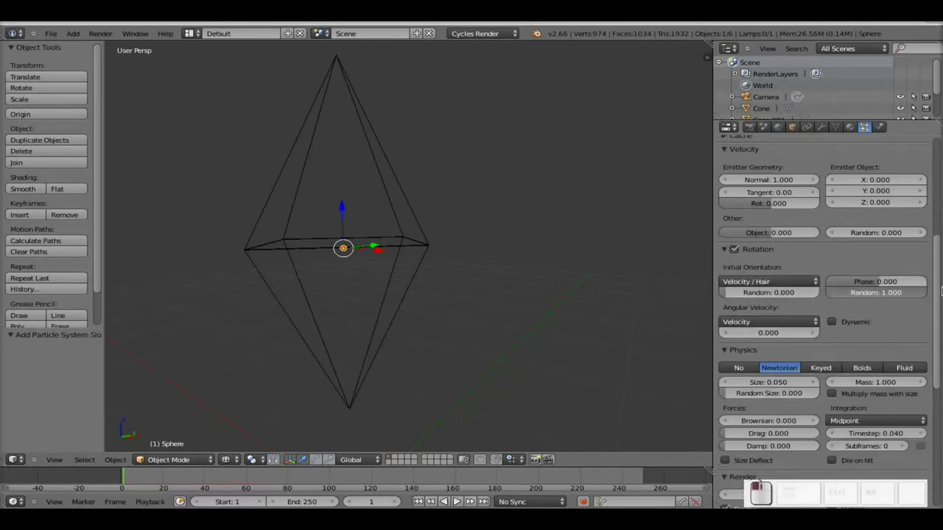
pyautogui.press('alt+a')
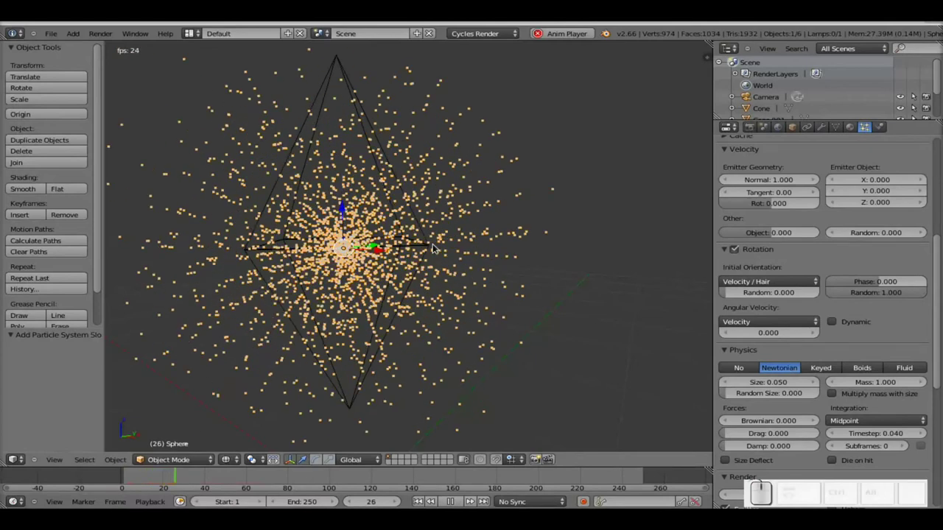
pyautogui.press('Escape')
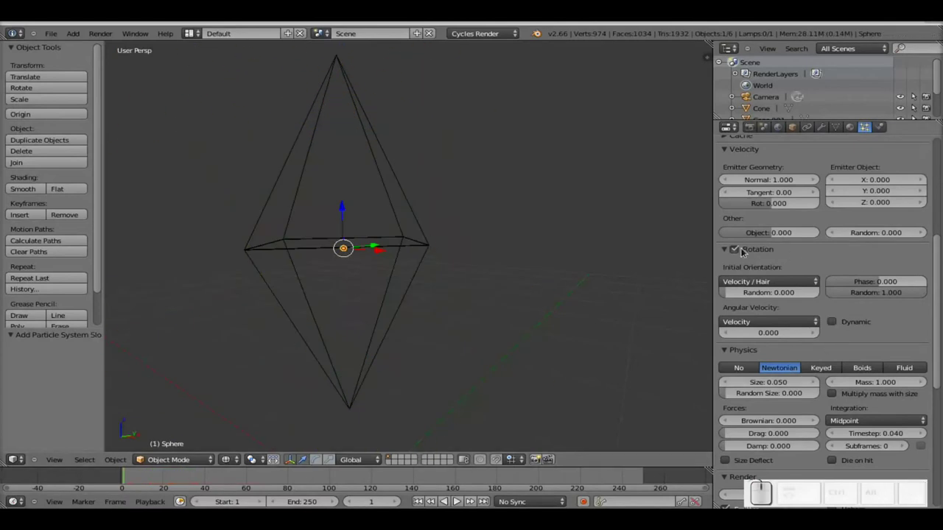
# Set the emitter's Velocity > Random value to 1.000
pyautogui.click(724, 250)
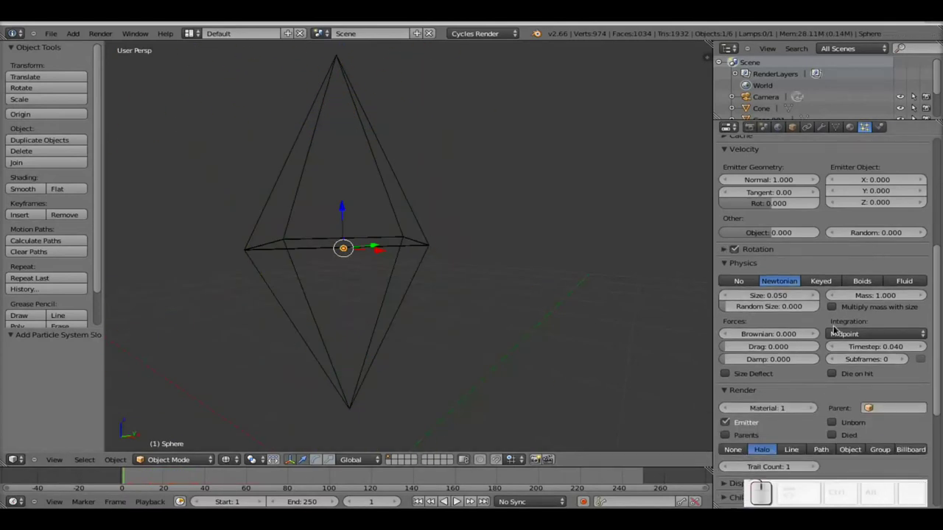
pyautogui.scroll(3)
pyautogui.scroll(-3)
pyautogui.scroll(-3)
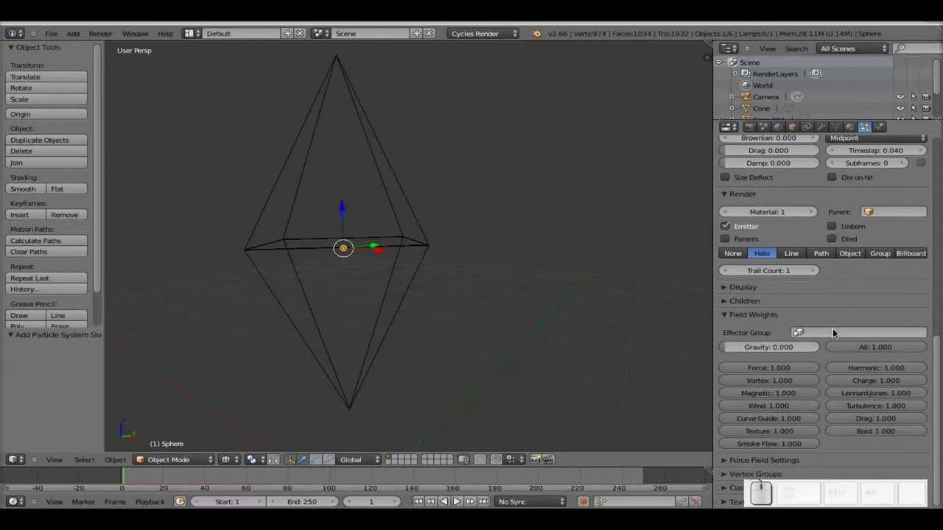
pyautogui.scroll(-3)
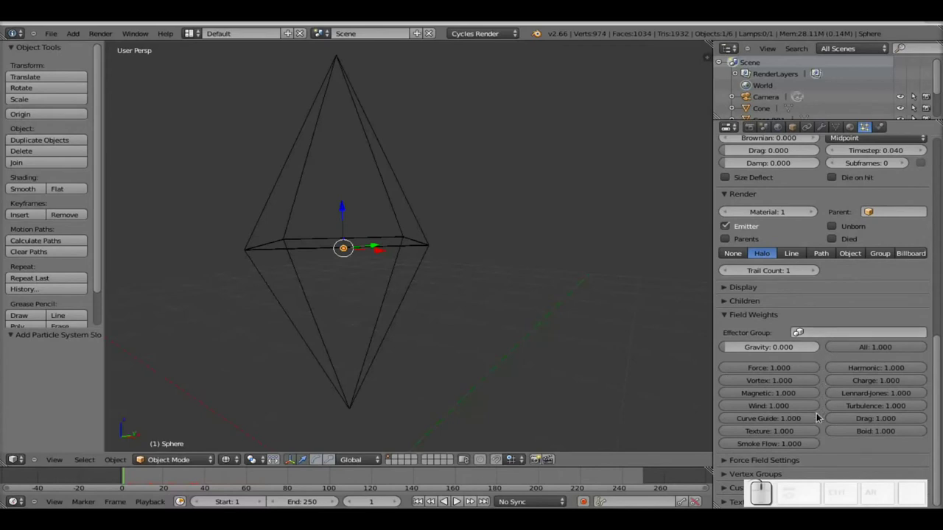
pyautogui.scroll(3)
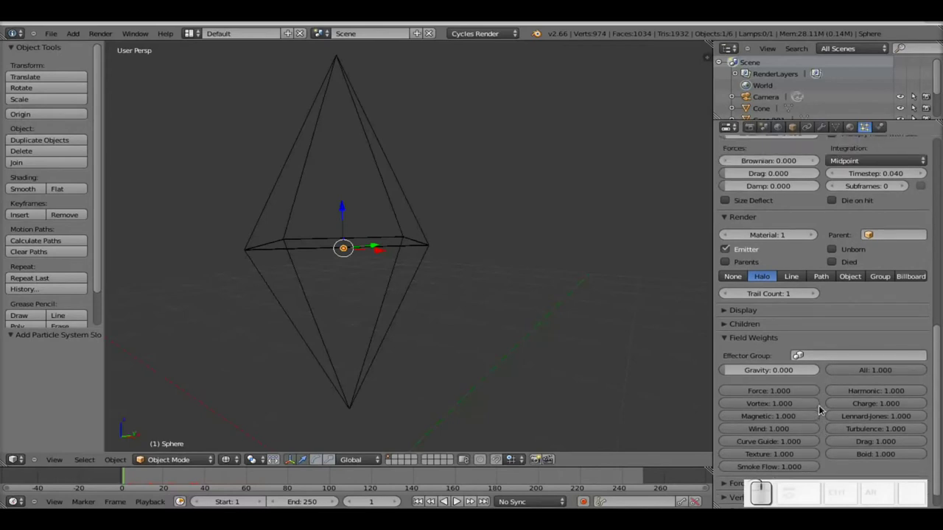
pyautogui.scroll(3)
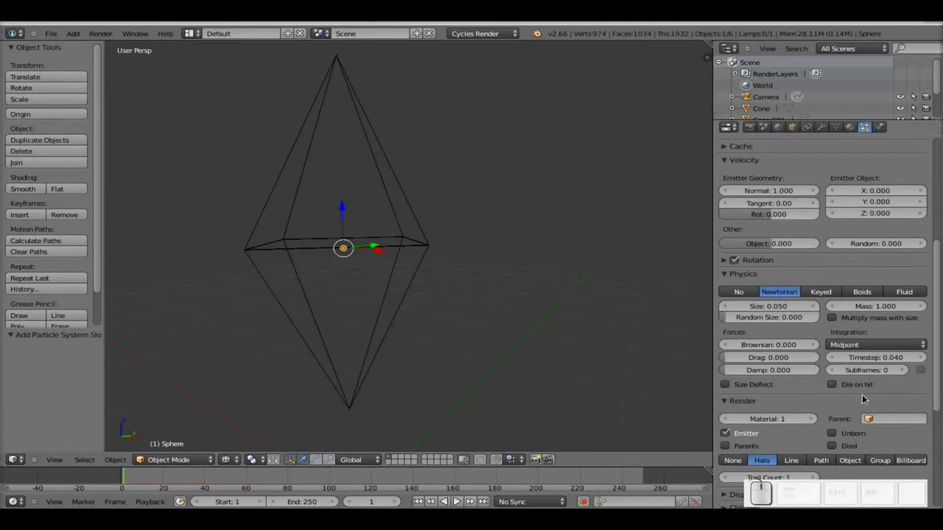
pyautogui.scroll(3)
pyautogui.scroll(3)
pyautogui.click(880, 336)
pyautogui.press('KP_1')
pyautogui.press('KP_Enter')
pyautogui.press('alt+a')
pyautogui.press('Escape')
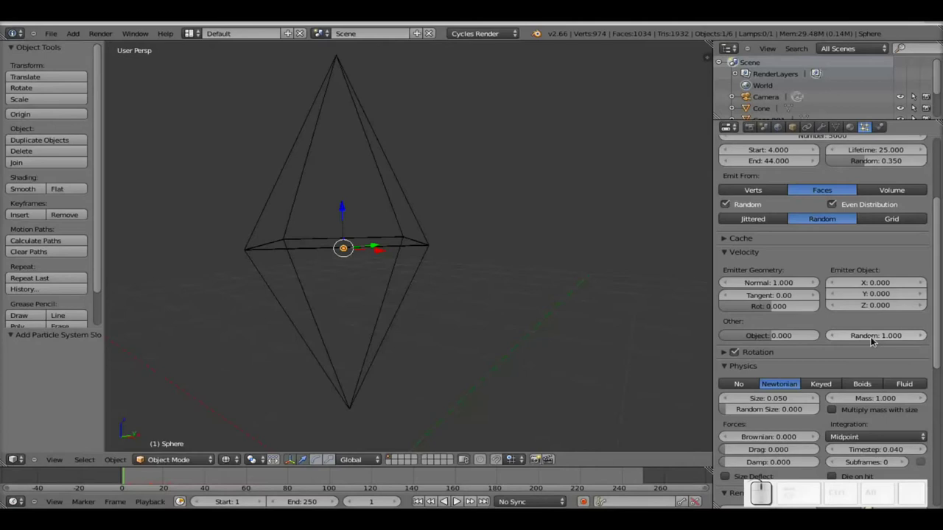
pyautogui.click(875, 341)
pyautogui.press('KP_0')
pyautogui.press('Return')
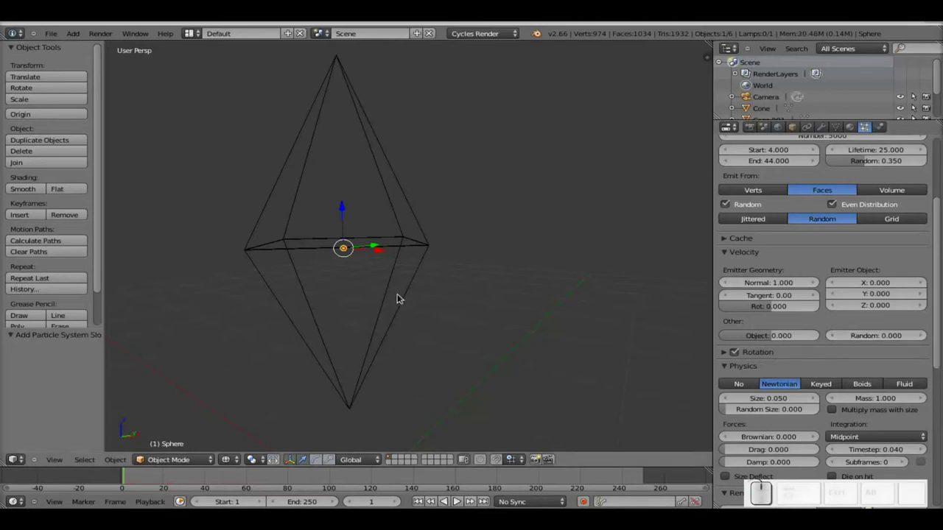
pyautogui.press('alt+a')
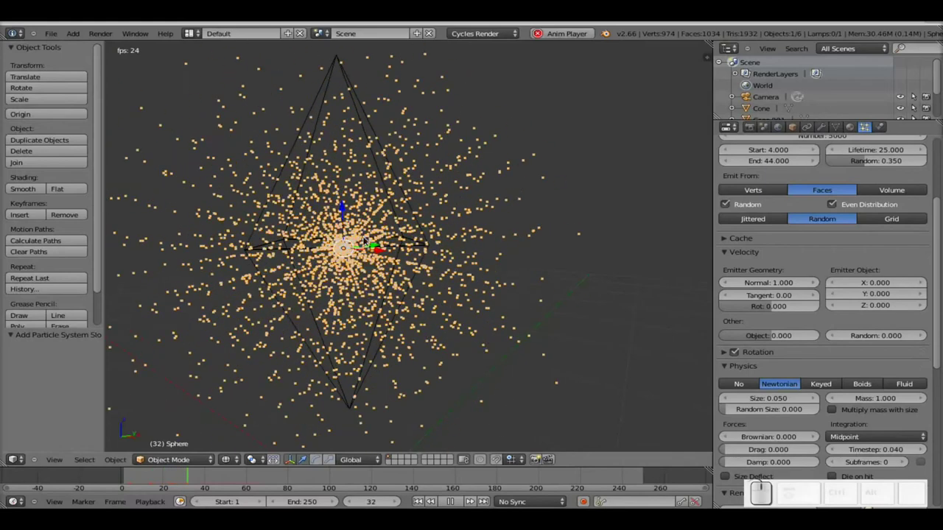
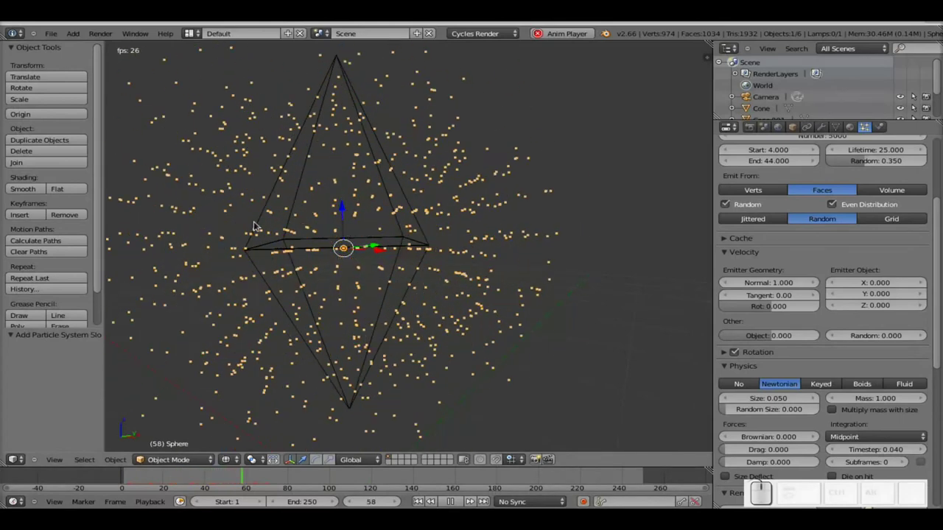
pyautogui.press('Escape')
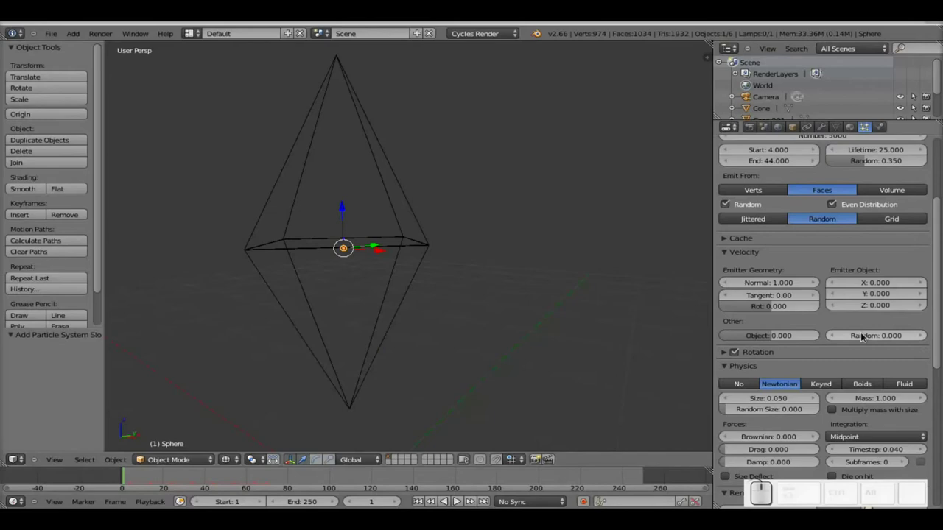
pyautogui.click(865, 332)
pyautogui.press('KP_1')
pyautogui.press('KP_Enter')
pyautogui.press('alt+a')
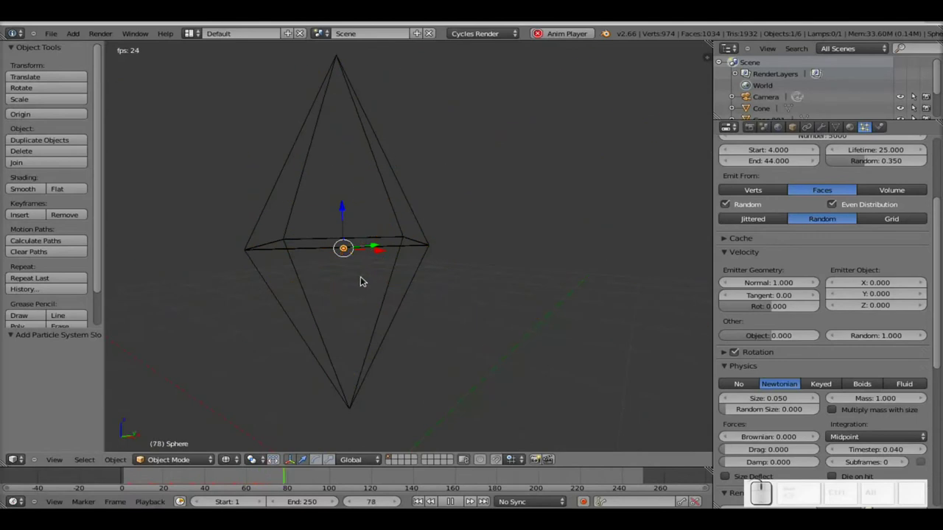
pyautogui.press('Escape')
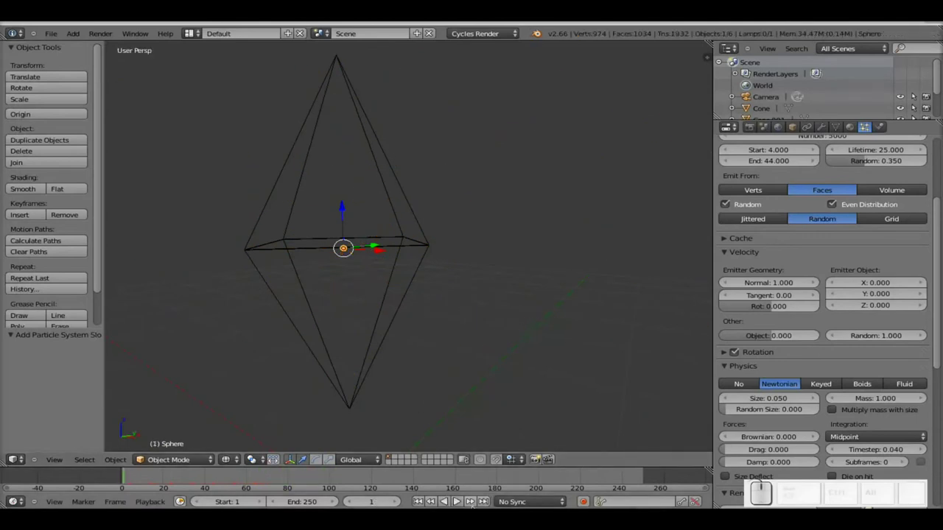
pyautogui.scroll(3)
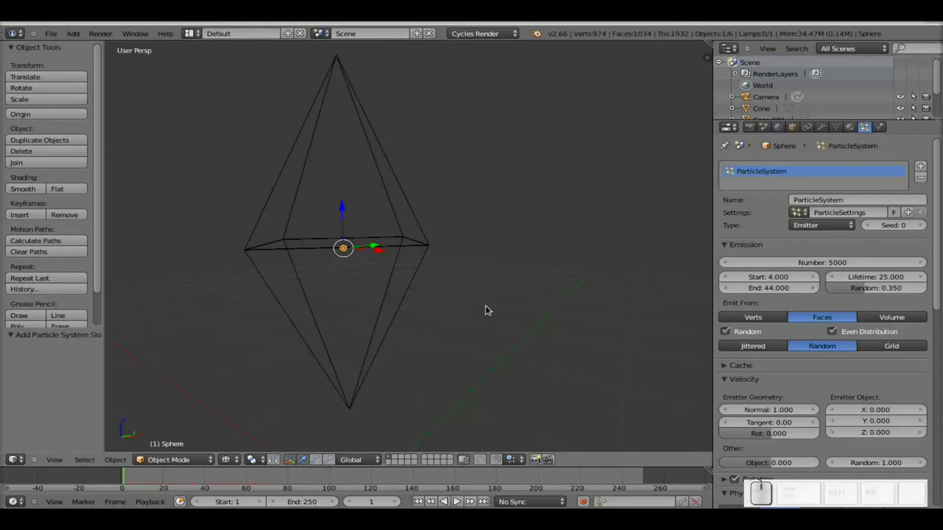
# Select the small sphere left of the cone and scale it up into a large sphere
pyautogui.scroll(-3)
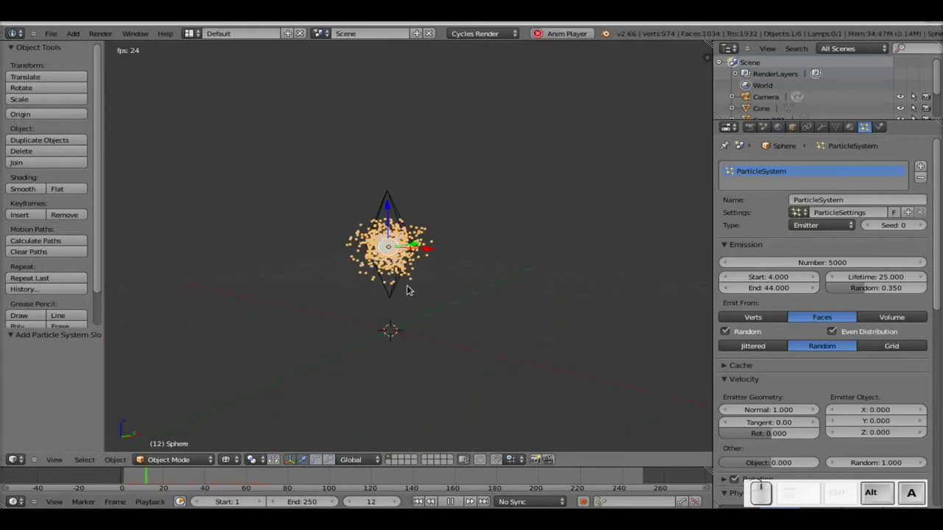
pyautogui.press('Escape')
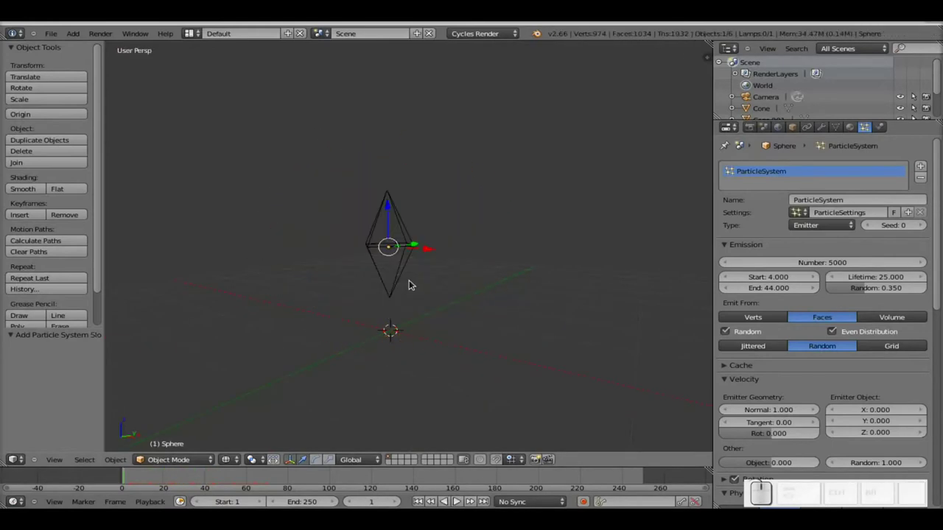
pyautogui.scroll(-3)
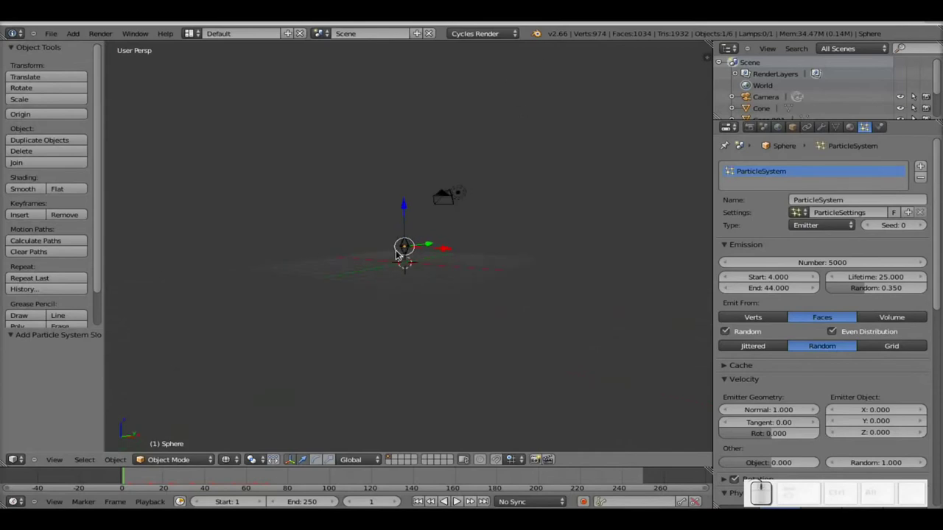
pyautogui.scroll(3)
pyautogui.middleClick(314, 282)
pyautogui.rightClick(310, 264)
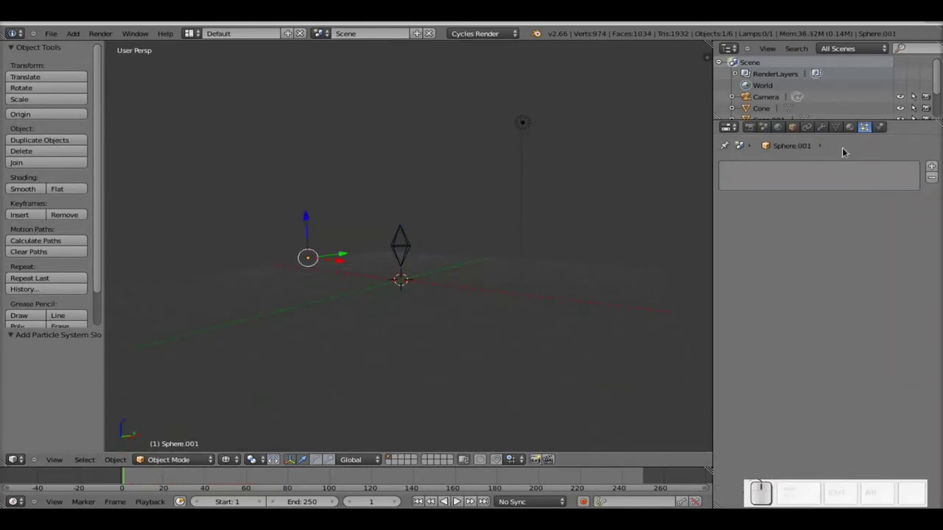
pyautogui.click(851, 127)
pyautogui.press('s')
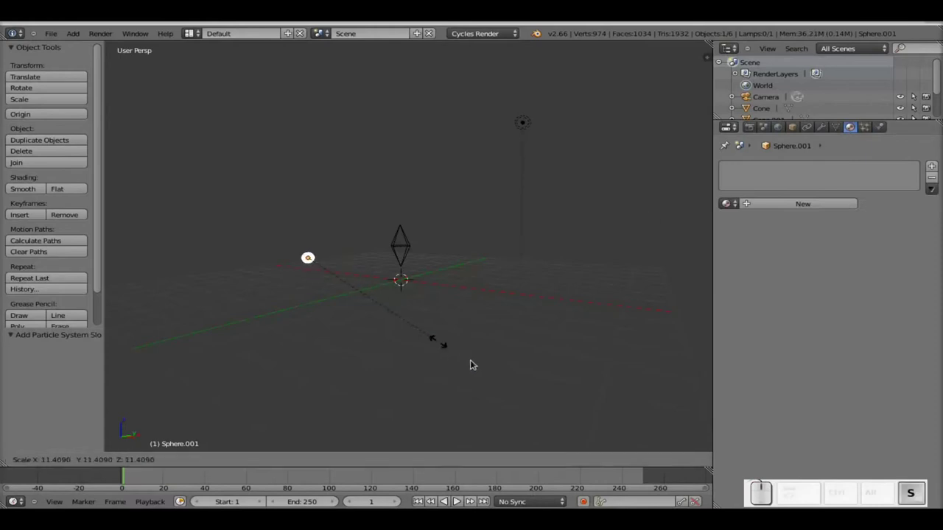
pyautogui.click(589, 423)
pyautogui.press('s')
pyautogui.click(407, 323)
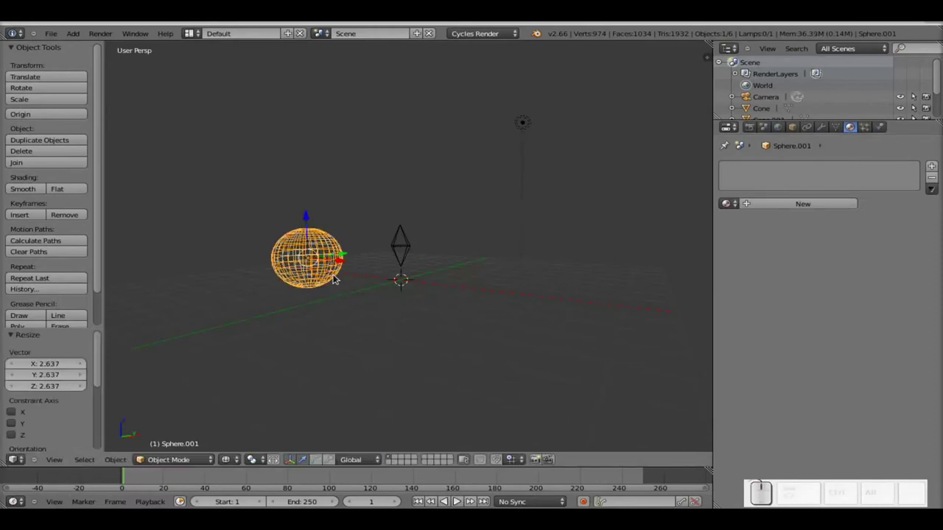
# Duplicate the large sphere to the right of the cone, shrink the original, and give it a new material
pyautogui.press('shift+d')
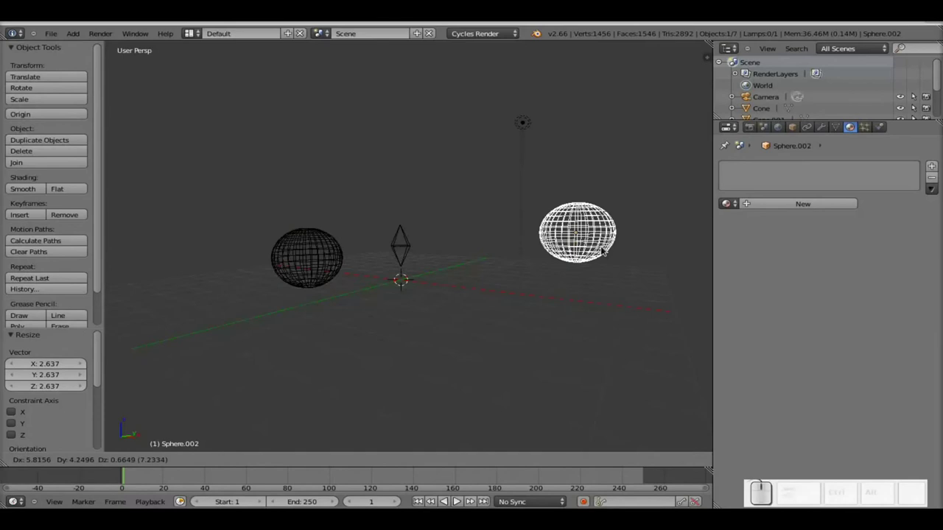
pyautogui.click(517, 249)
pyautogui.rightClick(300, 265)
pyautogui.press('s')
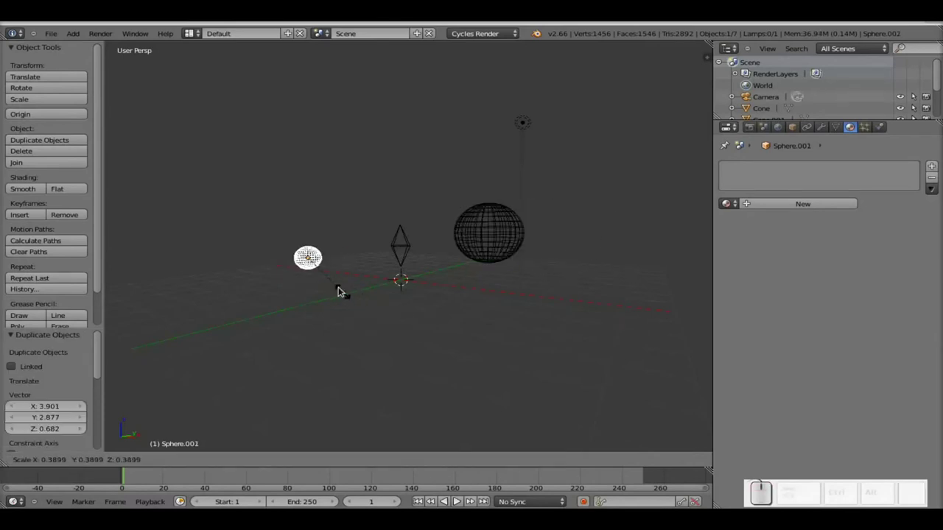
pyautogui.click(340, 288)
# Switch the sphere material's surface to Emission with strength 10
pyautogui.click(815, 210)
pyautogui.click(849, 269)
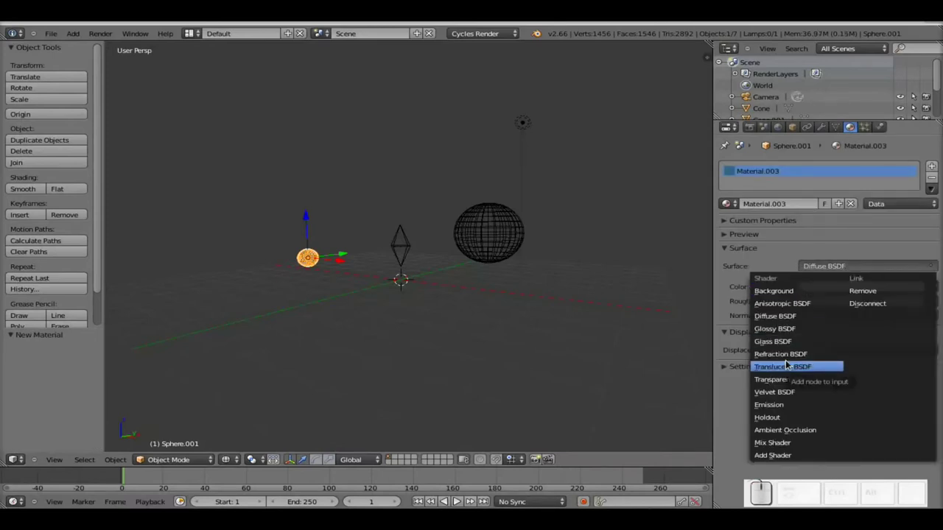
pyautogui.click(778, 403)
pyautogui.click(871, 301)
pyautogui.press('KP_1')
pyautogui.press('KP_0')
pyautogui.press('KP_Enter')
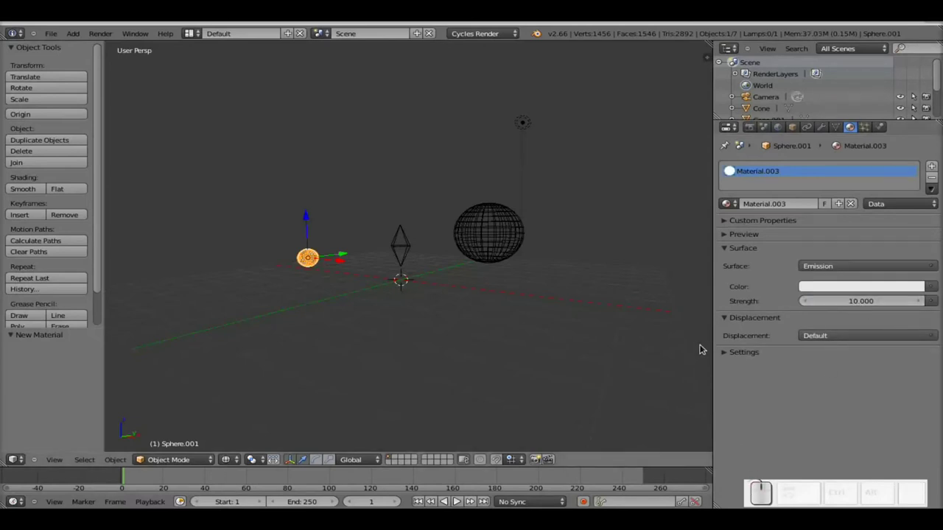
# Set the diamond emitter's particles to render as objects, then reselect Sphere.001
pyautogui.click(837, 285)
pyautogui.moveTo(858, 134); pyautogui.dragTo(731, 239)
pyautogui.scroll(3)
pyautogui.scroll(3)
pyautogui.rightClick(335, 252)
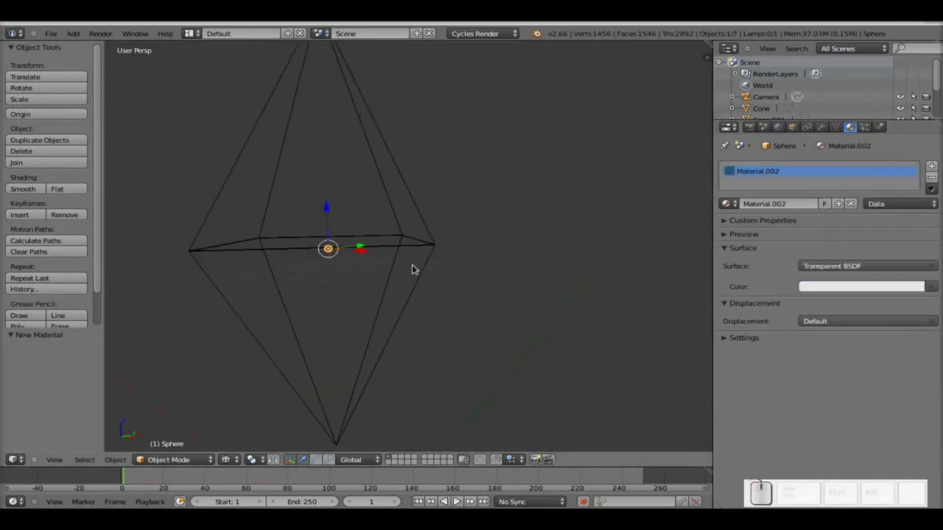
pyautogui.click(867, 125)
pyautogui.scroll(-3)
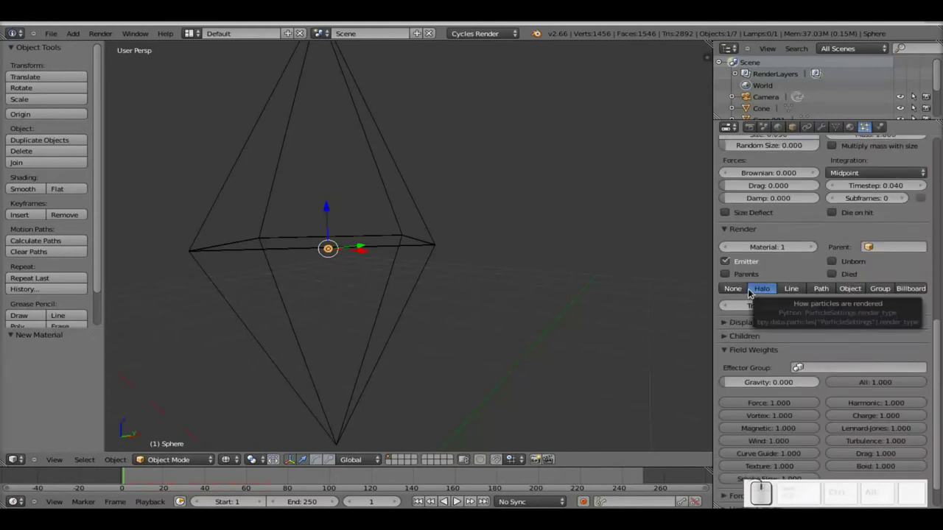
pyautogui.click(860, 290)
pyautogui.scroll(-3)
pyautogui.rightClick(297, 265)
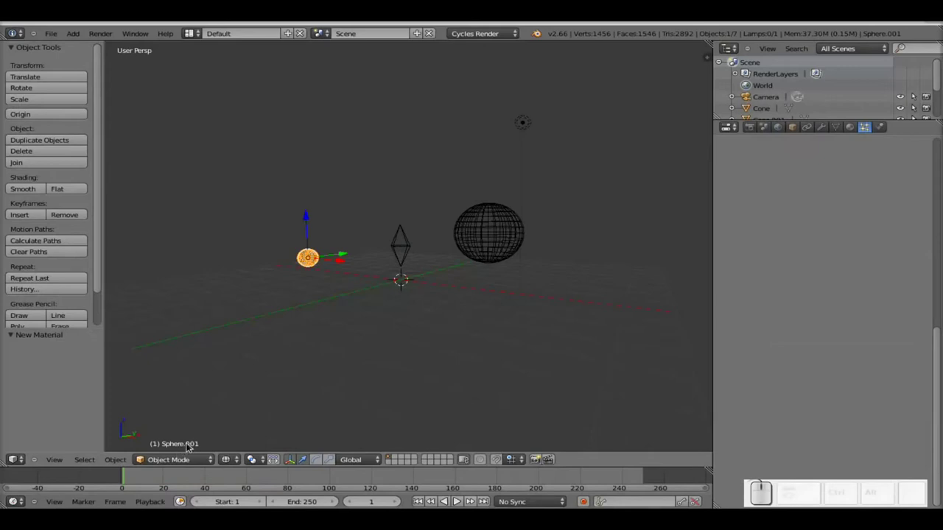
# Make the emitter render its particles as copies of Sphere.001 and play the burst preview
pyautogui.scroll(3)
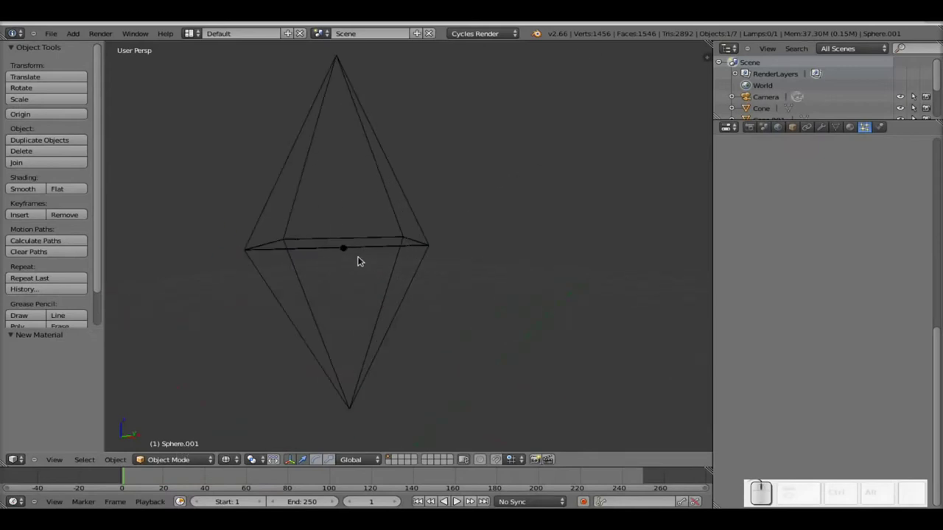
pyautogui.rightClick(349, 255)
pyautogui.click(726, 223)
pyautogui.click(726, 223)
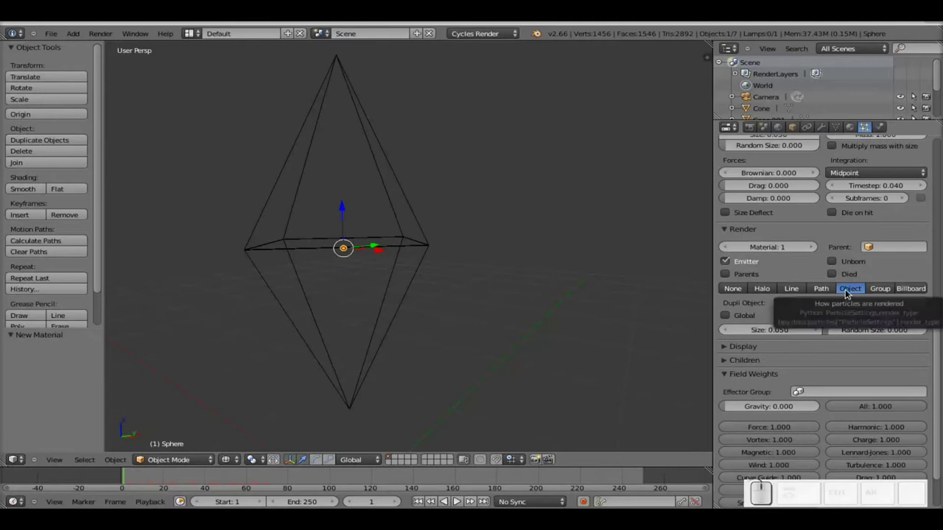
pyautogui.click(725, 355)
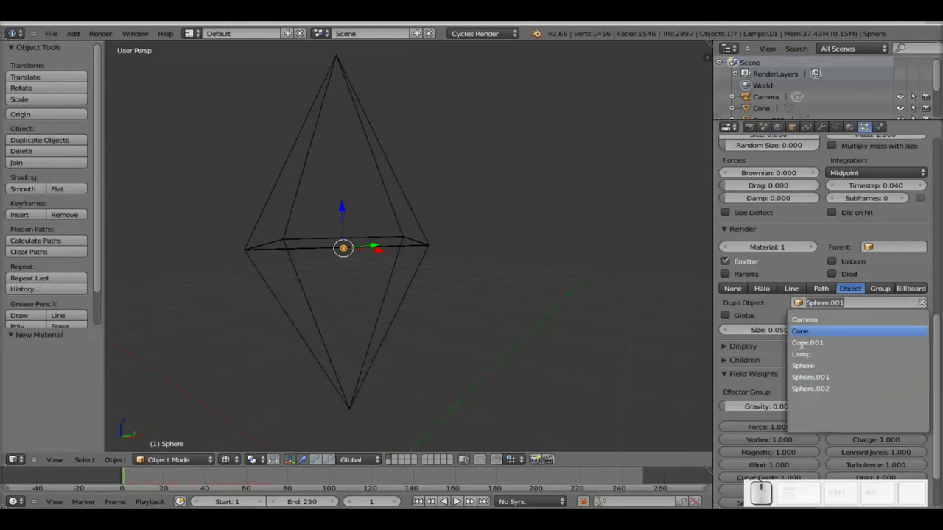
pyautogui.click(725, 355)
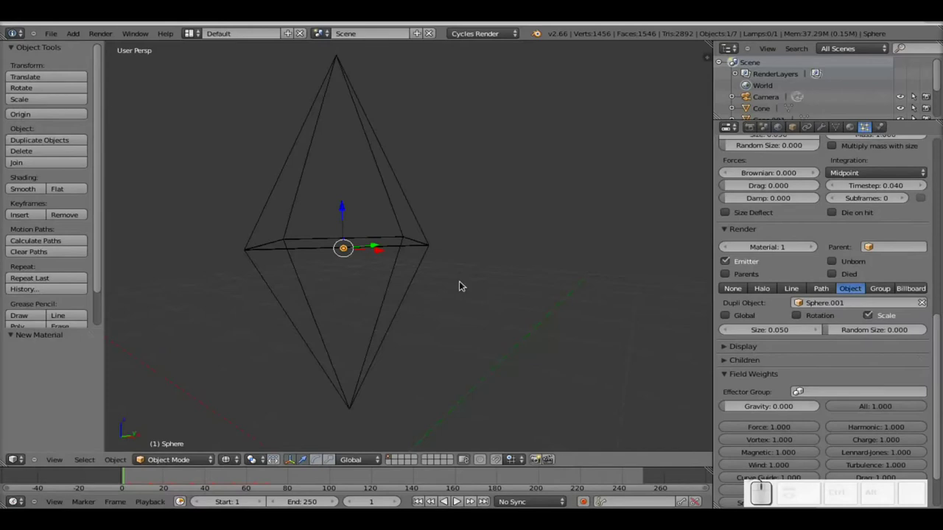
pyautogui.press('alt+a')
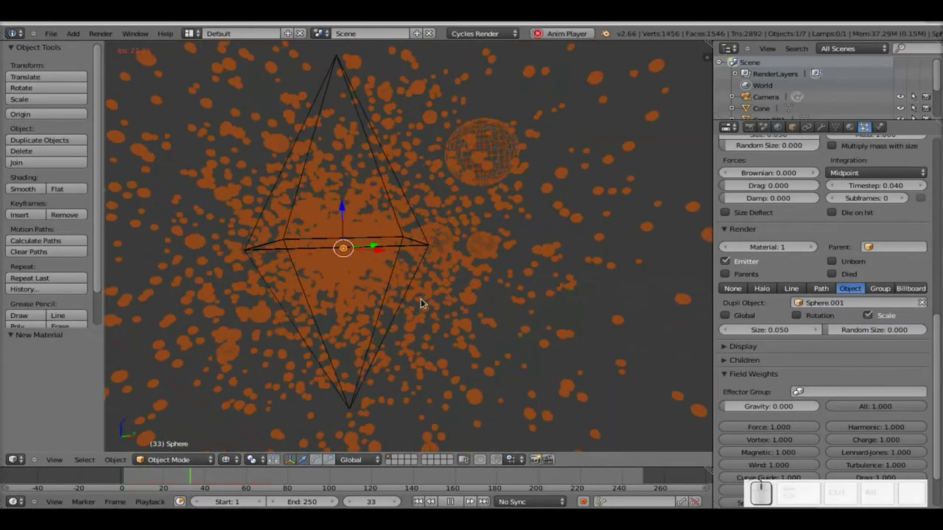
pyautogui.press('Escape')
# Reduce the particle render size to 0.010 and scrub the timeline to frame 20
pyautogui.scroll(-3)
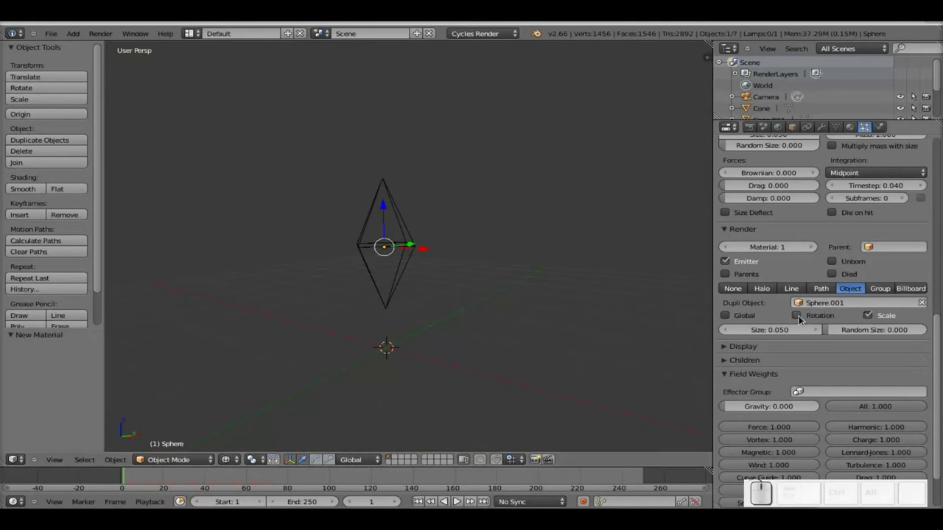
pyautogui.click(165, 481)
pyautogui.scroll(3)
pyautogui.scroll(-3)
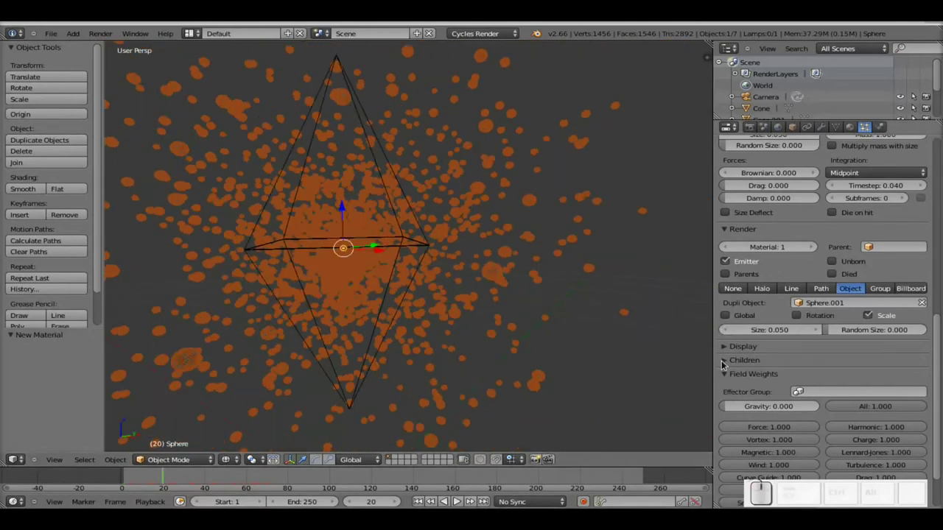
pyautogui.click(731, 328)
pyautogui.click(731, 328)
pyautogui.click(731, 328)
pyautogui.click(729, 329)
pyautogui.scroll(-3)
pyautogui.scroll(3)
pyautogui.scroll(-3)
pyautogui.scroll(-3)
pyautogui.scroll(-3)
pyautogui.scroll(3)
pyautogui.scroll(-3)
# Delete the lamp from the scene
pyautogui.rightClick(529, 124)
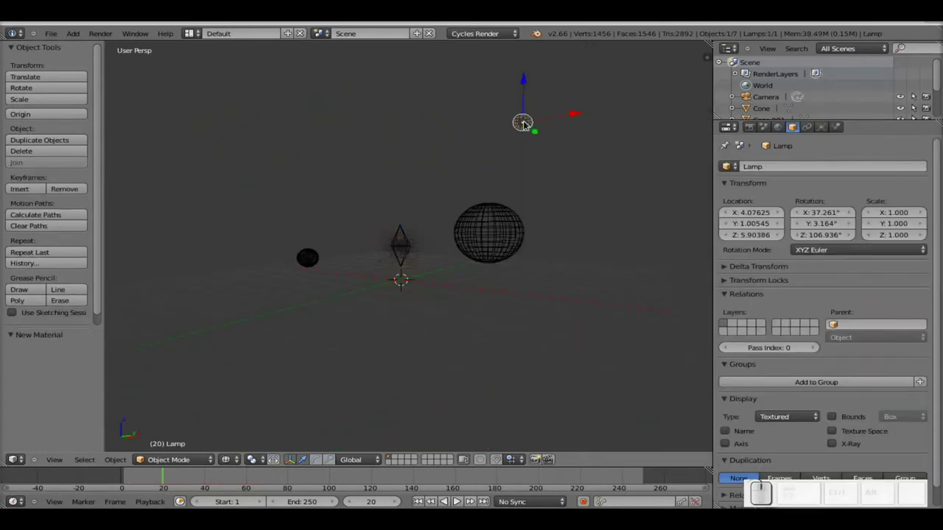
pyautogui.press('x')
pyautogui.click(528, 126)
# Move the large wireframe sphere across and down so it sits on the cone's centre
pyautogui.rightClick(499, 240)
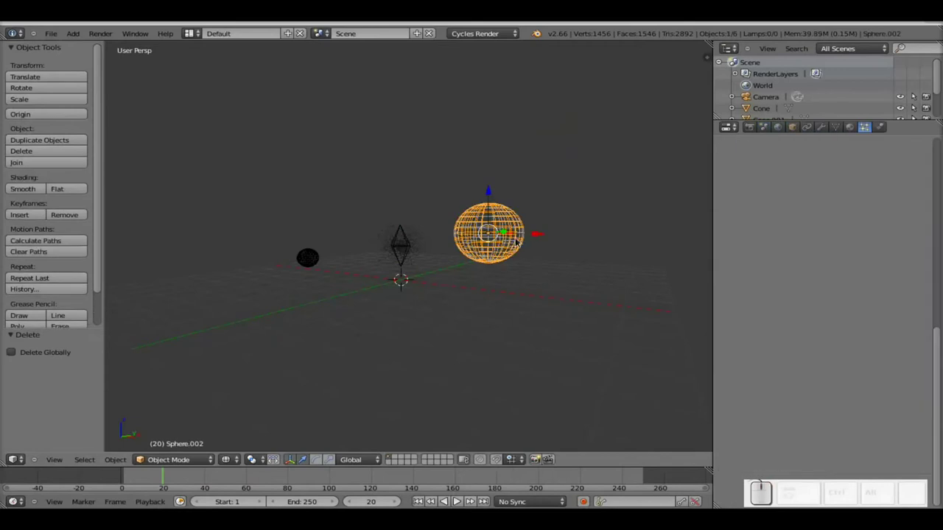
pyautogui.moveTo(544, 234); pyautogui.dragTo(449, 239)
pyautogui.moveTo(431, 212); pyautogui.dragTo(440, 301)
pyautogui.moveTo(429, 254); pyautogui.dragTo(478, 272)
pyautogui.moveTo(472, 281); pyautogui.dragTo(428, 272)
pyautogui.scroll(3)
pyautogui.middleClick(373, 296)
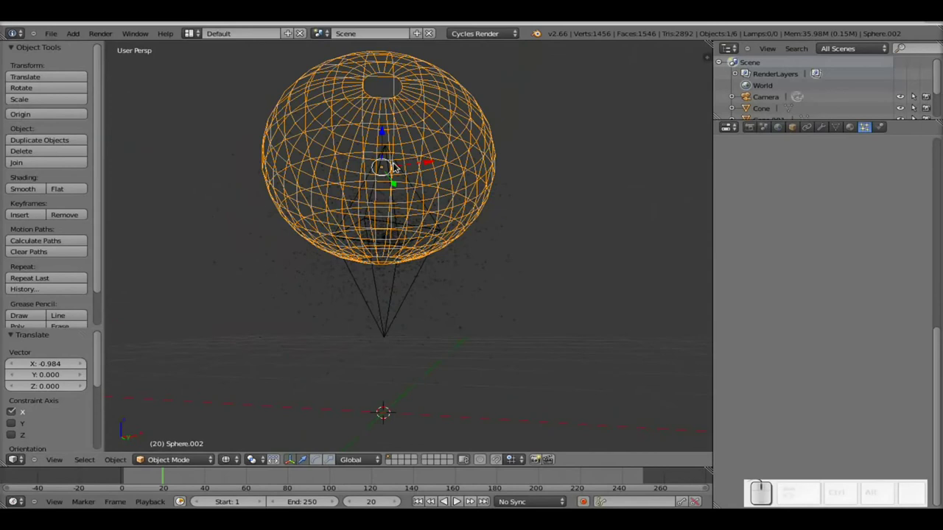
pyautogui.moveTo(387, 142); pyautogui.dragTo(448, 174)
pyautogui.moveTo(447, 177); pyautogui.dragTo(447, 195)
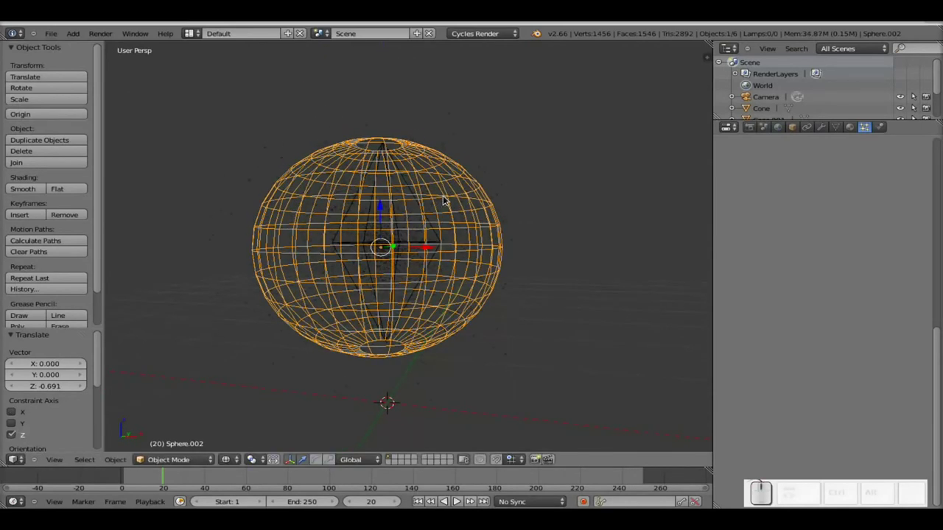
pyautogui.click(425, 244)
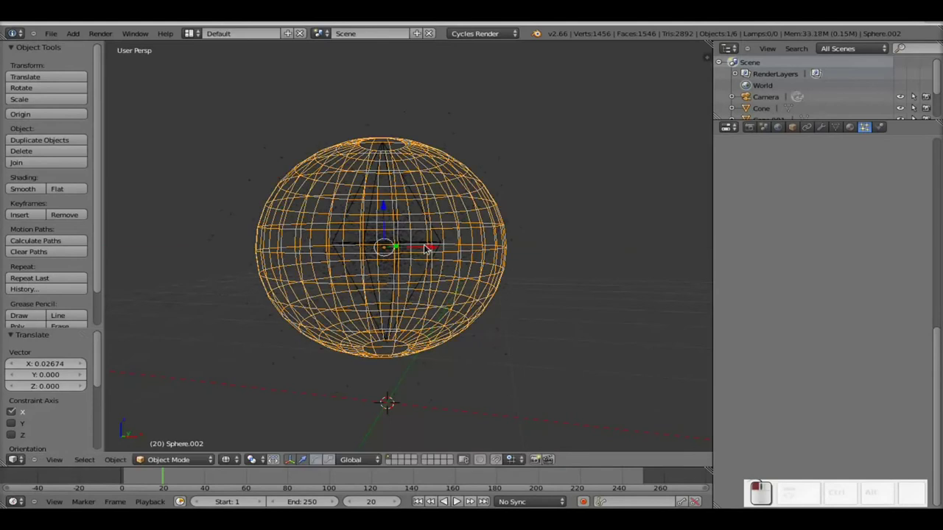
pyautogui.scroll(-3)
pyautogui.moveTo(472, 225); pyautogui.dragTo(465, 244)
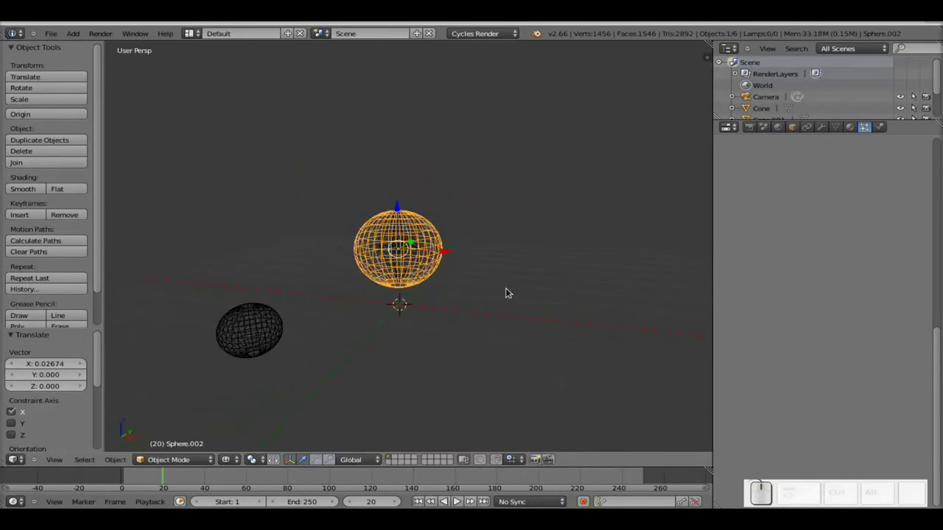
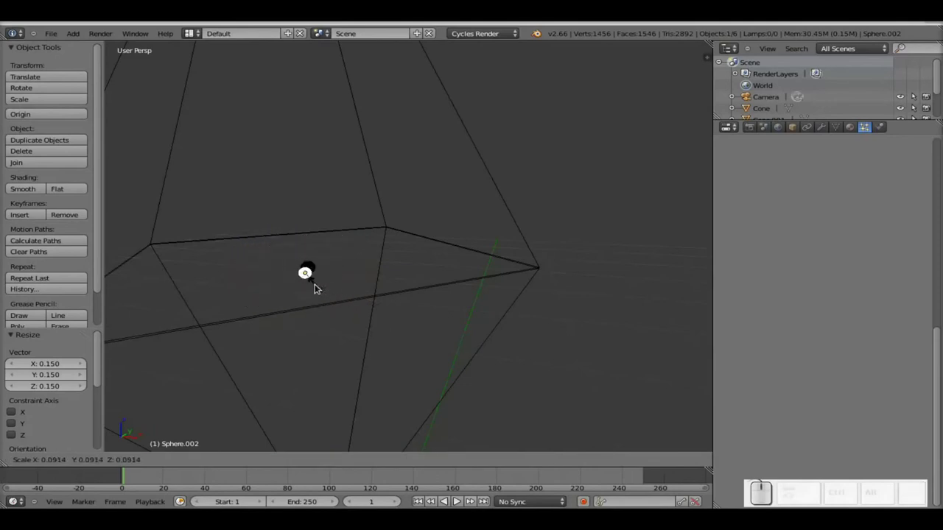
# Shrink the sphere further and shift it sideways toward the cone's centre
pyautogui.click(318, 283)
pyautogui.click(345, 297)
pyautogui.click(375, 318)
pyautogui.click(349, 292)
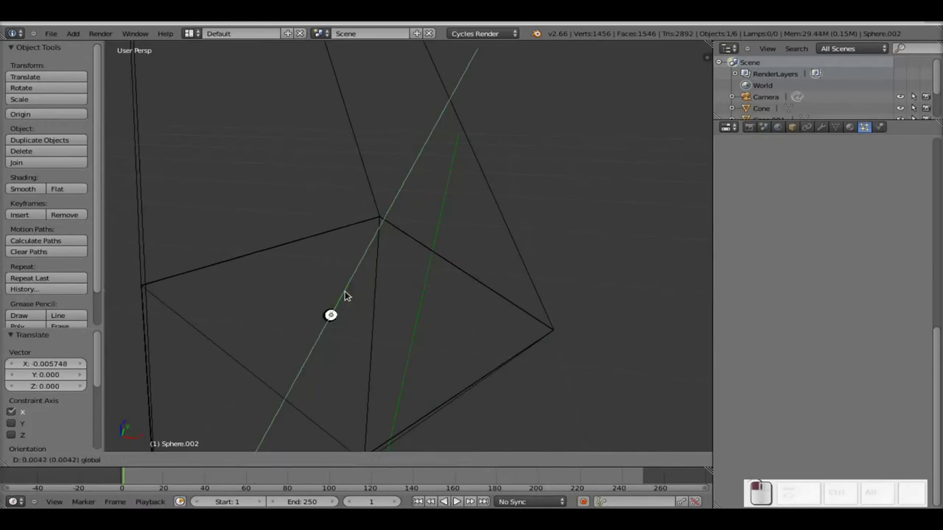
pyautogui.scroll(3)
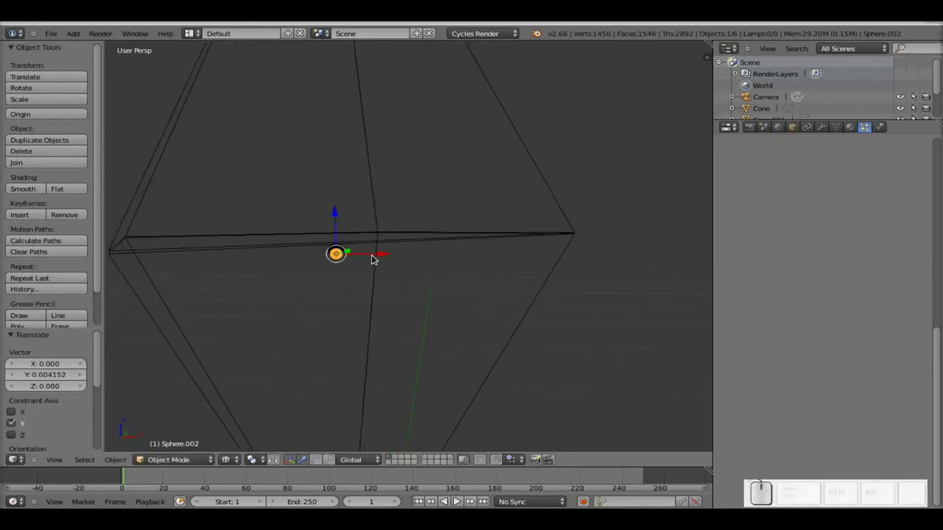
pyautogui.scroll(3)
pyautogui.middleClick(243, 289)
pyautogui.scroll(3)
pyautogui.click(261, 231)
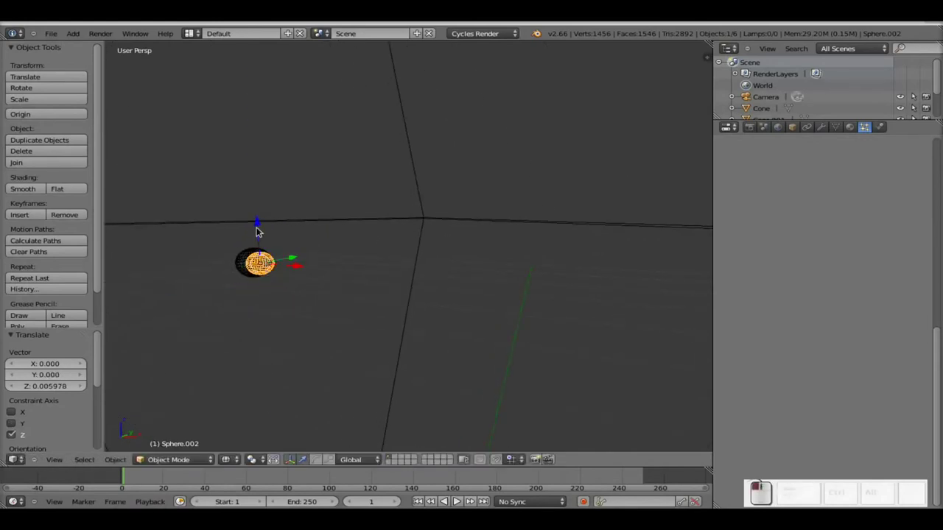
# Adjust the sphere's vertical position inside the cone and show its material settings
pyautogui.middleClick(337, 278)
pyautogui.middleClick(377, 323)
pyautogui.scroll(-3)
pyautogui.click(421, 317)
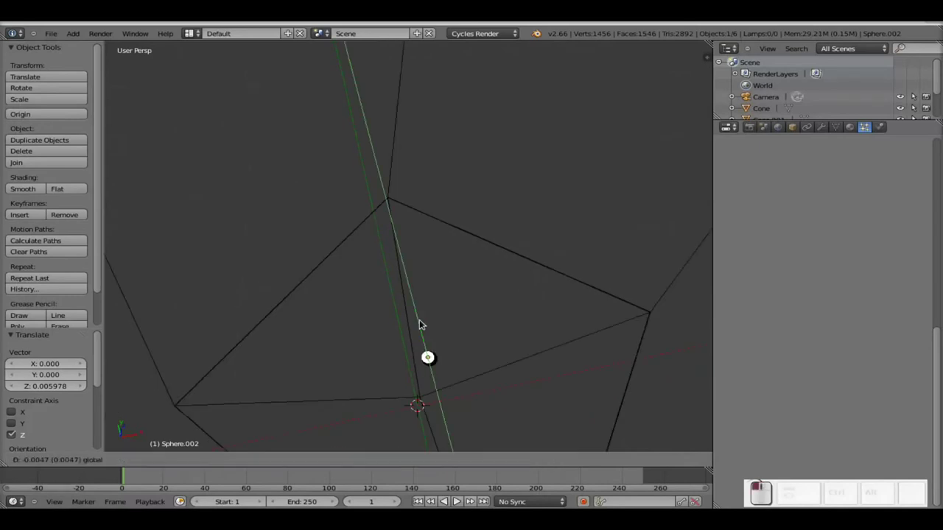
pyautogui.click(459, 352)
pyautogui.moveTo(451, 356); pyautogui.dragTo(428, 281)
pyautogui.scroll(-3)
pyautogui.scroll(-3)
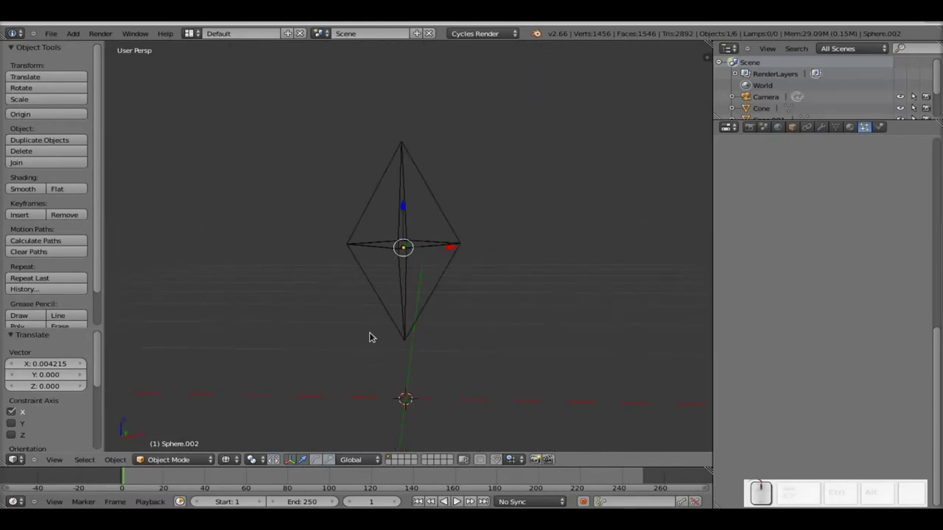
pyautogui.click(857, 126)
# Create a new orange Glass BSDF material for Sphere.002 with IOR 1.333
pyautogui.click(804, 202)
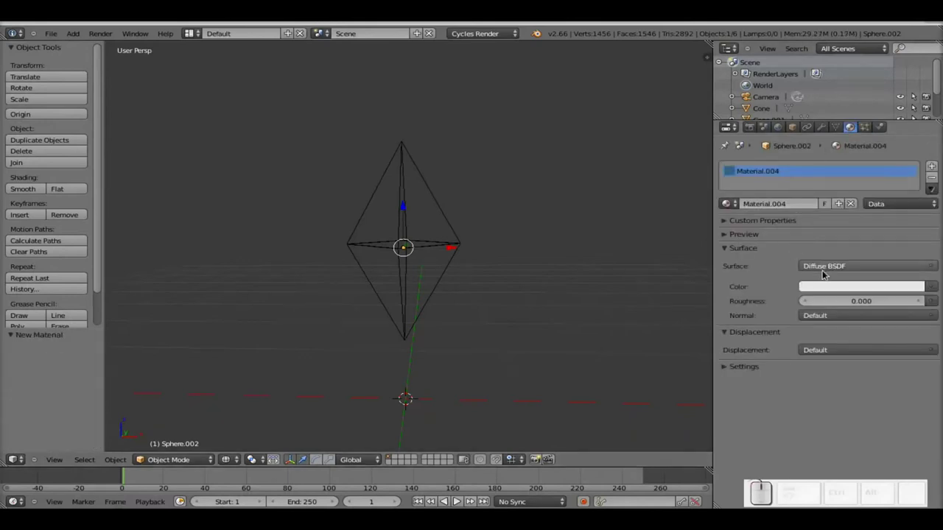
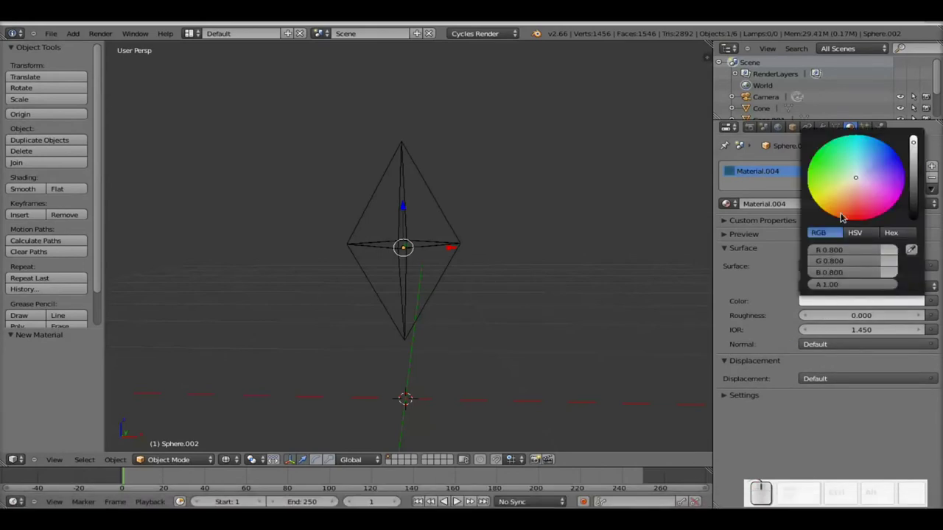
pyautogui.click(845, 212)
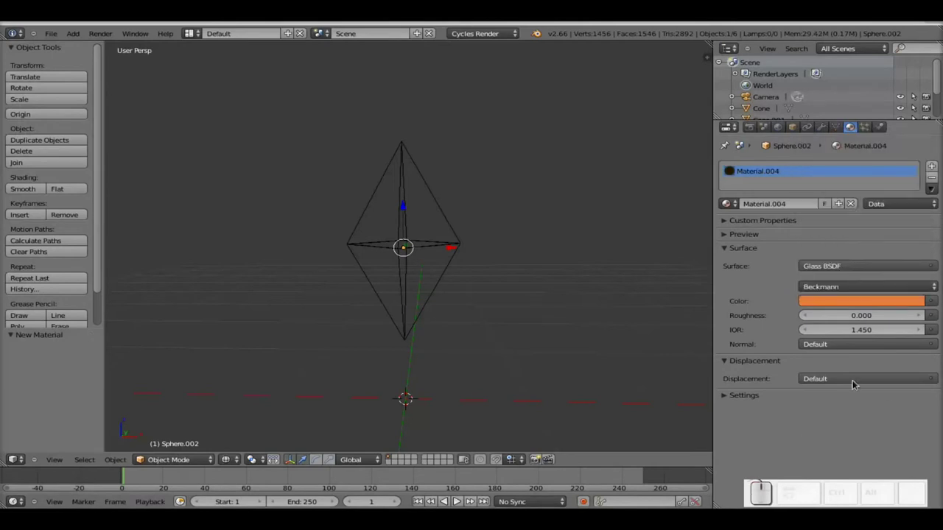
pyautogui.click(863, 328)
pyautogui.press('KP_1')
pyautogui.press('KP_Decimal')
pyautogui.press('KP_3')
pyautogui.press('KP_Enter')
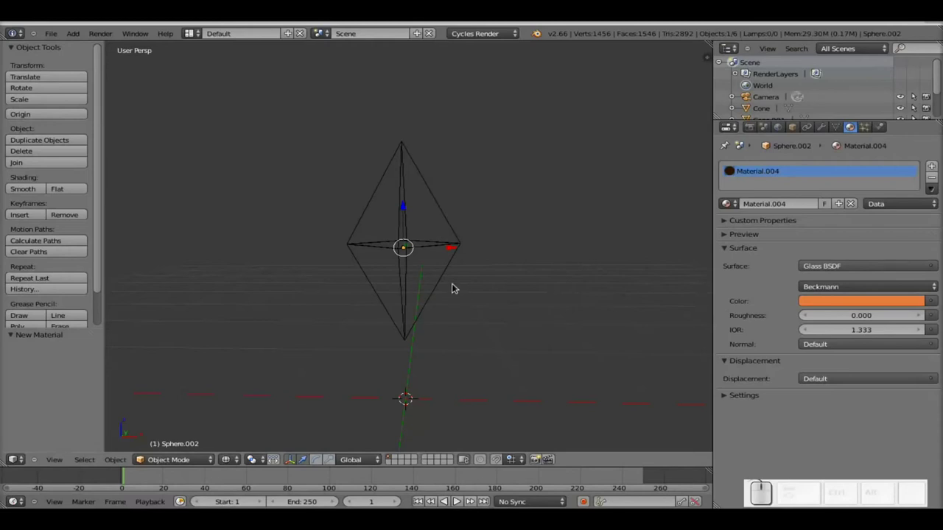
# Keyframe the sphere's scale at frame 1, then at frame 25 scale it up to about 63
pyautogui.press('i')
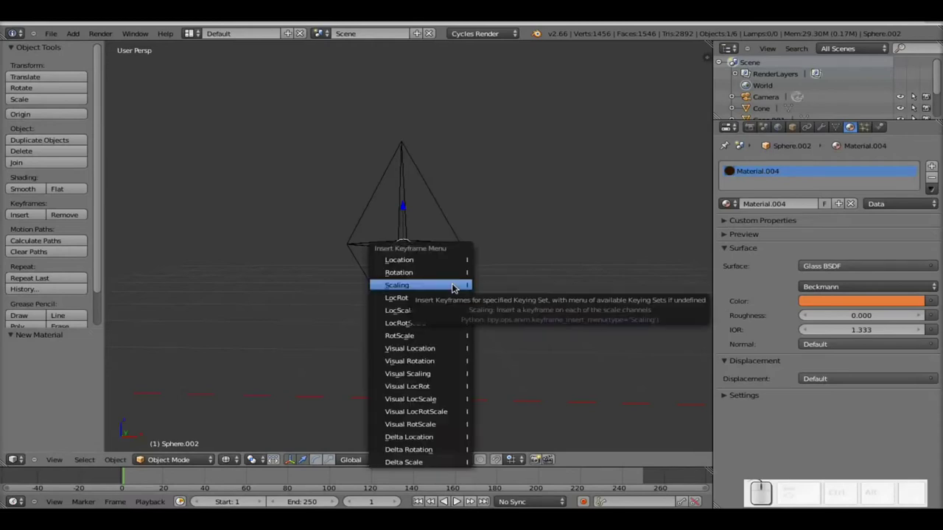
pyautogui.click(456, 283)
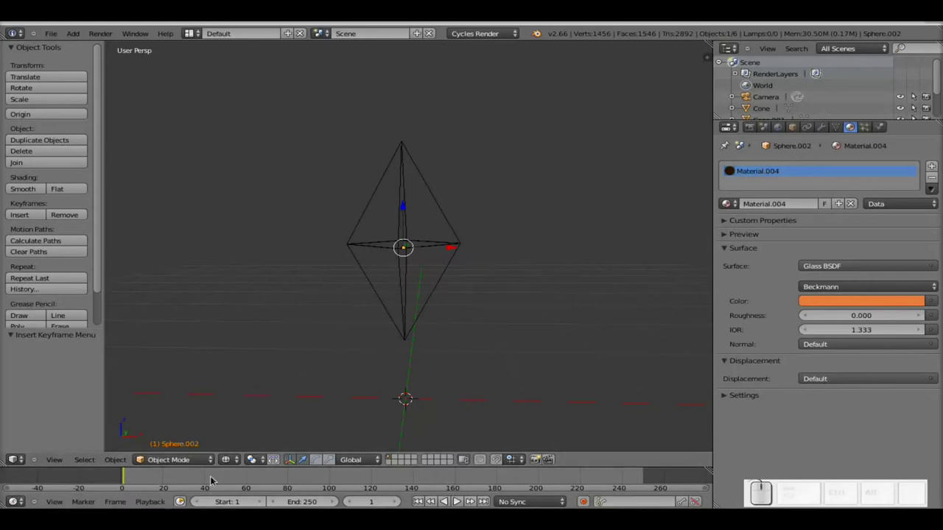
pyautogui.moveTo(187, 480); pyautogui.dragTo(180, 481)
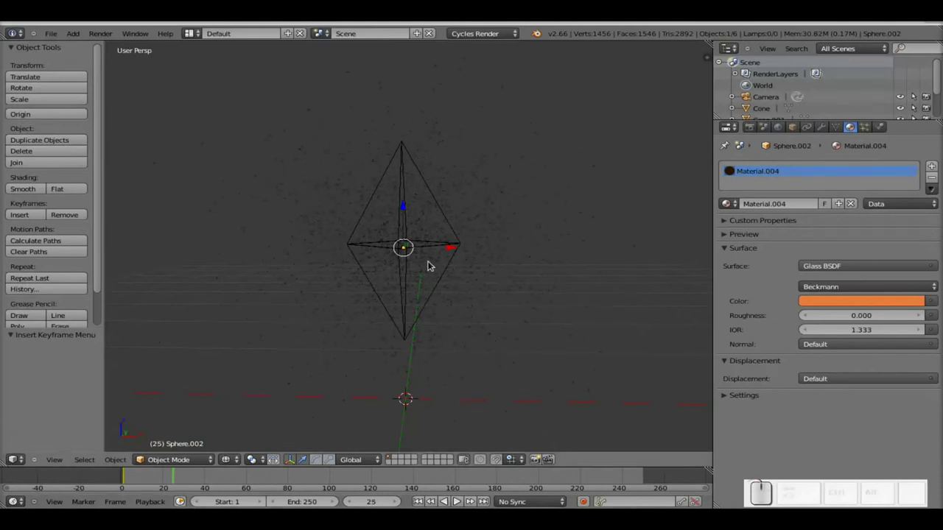
pyautogui.press('s')
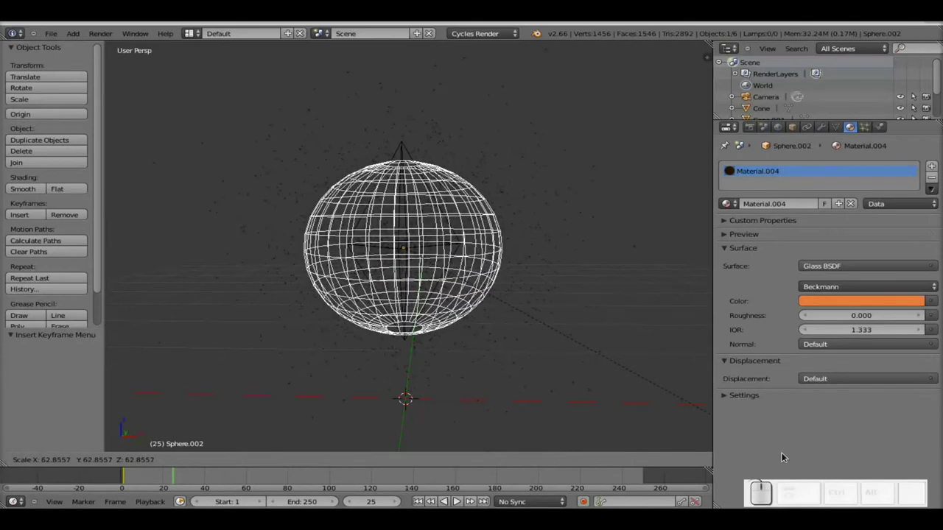
pyautogui.click(786, 453)
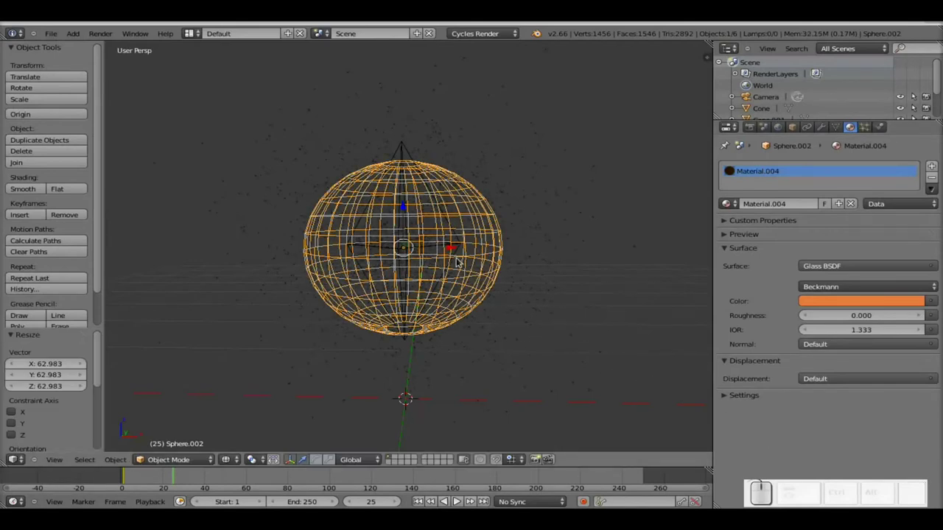
# Keyframe the enlarged scale at frame 25, preview the growth, and select the cone
pyautogui.press('i')
pyautogui.click(466, 265)
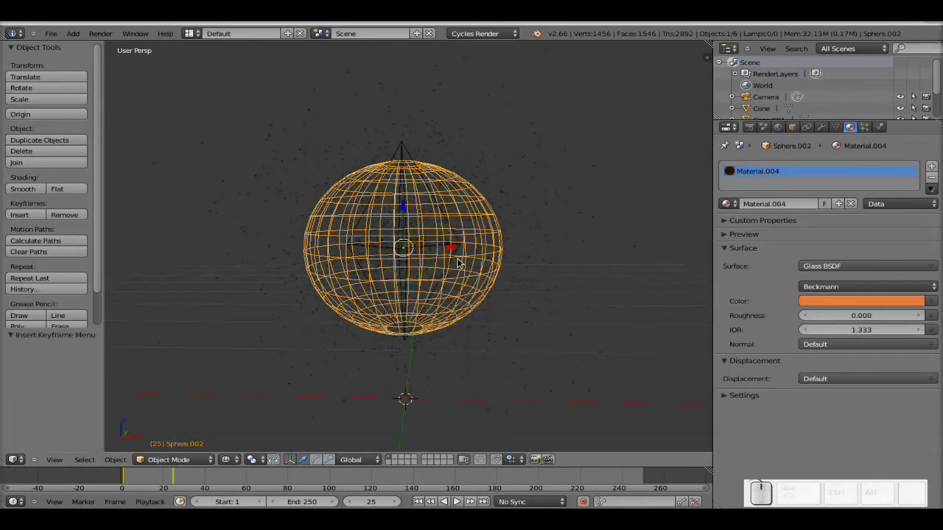
pyautogui.click(726, 391)
pyautogui.click(725, 390)
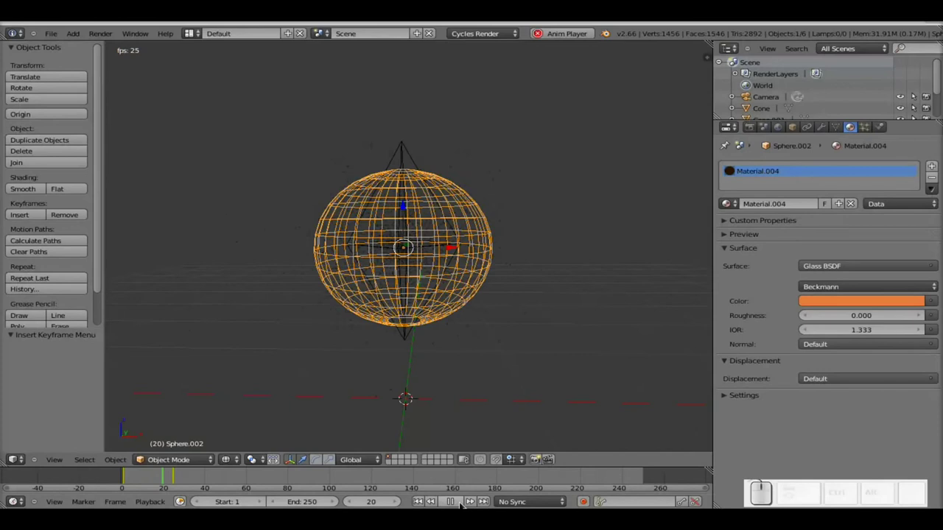
pyautogui.press('Escape')
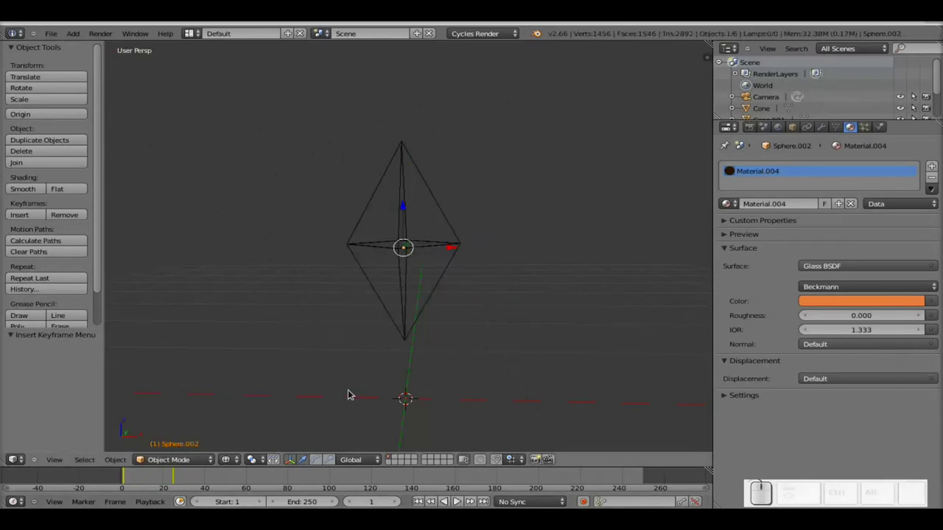
pyautogui.rightClick(408, 153)
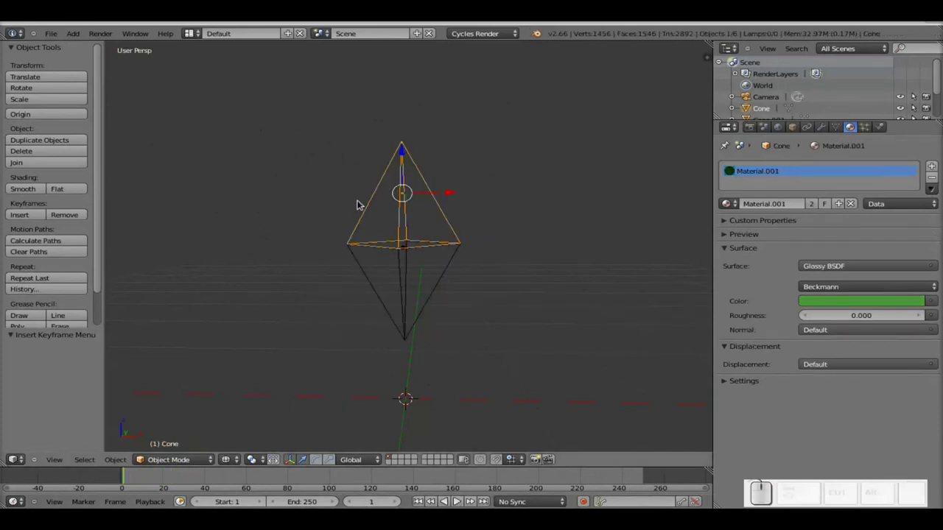
pyautogui.rightClick(406, 315)
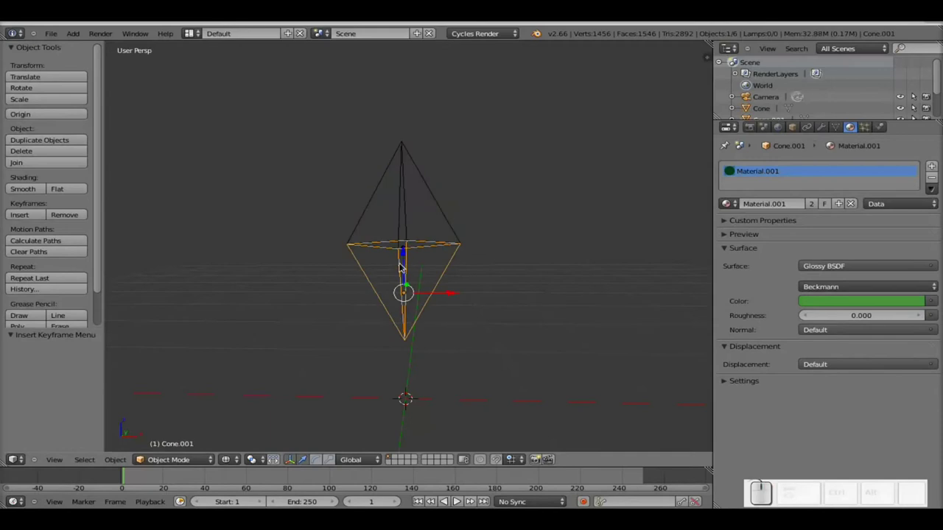
pyautogui.rightClick(408, 214)
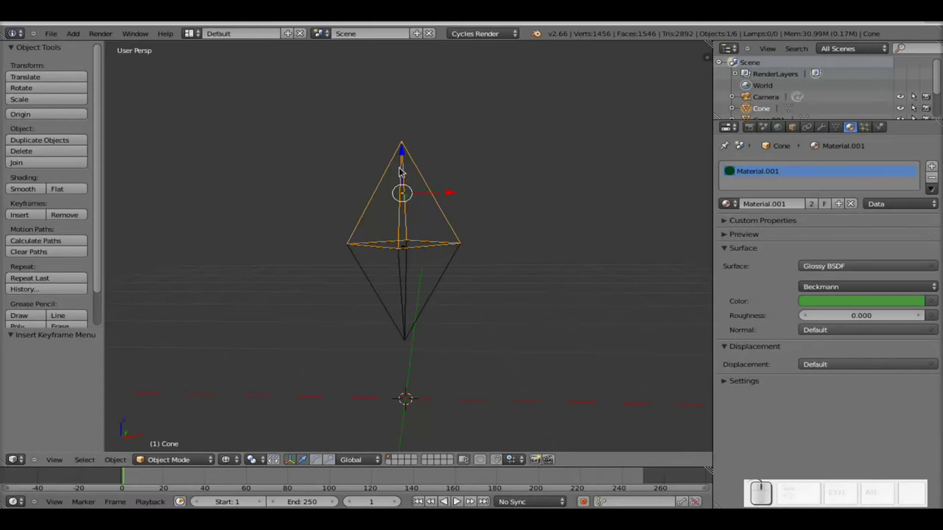
pyautogui.click(408, 157)
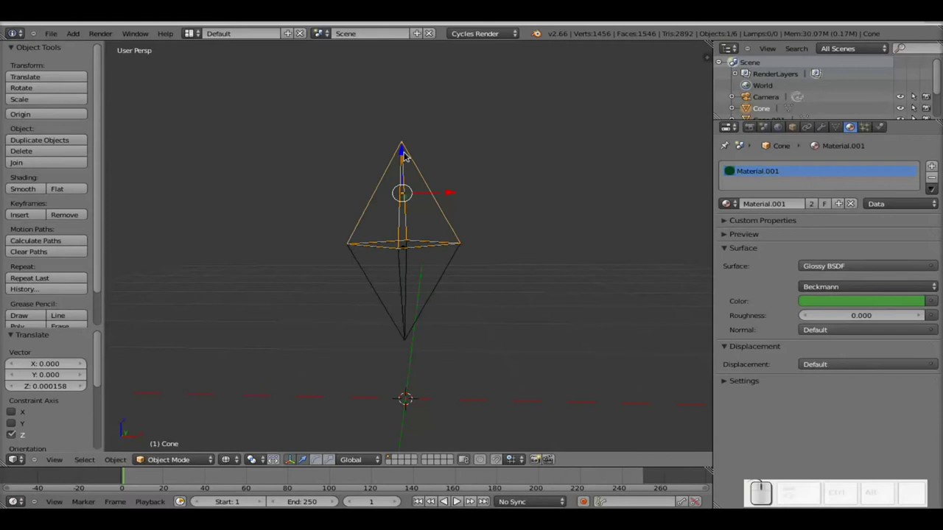
pyautogui.moveTo(406, 158); pyautogui.dragTo(400, 74)
pyautogui.scroll(-3)
pyautogui.moveTo(405, 113); pyautogui.dragTo(410, 115)
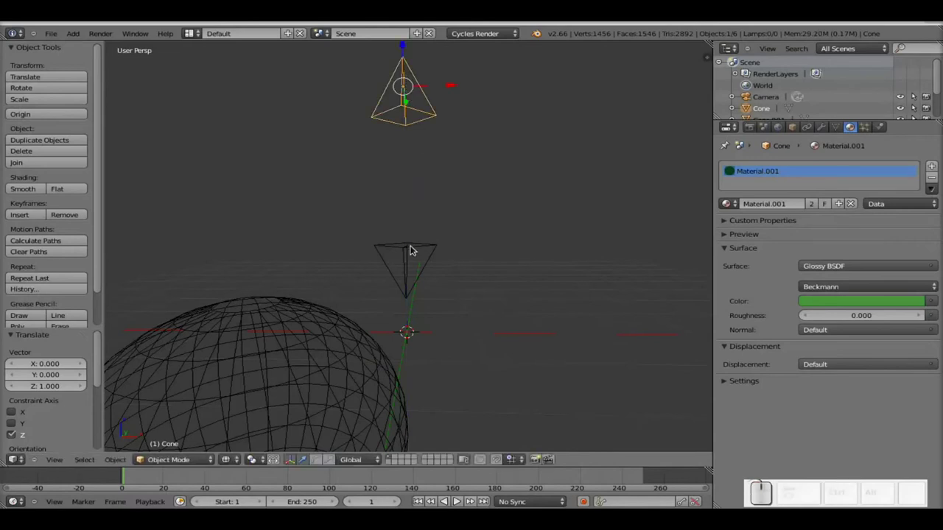
pyautogui.rightClick(413, 250)
pyautogui.moveTo(411, 231); pyautogui.dragTo(422, 331)
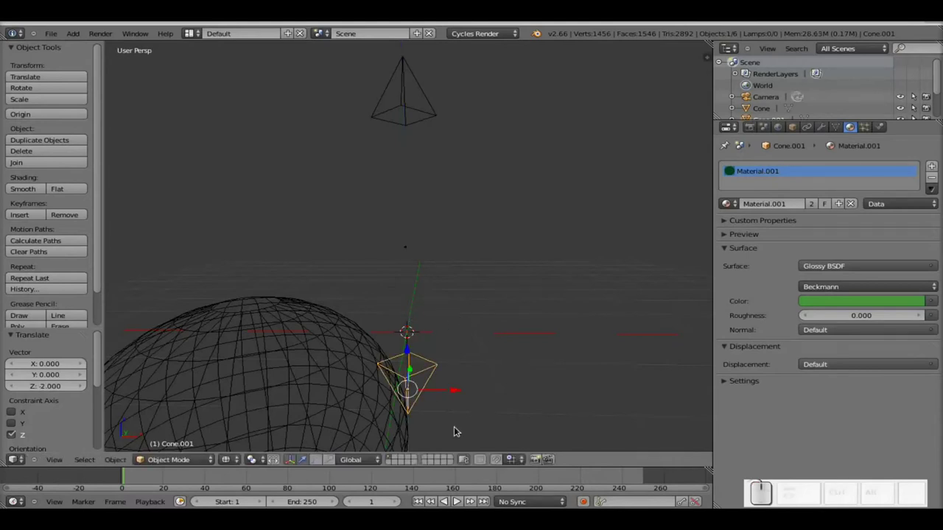
pyautogui.press('ctrl+z')
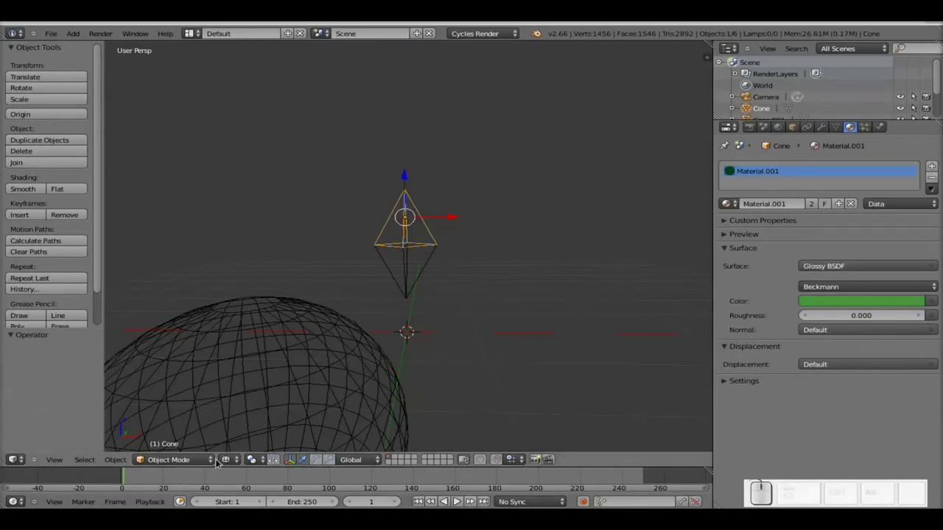
# Keyframe the upper cone's location at frame 1 and its raised position at frame 10
pyautogui.press('i')
pyautogui.click(404, 195)
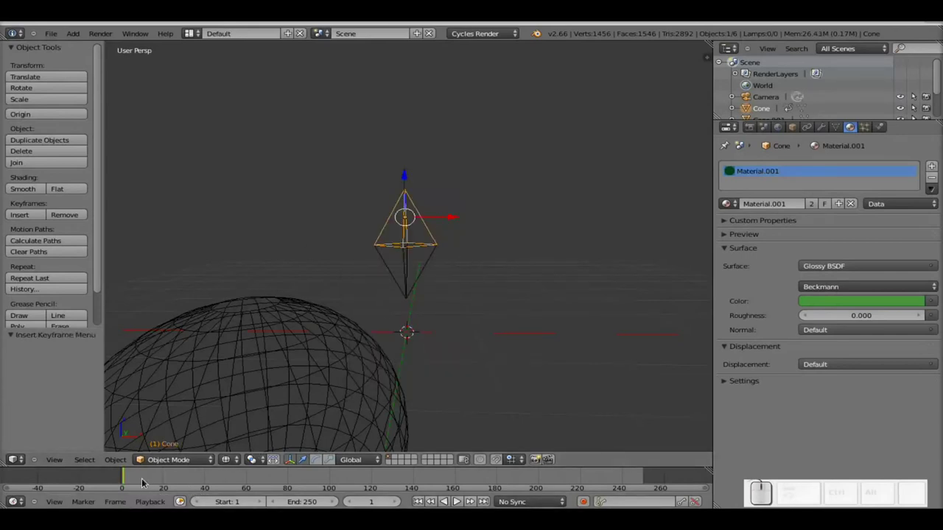
pyautogui.click(145, 477)
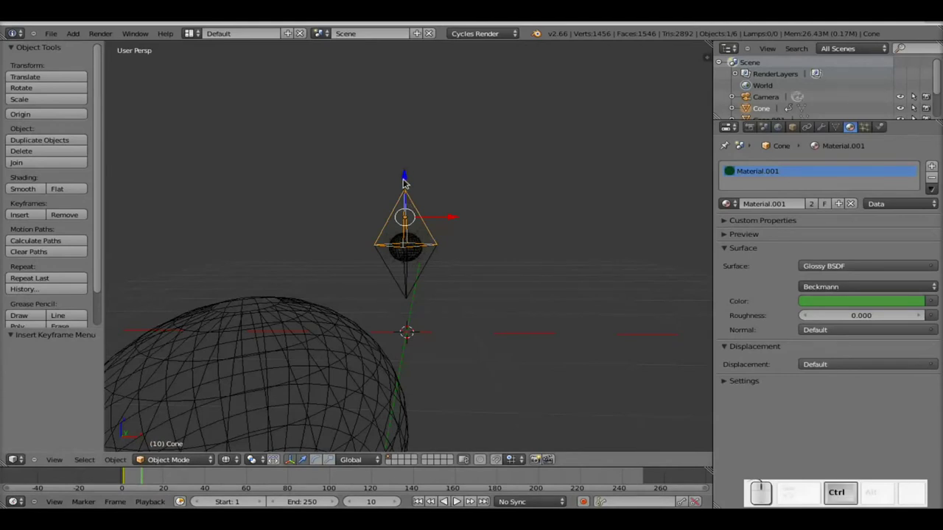
pyautogui.moveTo(408, 179); pyautogui.dragTo(412, 125)
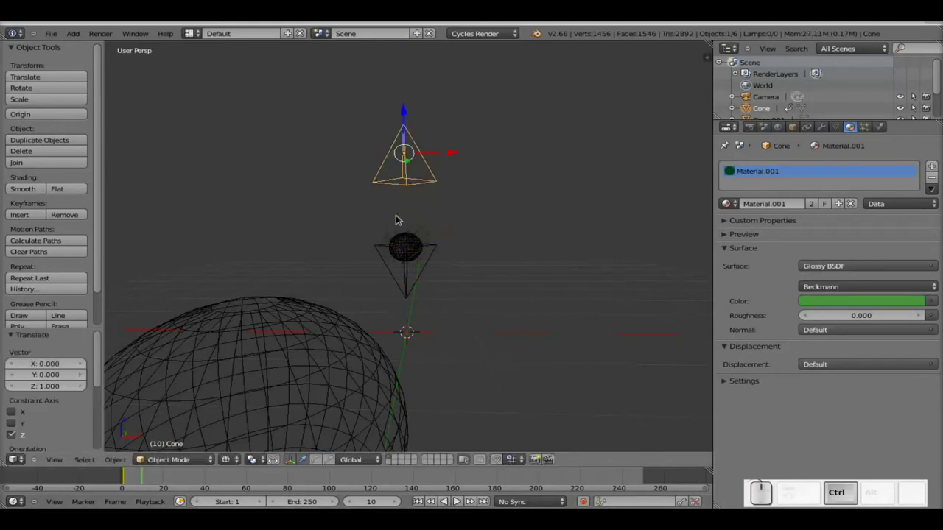
pyautogui.press('i')
pyautogui.click(419, 170)
# Keyframe the lower cone at frame 1 and its lowered position at frame 10, then preview the split
pyautogui.rightClick(412, 268)
pyautogui.rightClick(408, 295)
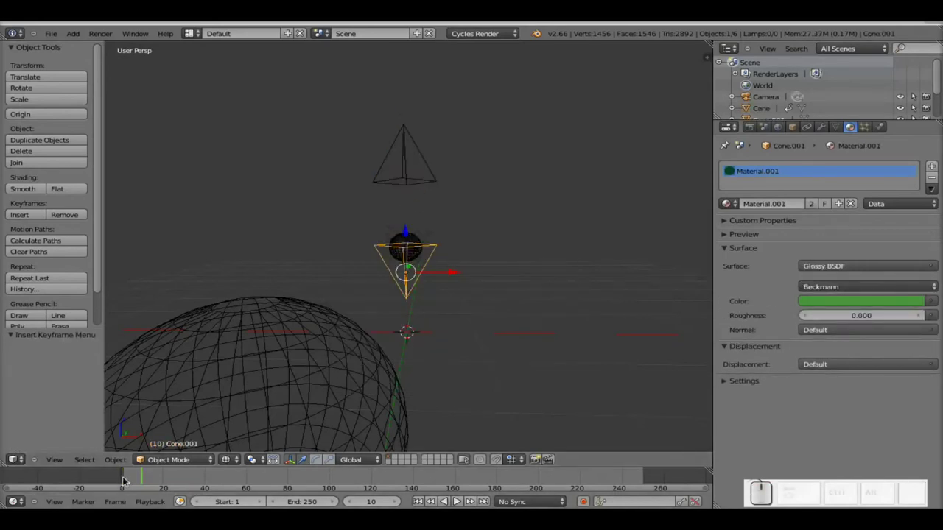
pyautogui.click(129, 476)
pyautogui.click(129, 476)
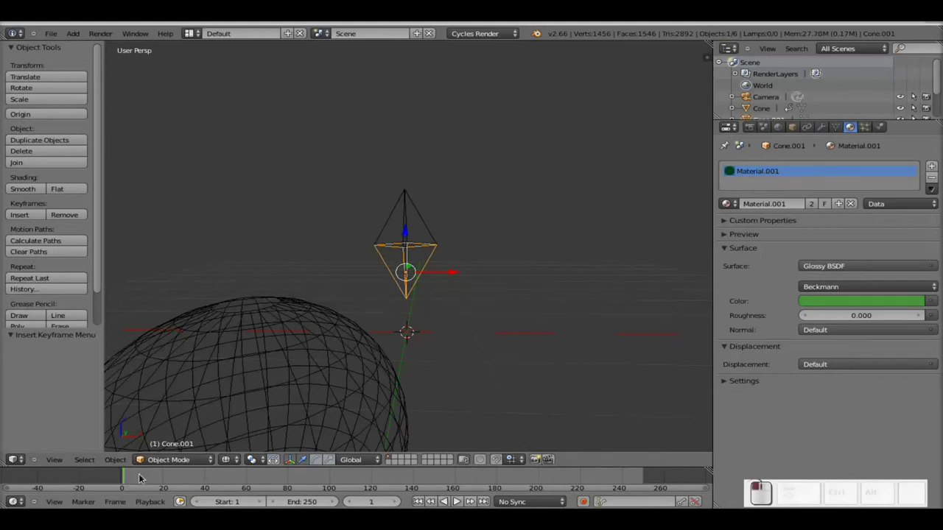
pyautogui.press('i')
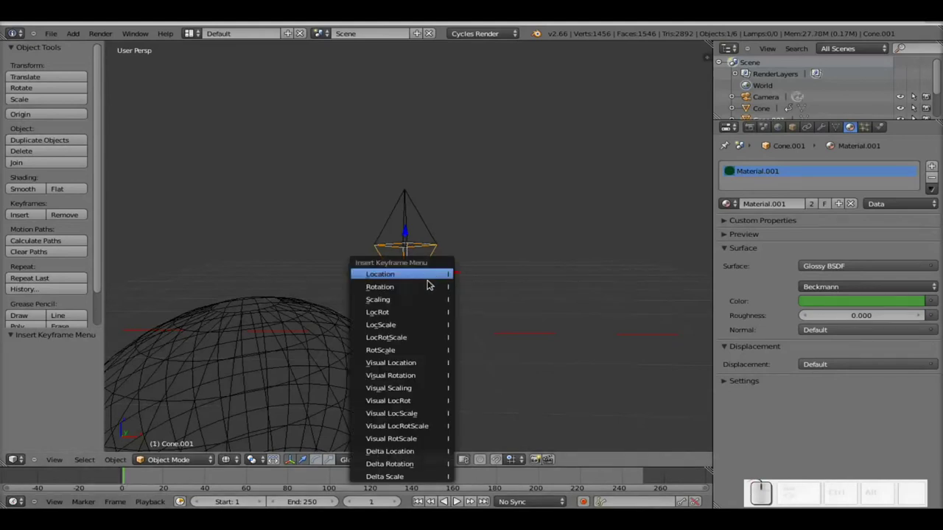
pyautogui.click(433, 278)
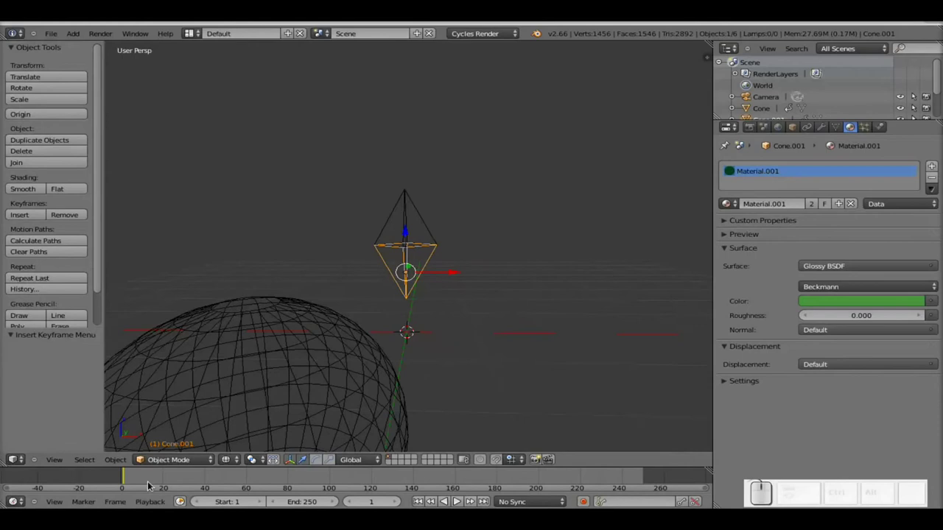
pyautogui.click(147, 480)
pyautogui.click(147, 479)
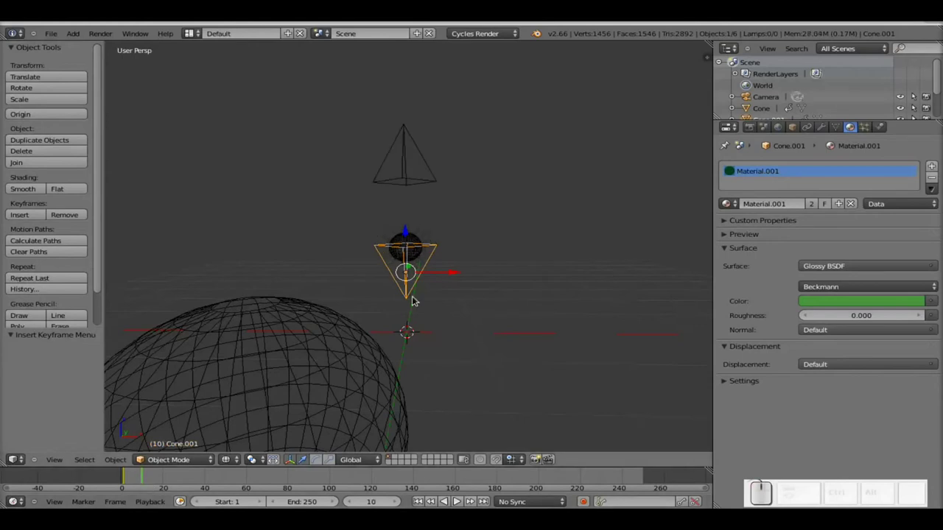
pyautogui.moveTo(408, 232); pyautogui.dragTo(408, 286)
pyautogui.press('ctrl+i')
pyautogui.click(425, 271)
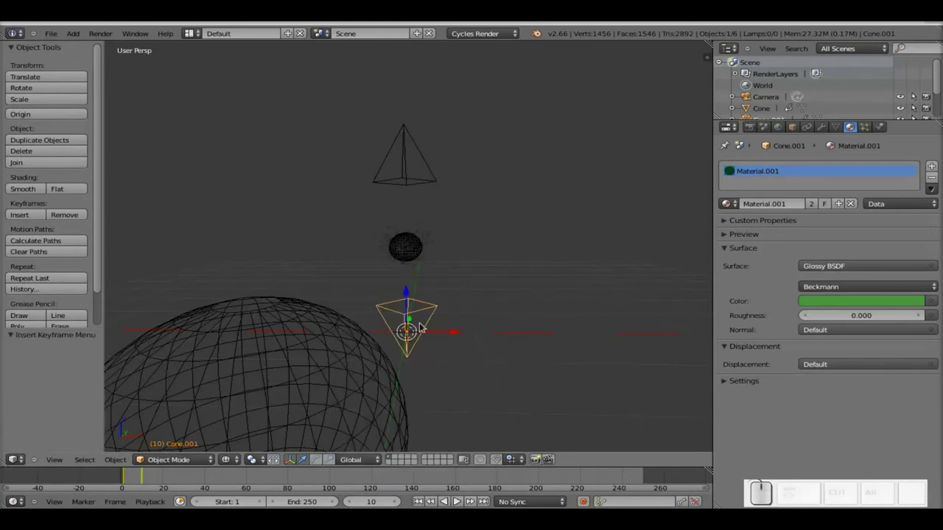
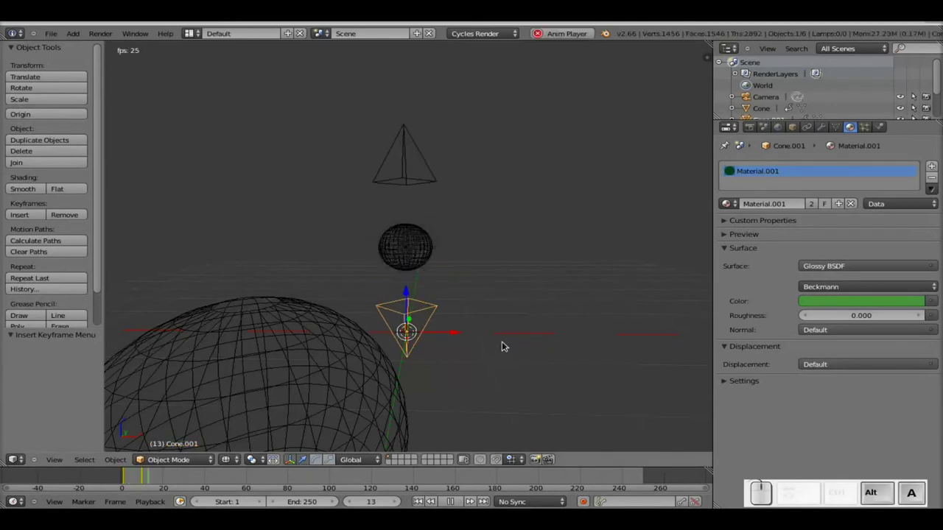
pyautogui.press('Escape')
# Switch the viewport to look through the scene camera
pyautogui.click(147, 478)
pyautogui.scroll(3)
pyautogui.press('ctrl+alt+KP_0')
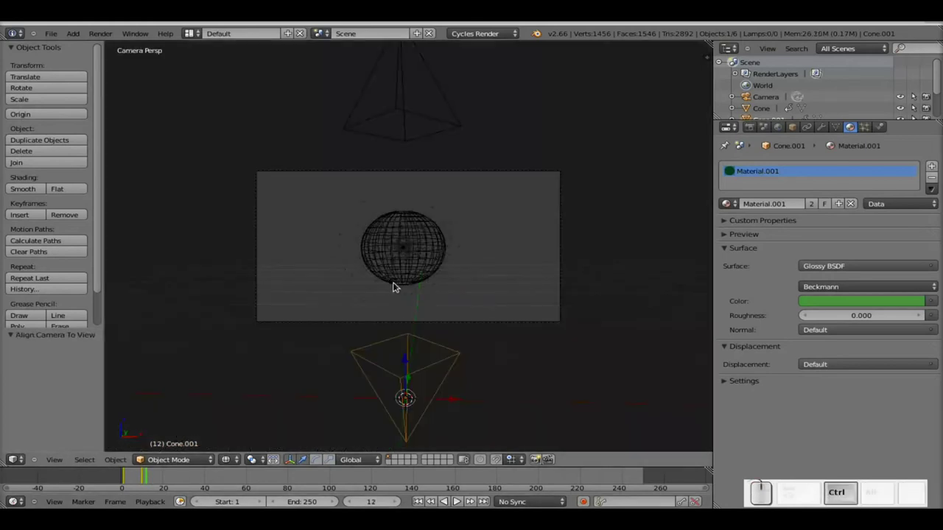
# Nudge the large cyan-glowing sphere along Y so it moves out of the camera shot
pyautogui.rightClick(436, 329)
pyautogui.press('g')
pyautogui.middleClick(463, 310)
pyautogui.click(457, 348)
pyautogui.rightClick(300, 361)
pyautogui.moveTo(366, 358); pyautogui.dragTo(212, 349)
pyautogui.moveTo(173, 335); pyautogui.dragTo(409, 294)
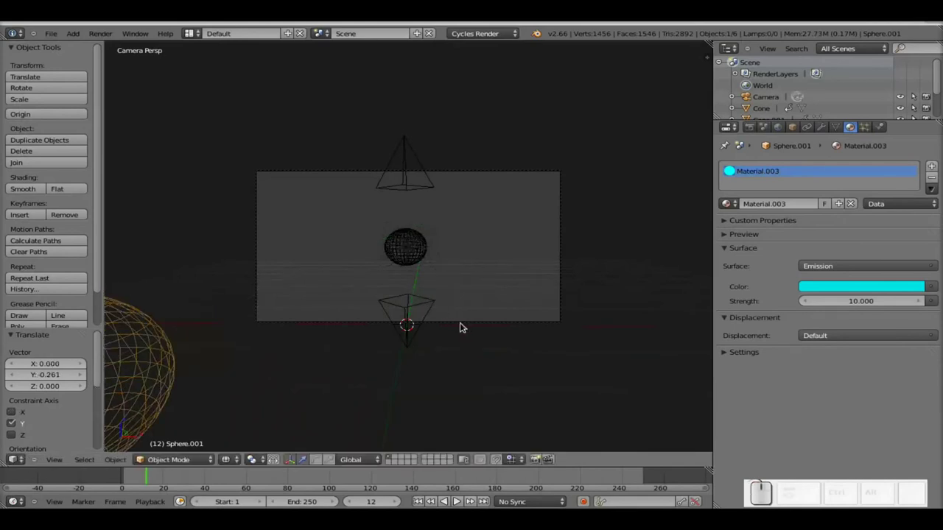
# Add a mesh plane, raise it above the scene on Z and scale it up large
pyautogui.press('shift+a')
pyautogui.click(538, 281)
pyautogui.moveTo(414, 310); pyautogui.dragTo(402, 145)
pyautogui.moveTo(414, 165); pyautogui.dragTo(731, 100)
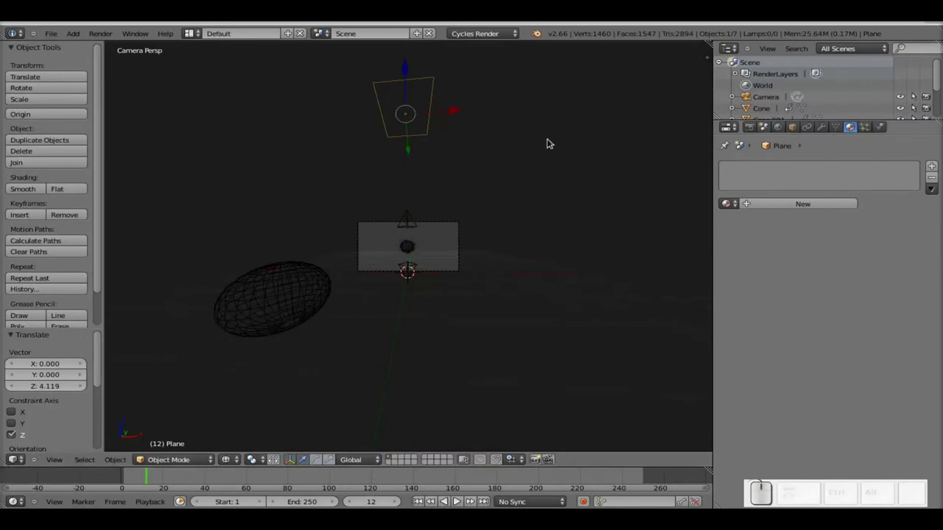
pyautogui.press('s')
pyautogui.click(613, 238)
# Give the plane a new white material with an Emission surface of strength 5
pyautogui.click(822, 212)
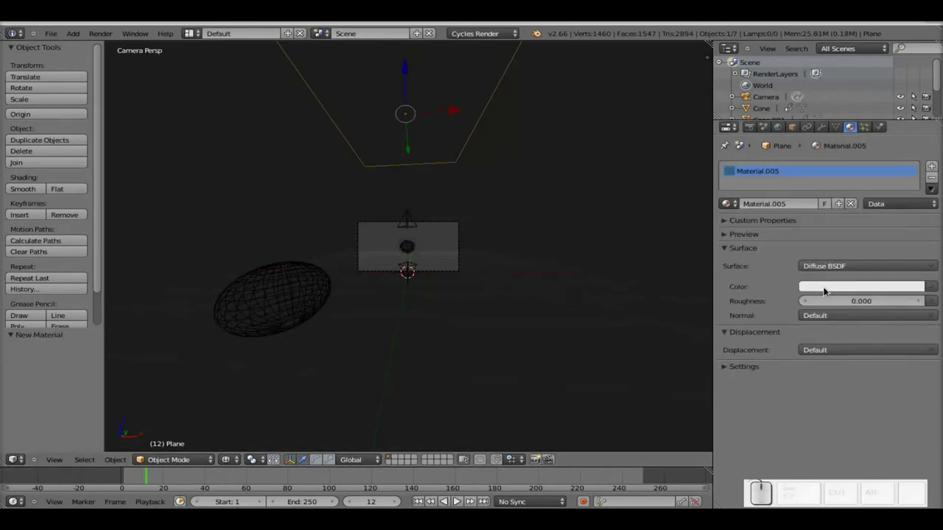
pyautogui.click(827, 286)
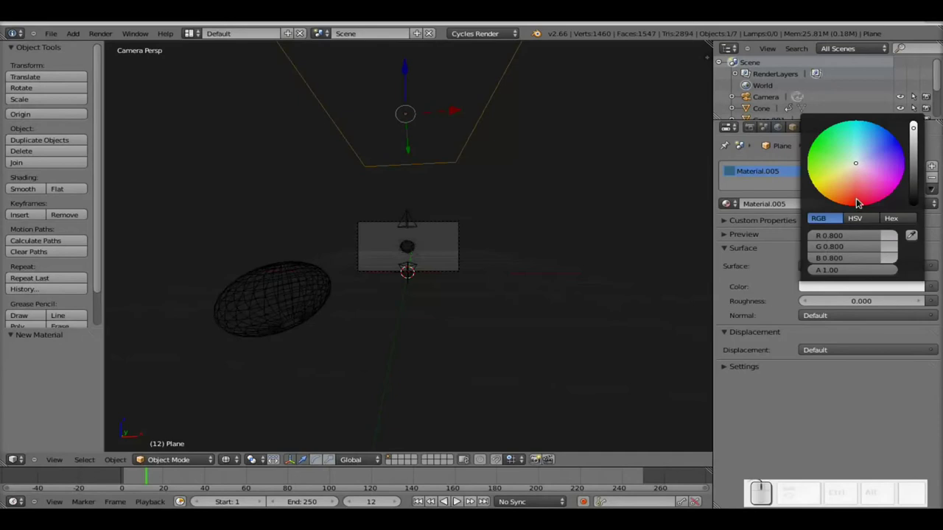
pyautogui.click(814, 264)
pyautogui.click(780, 401)
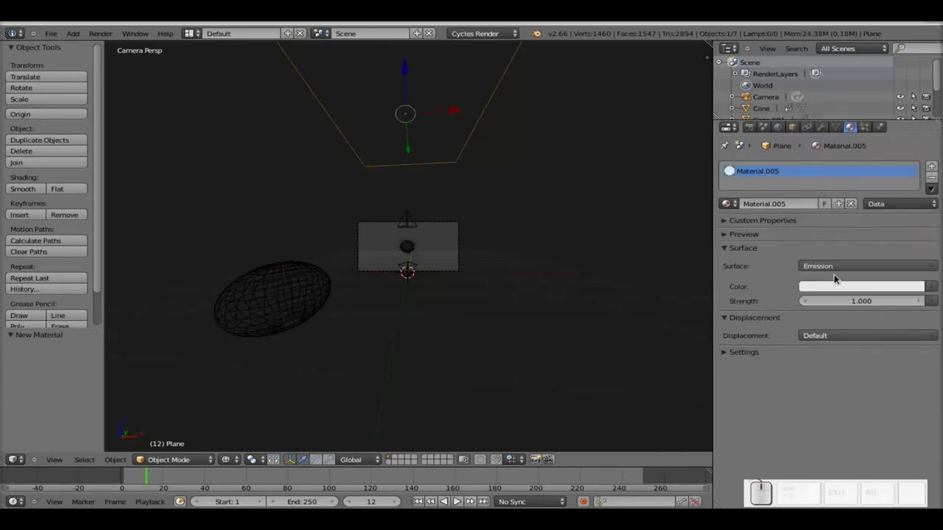
pyautogui.click(858, 305)
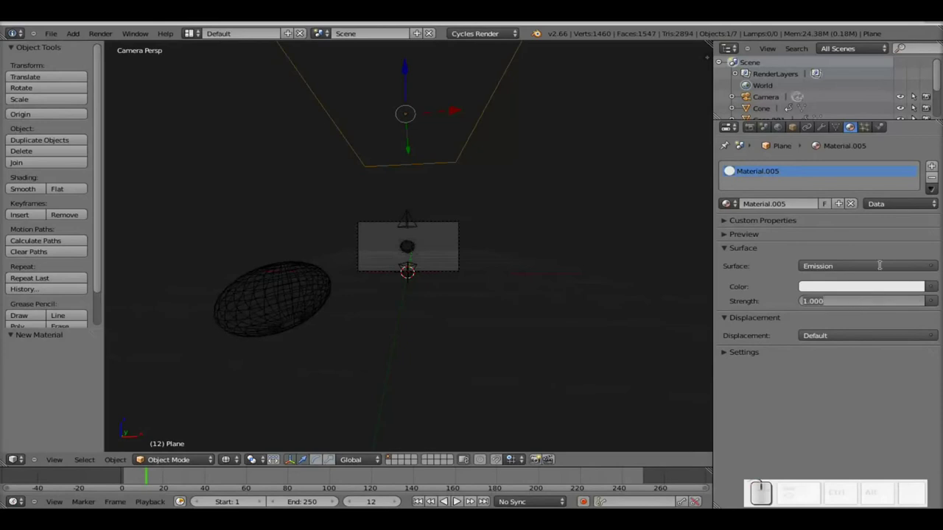
pyautogui.press('5')
pyautogui.press('Return')
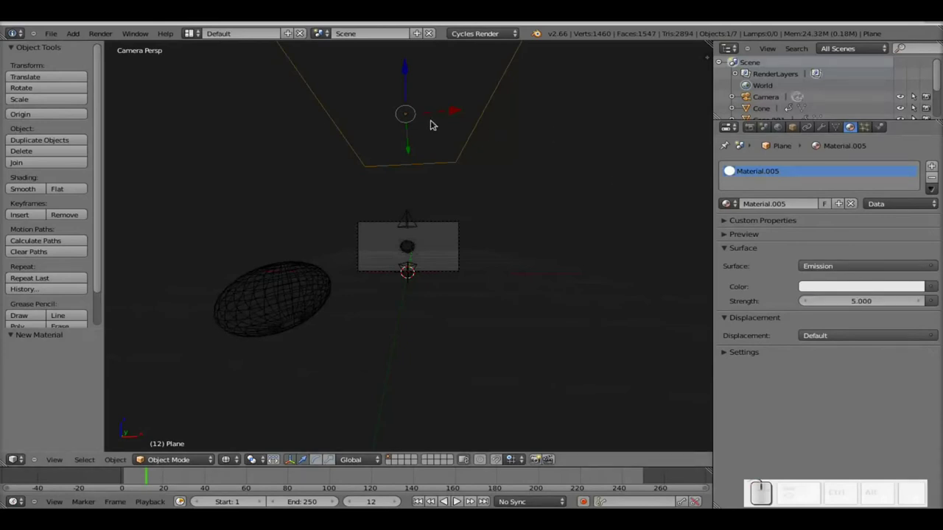
# Duplicate the glowing plane and move the copy down below the scene
pyautogui.press('shift+d')
pyautogui.press('Return')
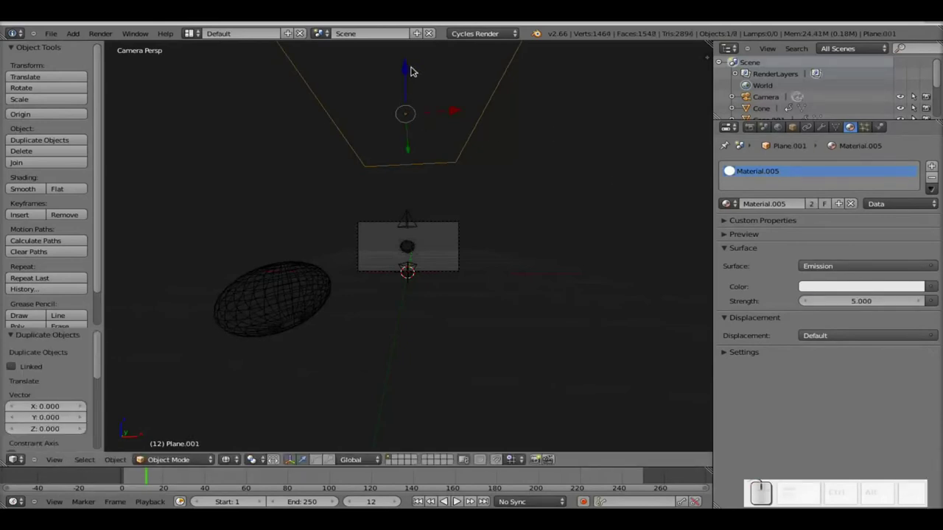
pyautogui.moveTo(413, 71); pyautogui.dragTo(408, 152)
pyautogui.rightClick(391, 85)
pyautogui.rightClick(491, 113)
# Lower the plane copy further down beneath the scene
pyautogui.moveTo(409, 76); pyautogui.dragTo(448, 212)
pyautogui.scroll(3)
pyautogui.scroll(3)
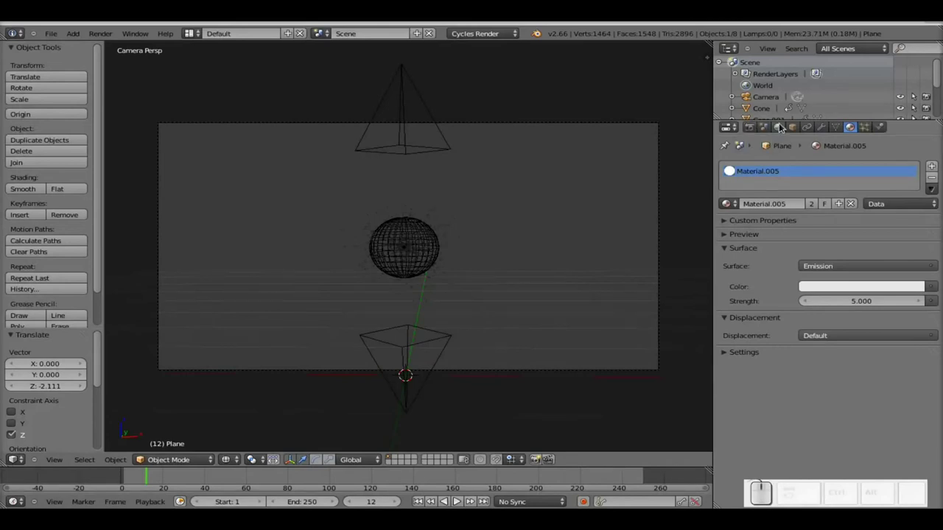
# Enable World nodes with a black background colour and render a test frame
pyautogui.click(784, 129)
pyautogui.click(830, 234)
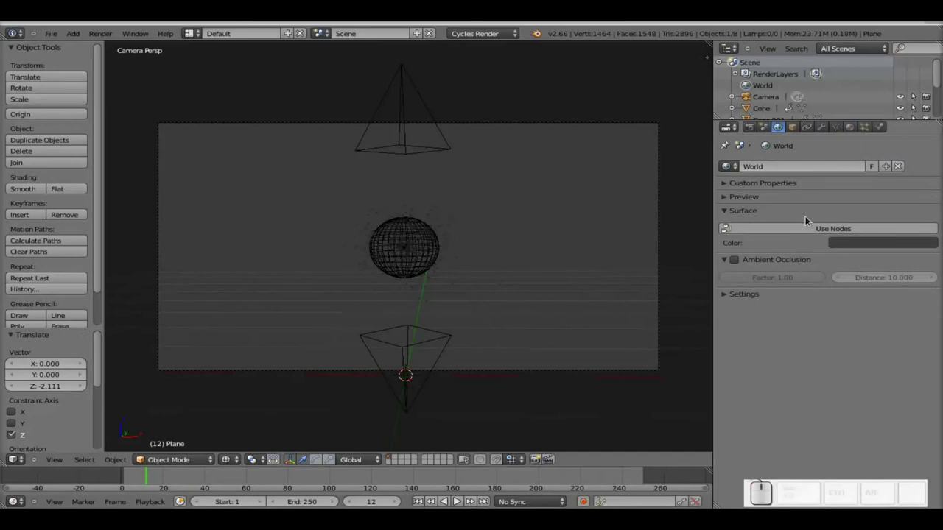
pyautogui.click(816, 224)
pyautogui.click(841, 249)
pyautogui.click(920, 169)
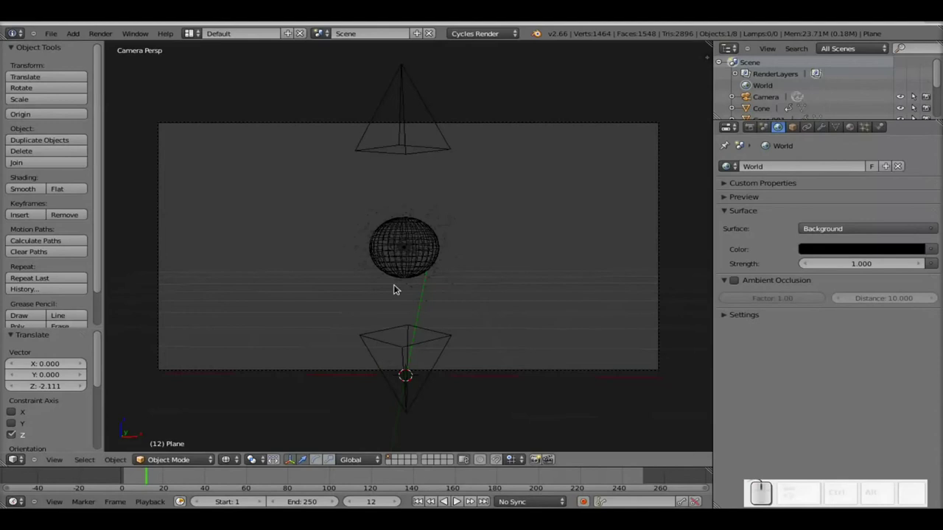
pyautogui.press('F12')
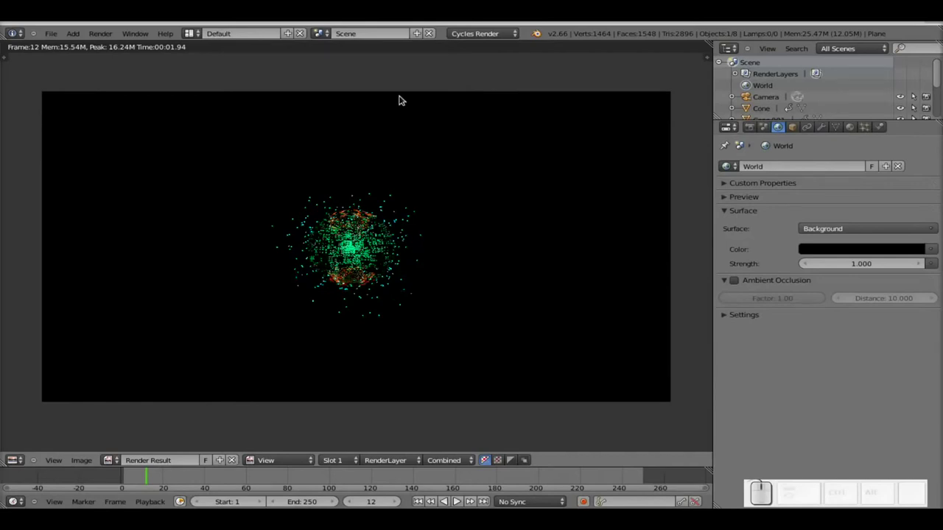
pyautogui.press('Escape')
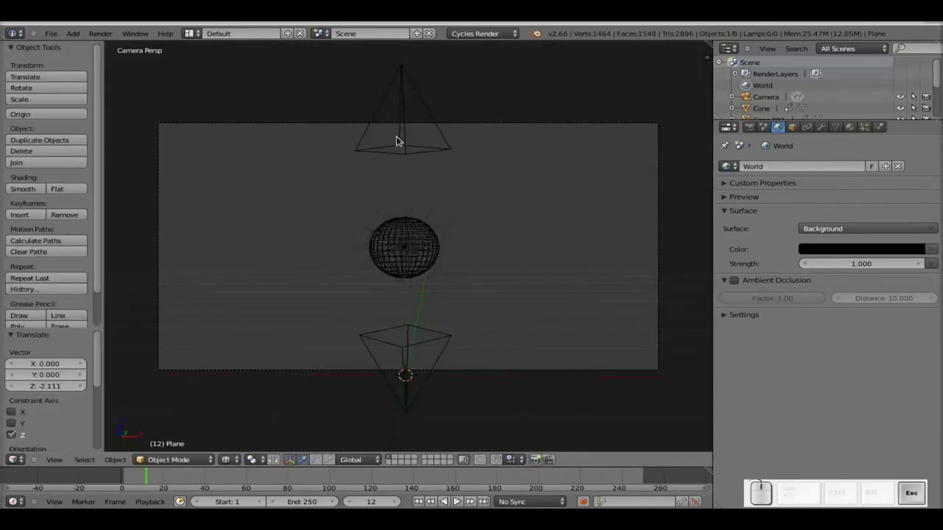
# In solid shading, select a wall plane and raise its emission strength to 10
pyautogui.scroll(-3)
pyautogui.press('z')
pyautogui.scroll(3)
pyautogui.scroll(-3)
pyautogui.rightClick(450, 112)
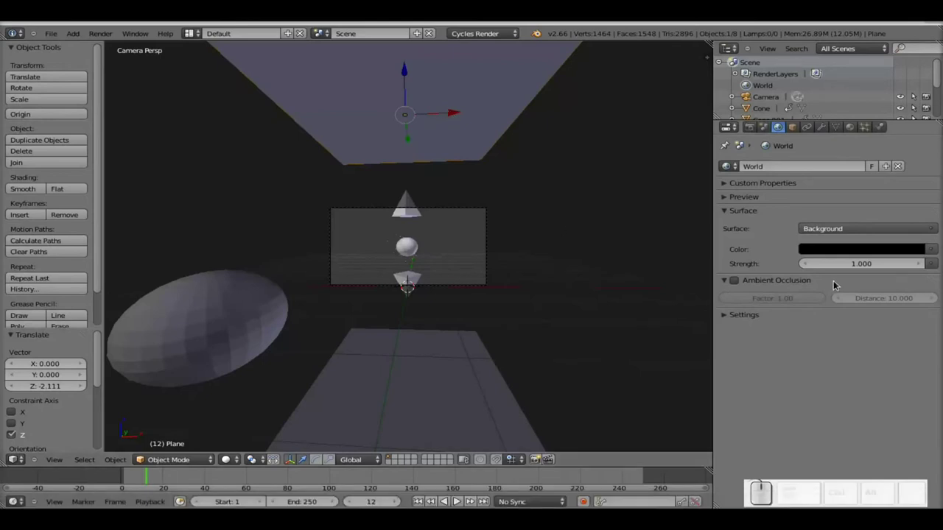
pyautogui.click(849, 125)
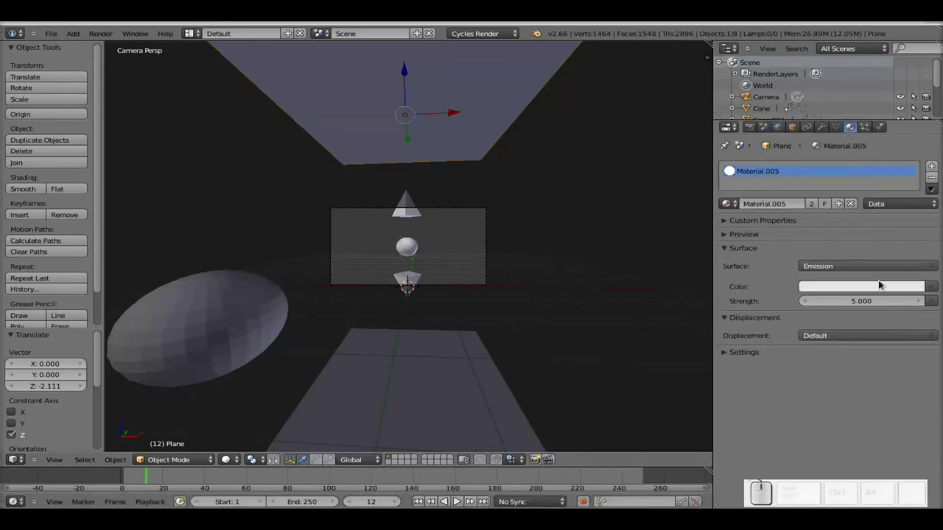
pyautogui.click(875, 302)
pyautogui.press('KP_1')
pyautogui.press('KP_0')
pyautogui.press('KP_Enter')
# Test-render, then move both wall planes nearer the cone and render again
pyautogui.rightClick(435, 388)
pyautogui.press('F12')
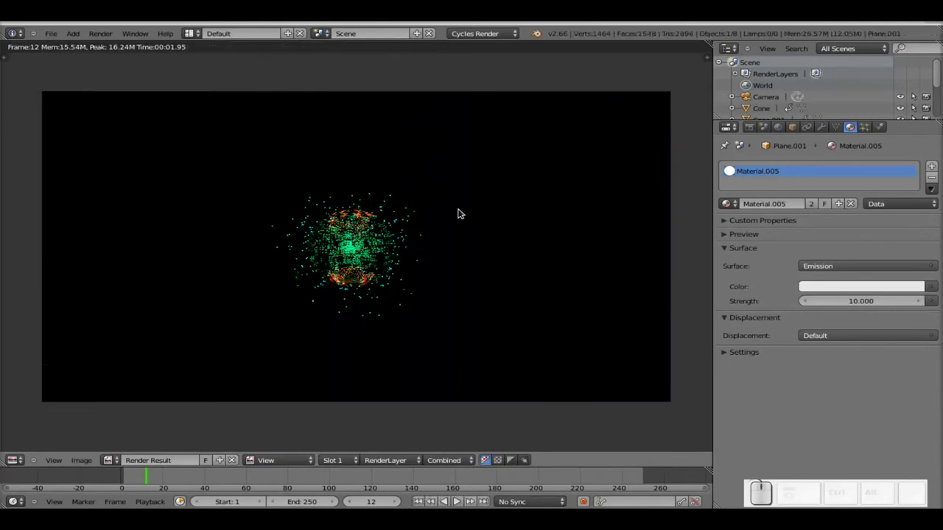
pyautogui.press('Escape')
pyautogui.rightClick(421, 138)
pyautogui.moveTo(409, 85); pyautogui.dragTo(420, 297)
pyautogui.rightClick(415, 387)
pyautogui.moveTo(412, 348); pyautogui.dragTo(479, 259)
pyautogui.press('F12')
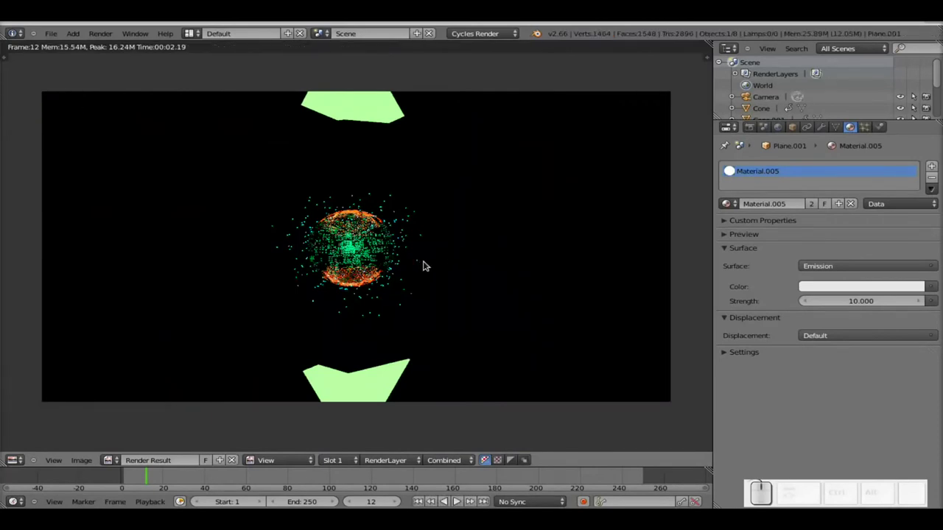
pyautogui.press('Escape')
# Adjust both wall planes' heights once more and render to check them
pyautogui.rightClick(423, 173)
pyautogui.moveTo(409, 127); pyautogui.dragTo(427, 338)
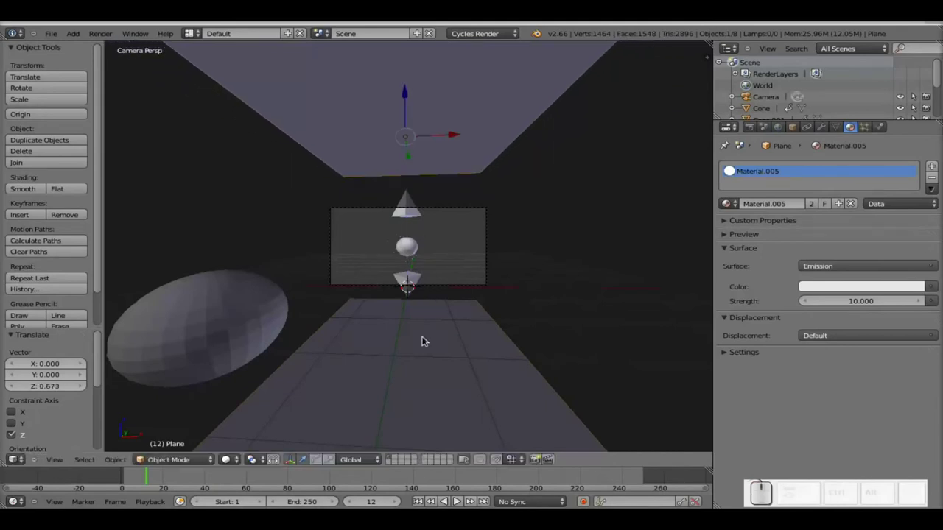
pyautogui.rightClick(423, 352)
pyautogui.click(414, 305)
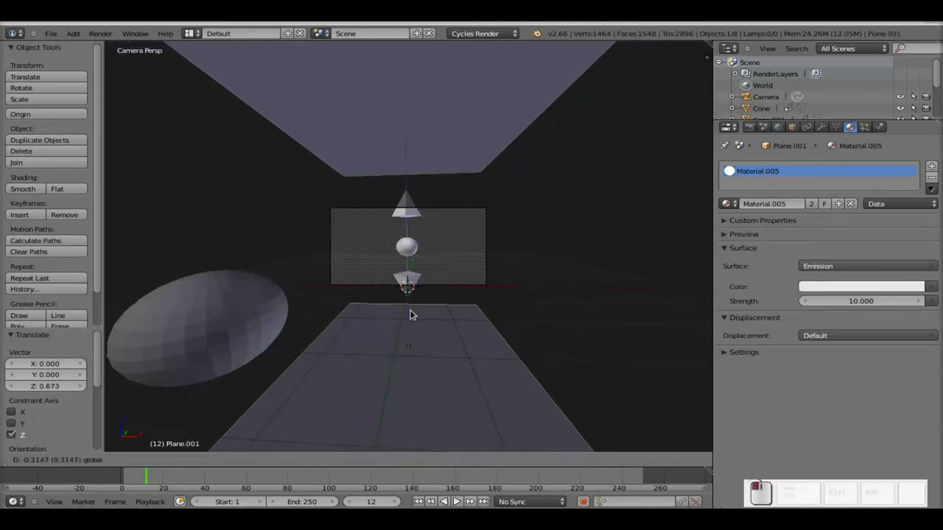
pyautogui.press('F12')
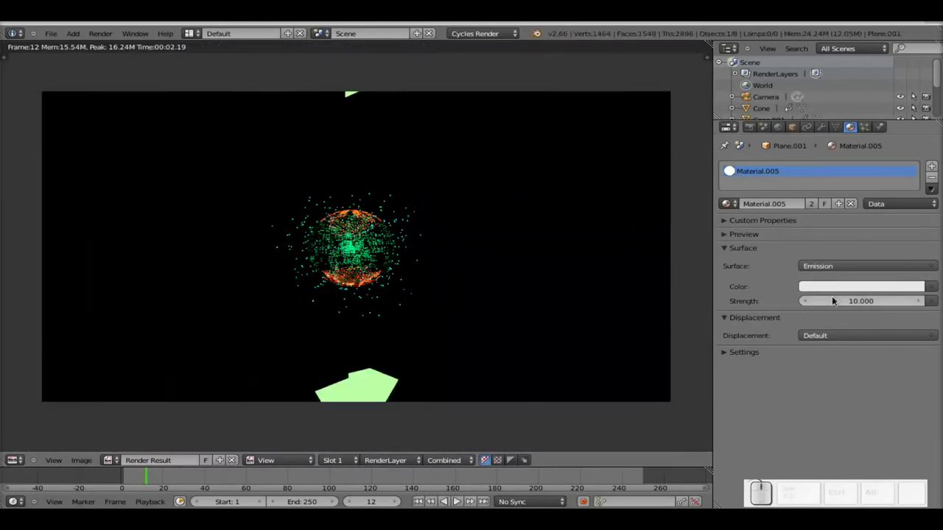
# Settle the planes' emission strength back at 5 and re-render the frame
pyautogui.click(858, 300)
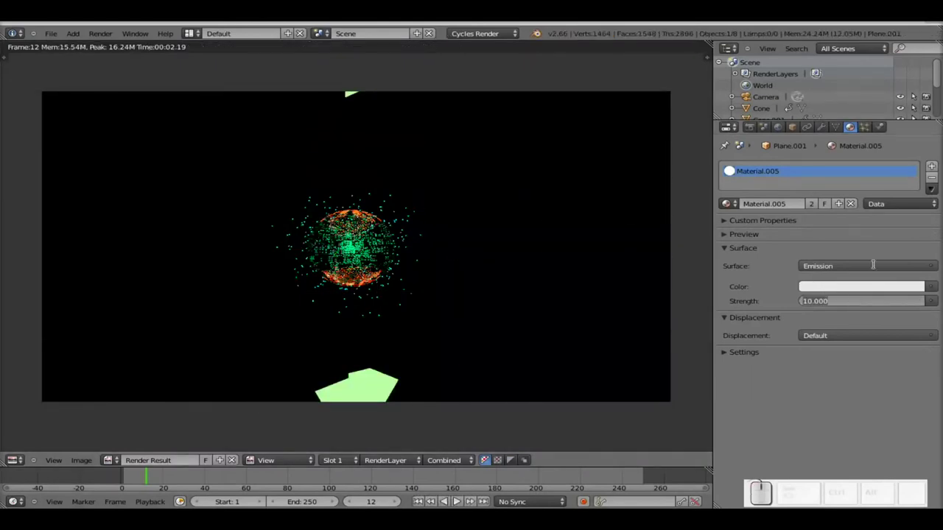
pyautogui.press('KP_5')
pyautogui.press('KP_Enter')
pyautogui.press('F12')
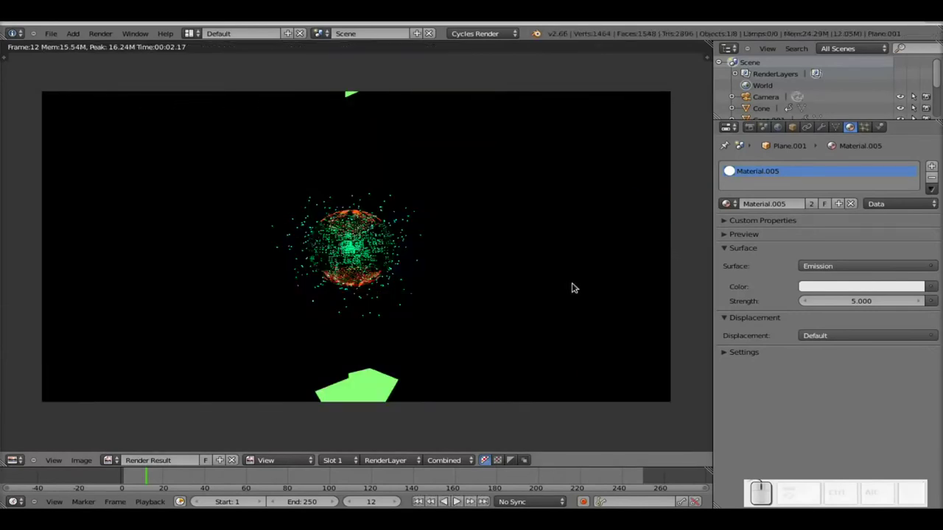
pyautogui.press('Escape')
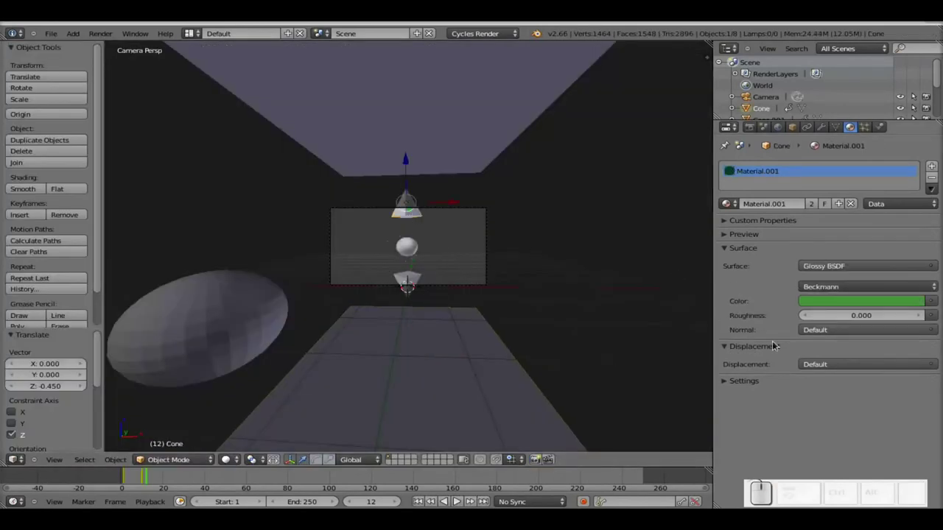
# Set the cone's Glossy BSDF roughness to 0.1 and render a test image
pyautogui.scroll(3)
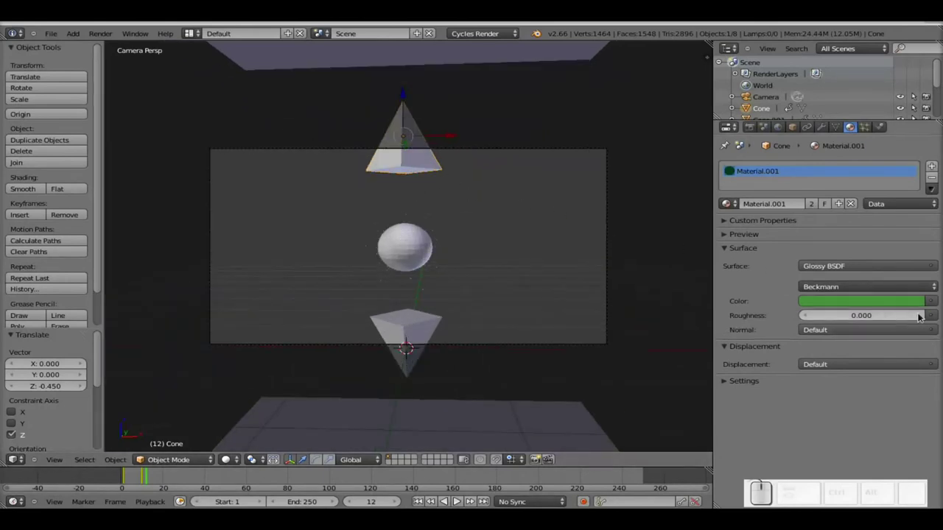
pyautogui.click(923, 313)
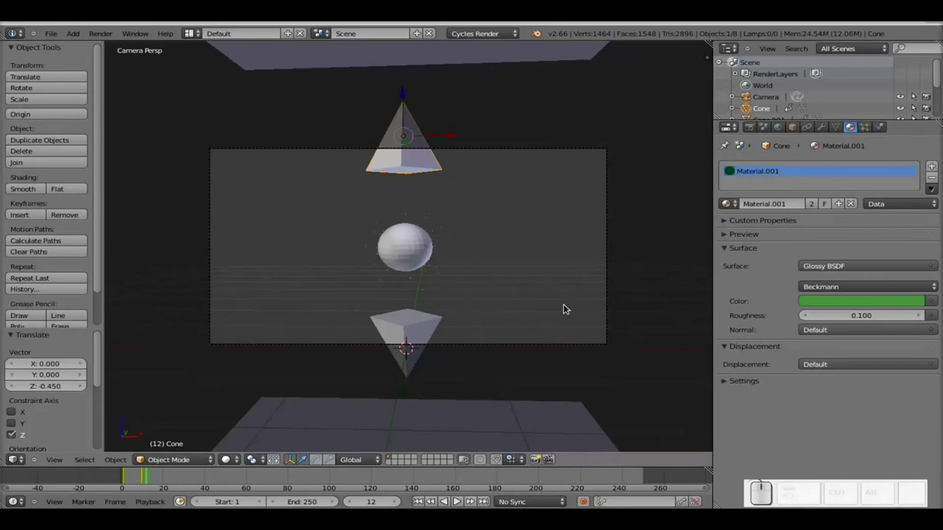
pyautogui.press('F12')
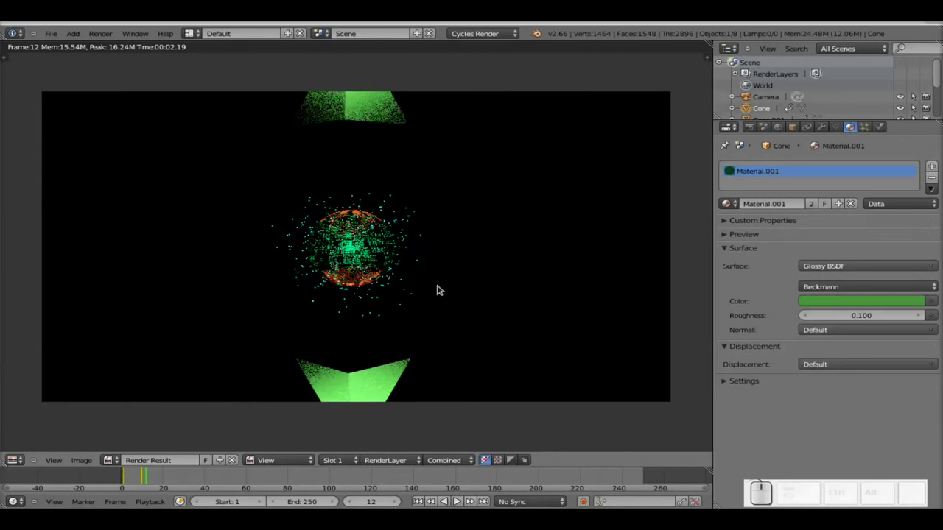
pyautogui.press('Escape')
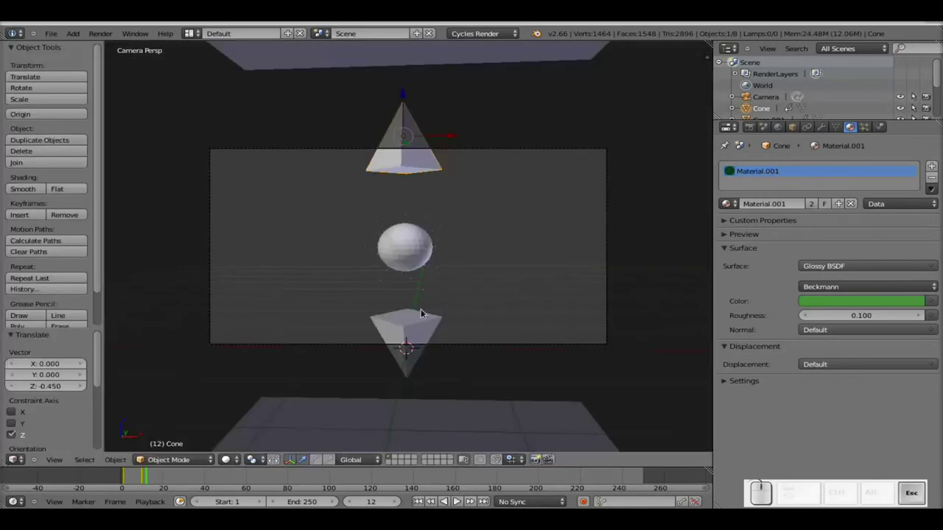
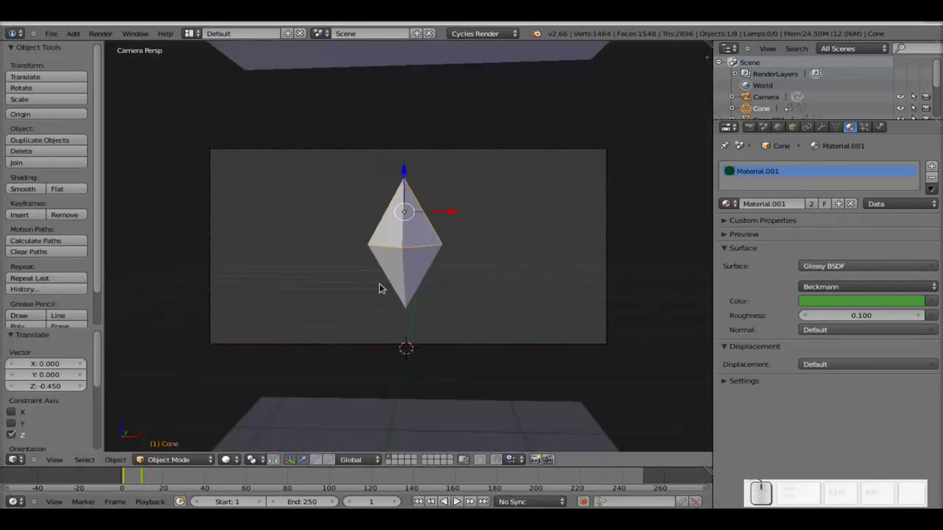
# Play the animation in the viewport, then jump to frame 26 and render it
pyautogui.press('alt+a')
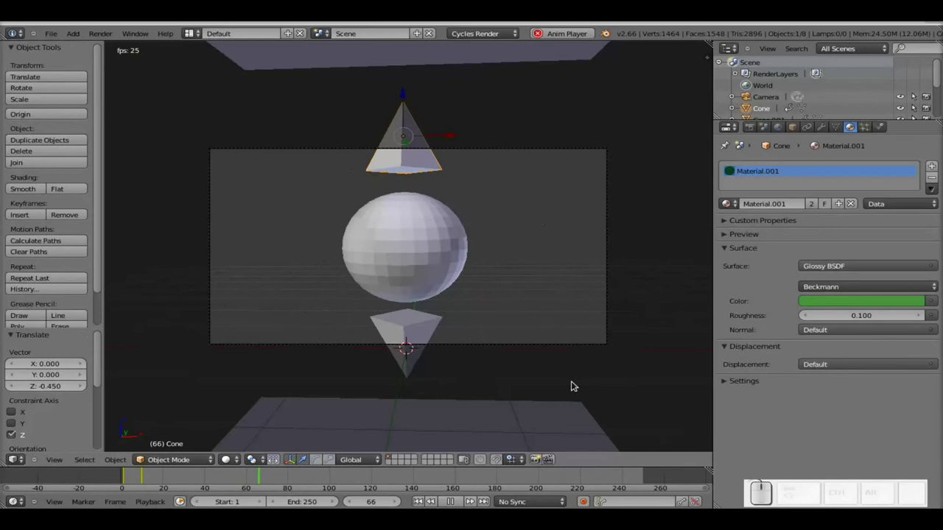
pyautogui.press('Escape')
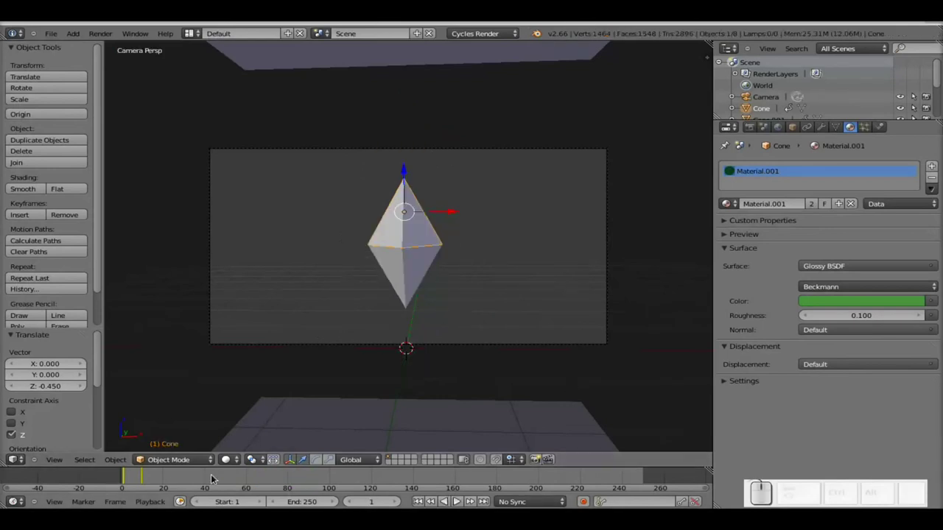
pyautogui.click(178, 481)
pyautogui.press('F12')
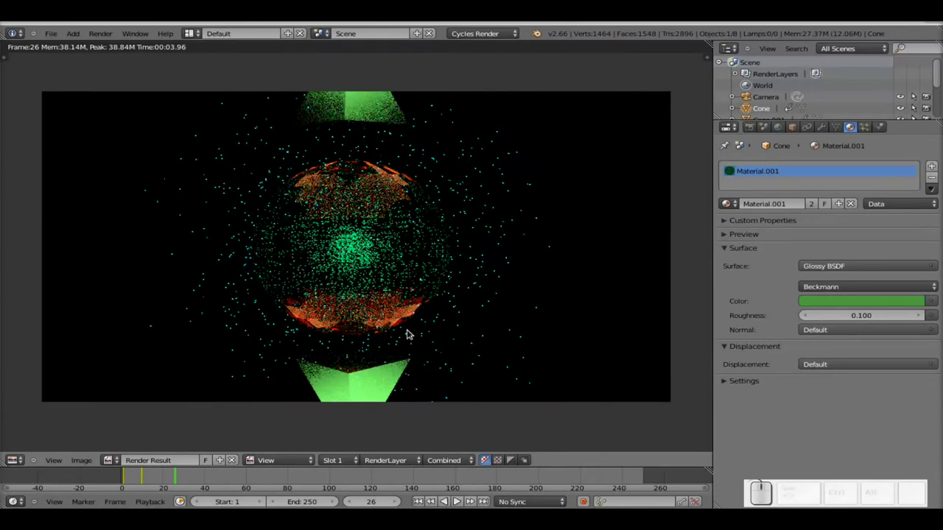
pyautogui.press('Escape')
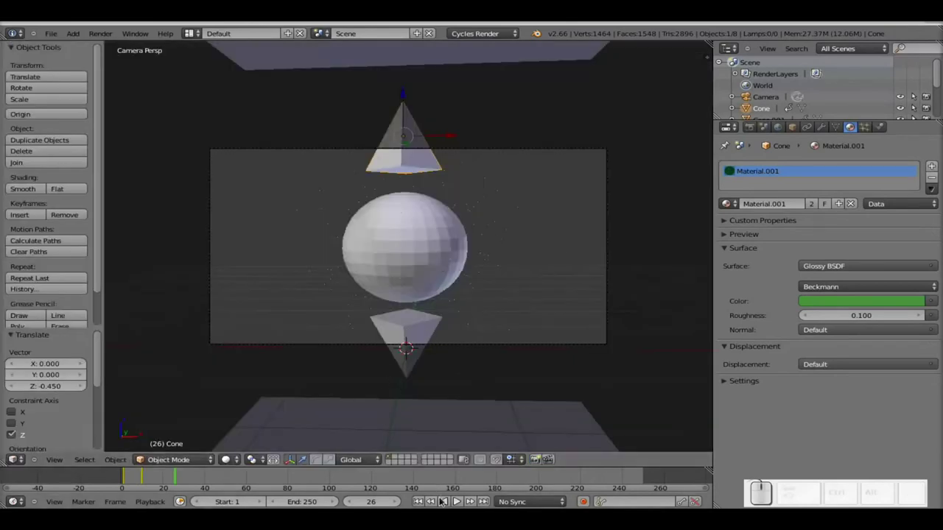
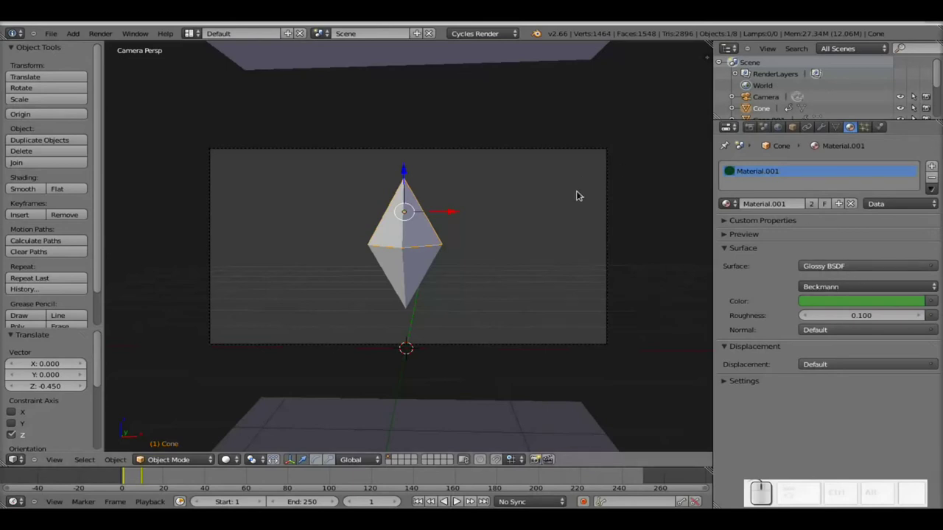
# In Render properties set the output format to AVI JPEG
pyautogui.click(752, 128)
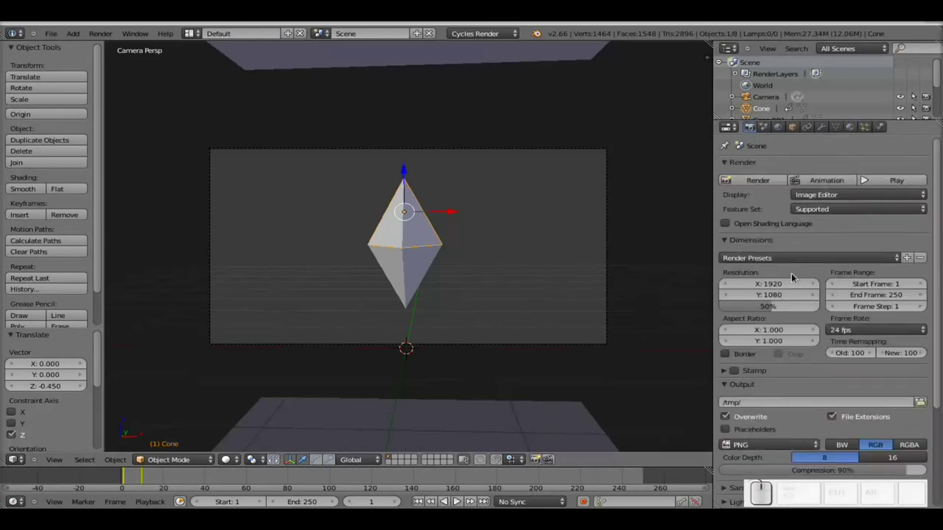
pyautogui.scroll(-3)
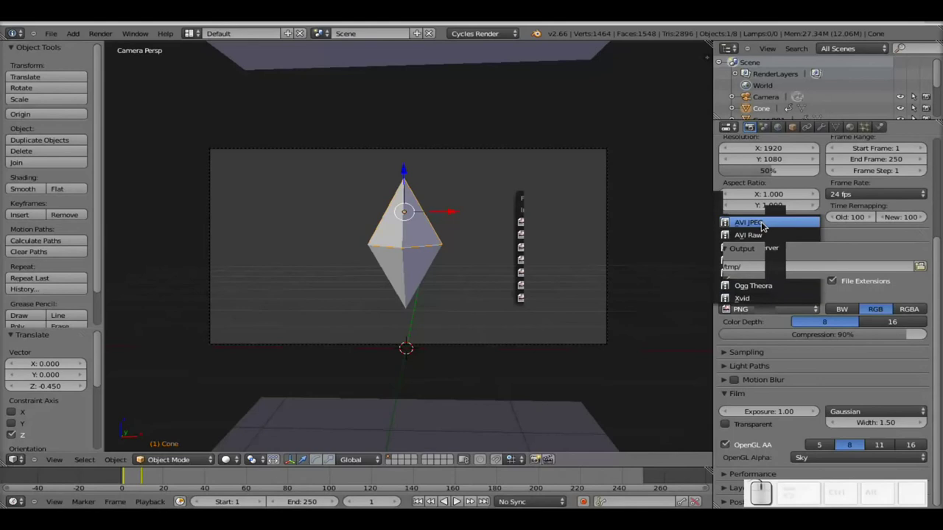
pyautogui.click(762, 222)
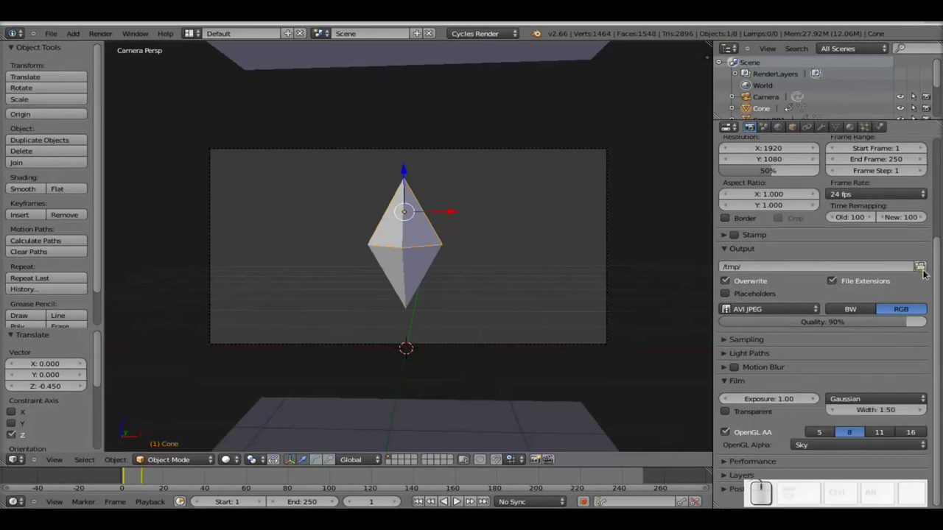
pyautogui.scroll(-3)
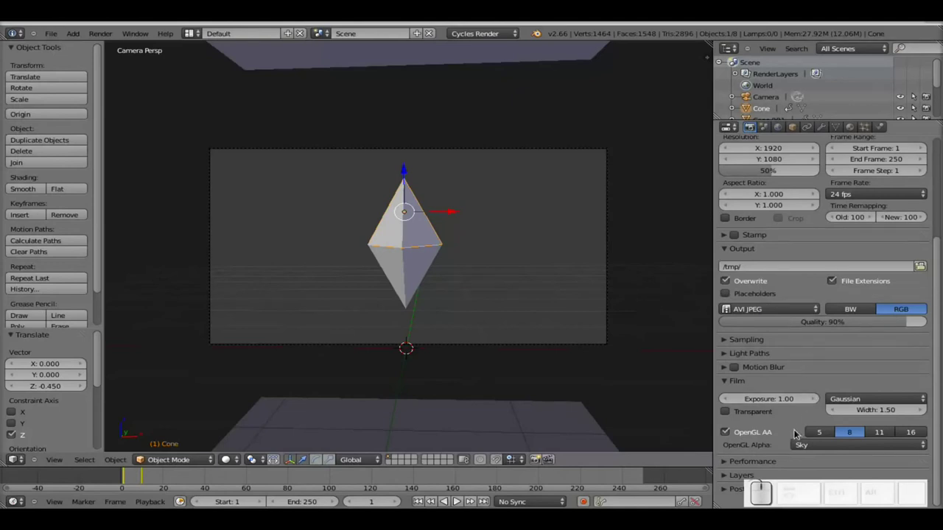
pyautogui.click(729, 462)
# Start a test render of the animation and stop it partway
pyautogui.scroll(-3)
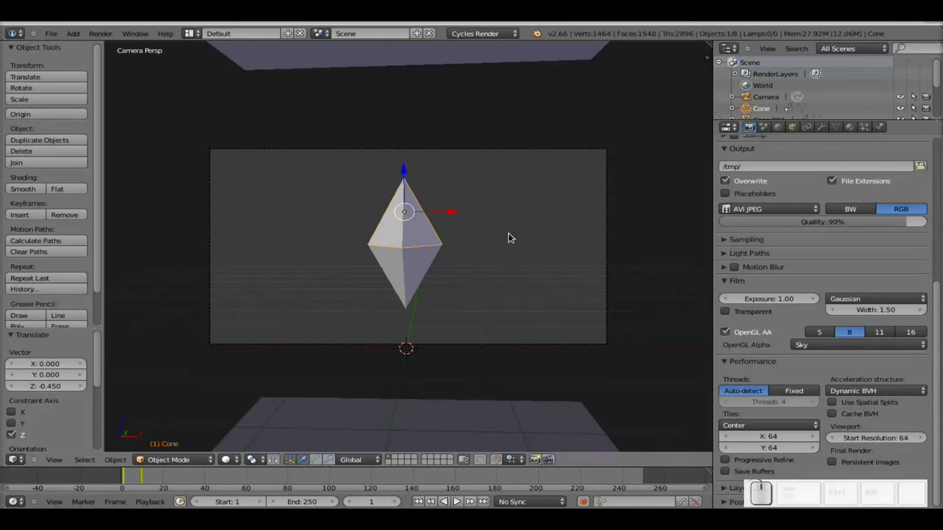
pyautogui.scroll(3)
pyautogui.scroll(-3)
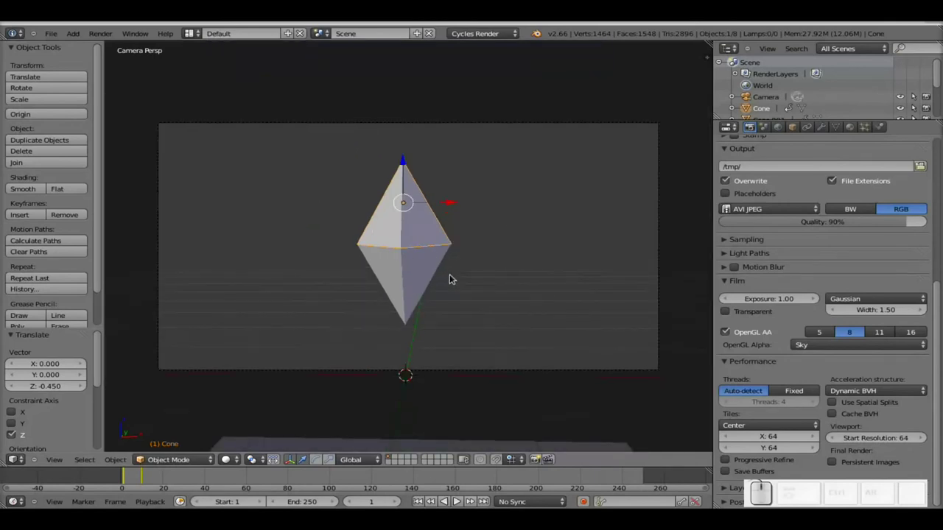
pyautogui.press('F12')
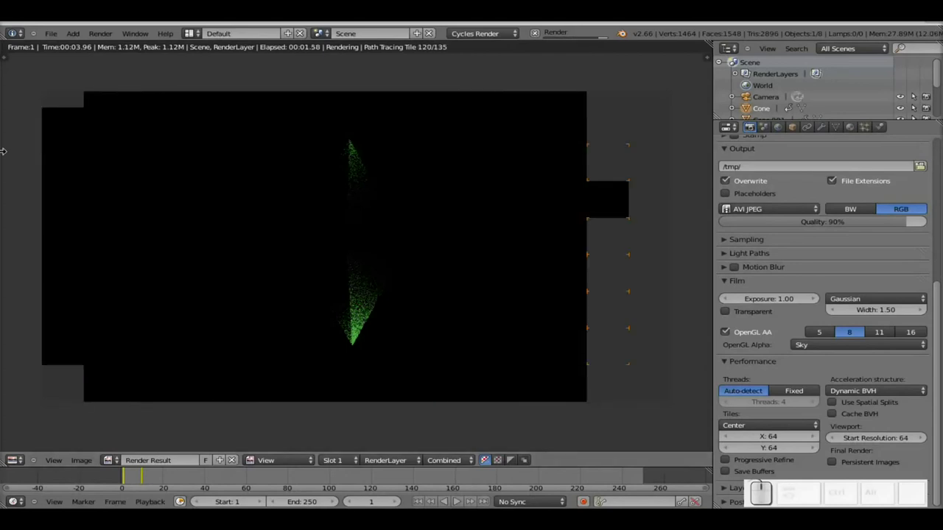
pyautogui.press('Escape')
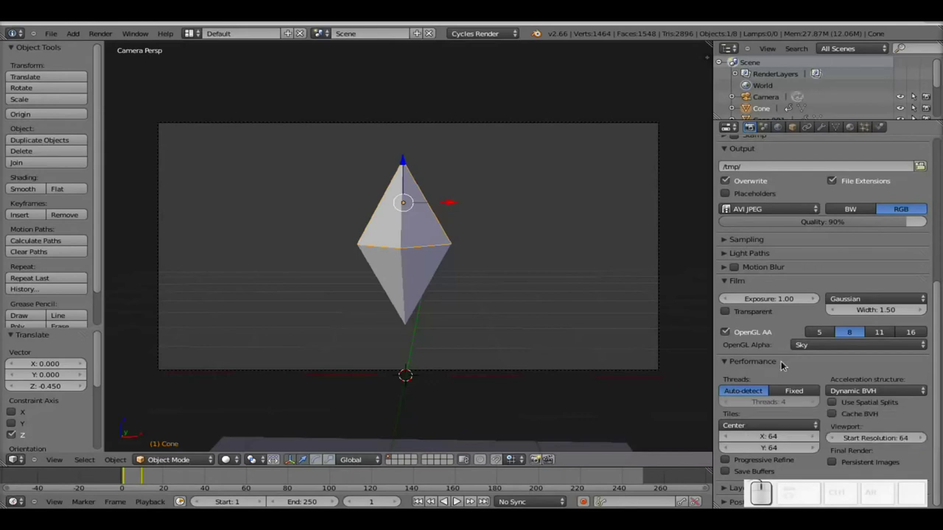
# Review the Cycles Performance panel, keeping tiles at 64×64, then collapse it
pyautogui.scroll(3)
pyautogui.scroll(3)
pyautogui.scroll(3)
pyautogui.scroll(-3)
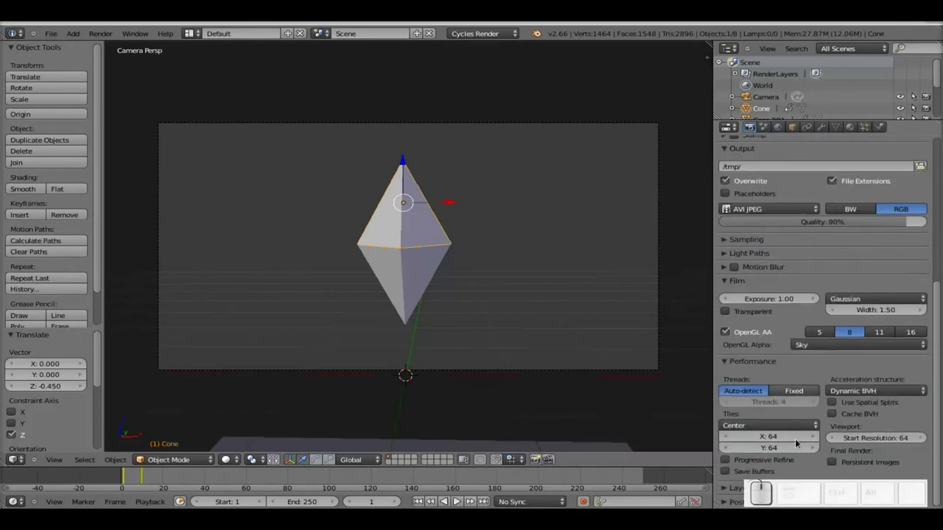
pyautogui.click(733, 490)
pyautogui.scroll(-3)
pyautogui.click(729, 209)
pyautogui.click(725, 226)
pyautogui.click(729, 227)
pyautogui.scroll(3)
pyautogui.scroll(3)
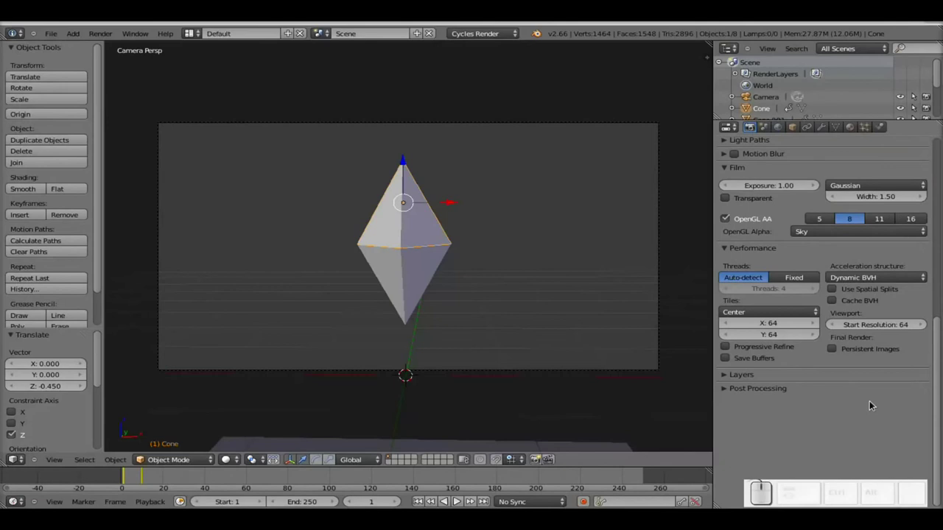
pyautogui.click(729, 247)
pyautogui.scroll(3)
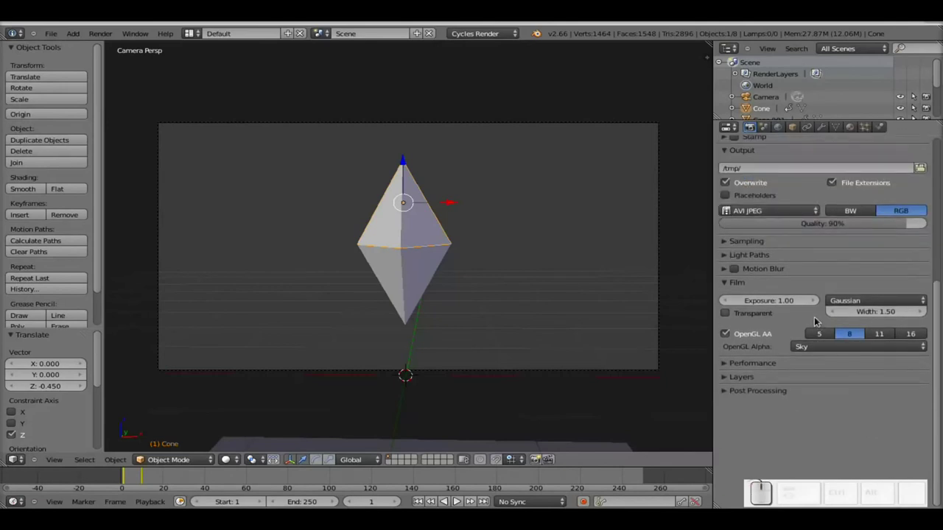
# In Light Paths set maximum bounces to 4 and render a test frame
pyautogui.click(727, 256)
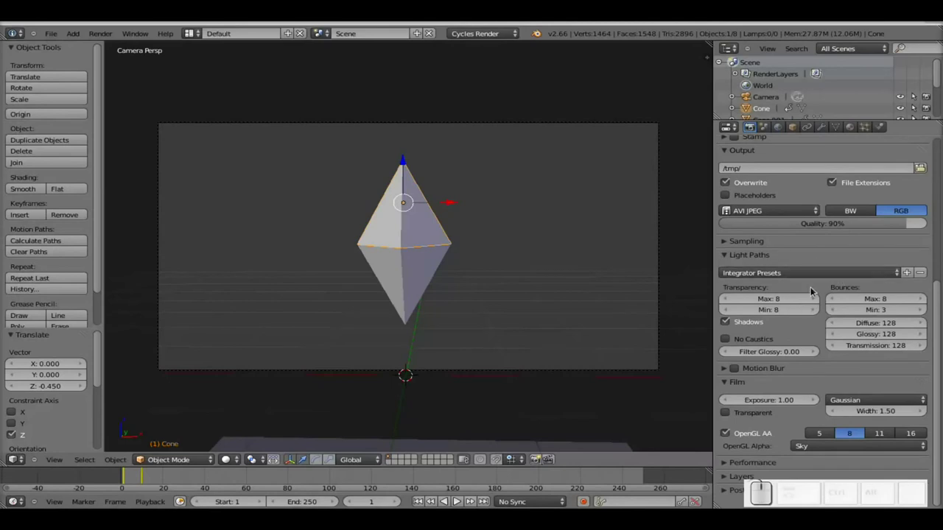
pyautogui.click(889, 299)
pyautogui.press('KP_4')
pyautogui.press('KP_Enter')
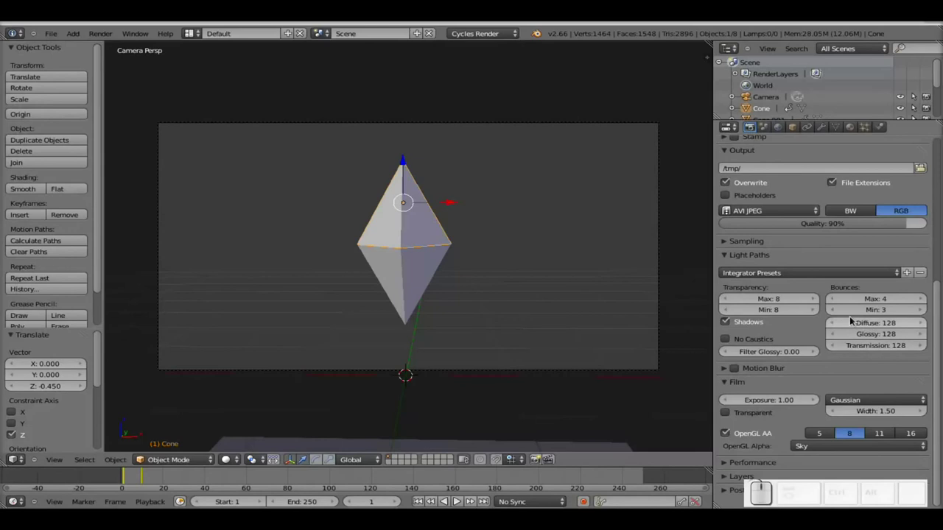
pyautogui.press('F12')
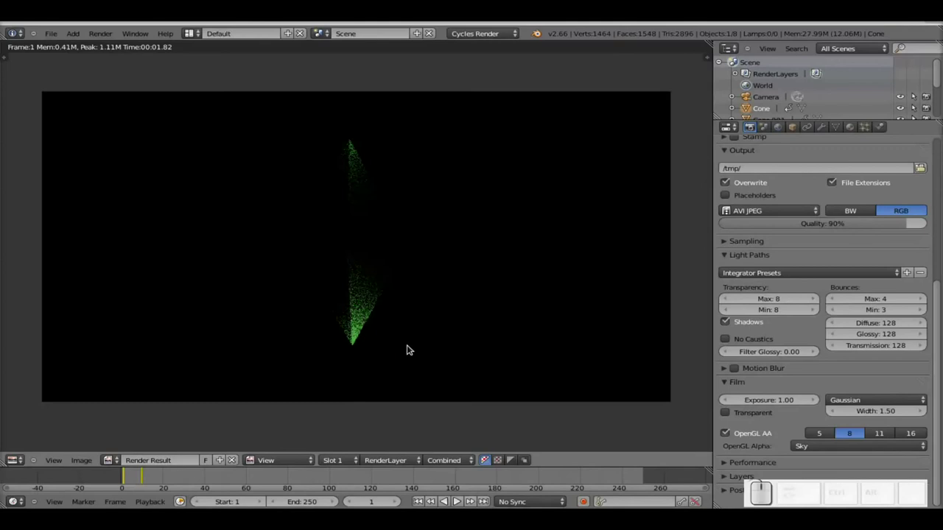
# Try max bounces 8 with a render, then set it back to 4
pyautogui.click(887, 298)
pyautogui.press('KP_8')
pyautogui.press('KP_Enter')
pyautogui.press('F12')
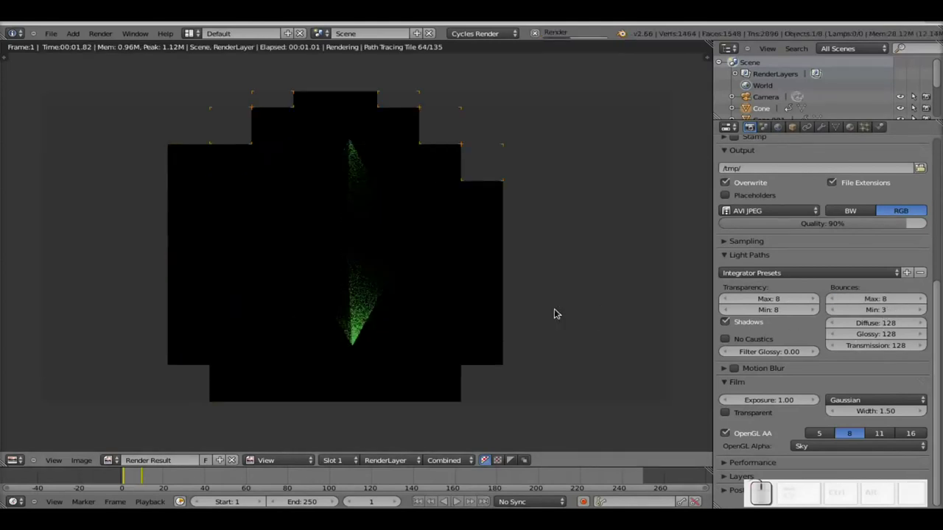
pyautogui.click(885, 296)
pyautogui.press('KP_4')
pyautogui.press('KP_Enter')
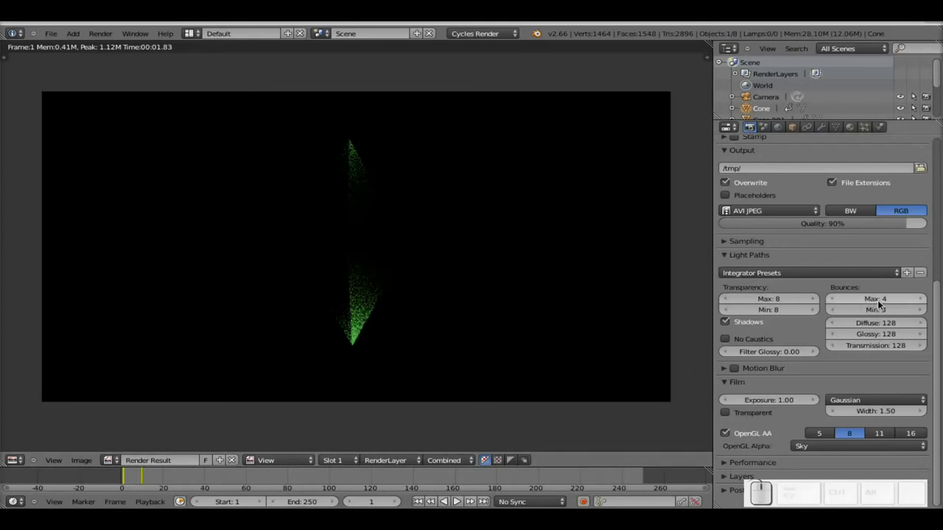
# Collapse Light Paths and expand Sampling to edit the render sample count
pyautogui.scroll(-3)
pyautogui.scroll(-3)
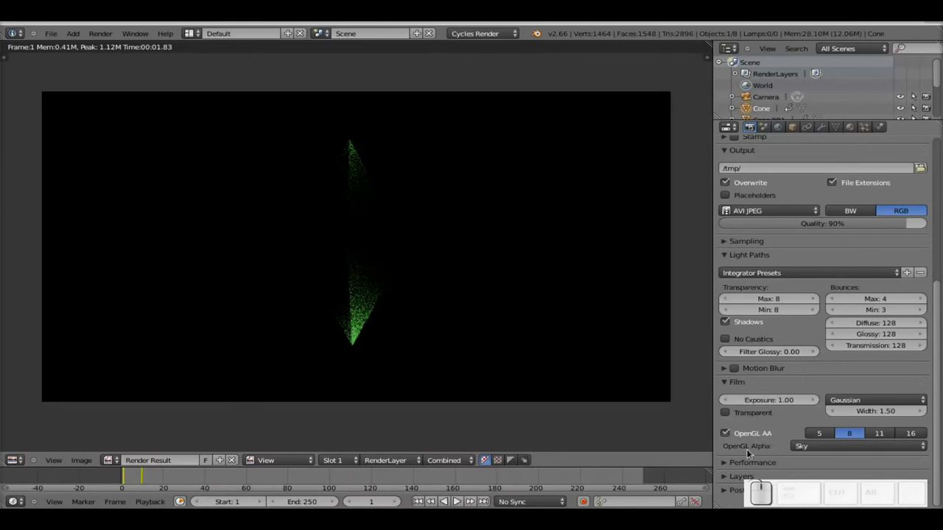
pyautogui.click(731, 256)
pyautogui.click(729, 245)
pyautogui.click(889, 271)
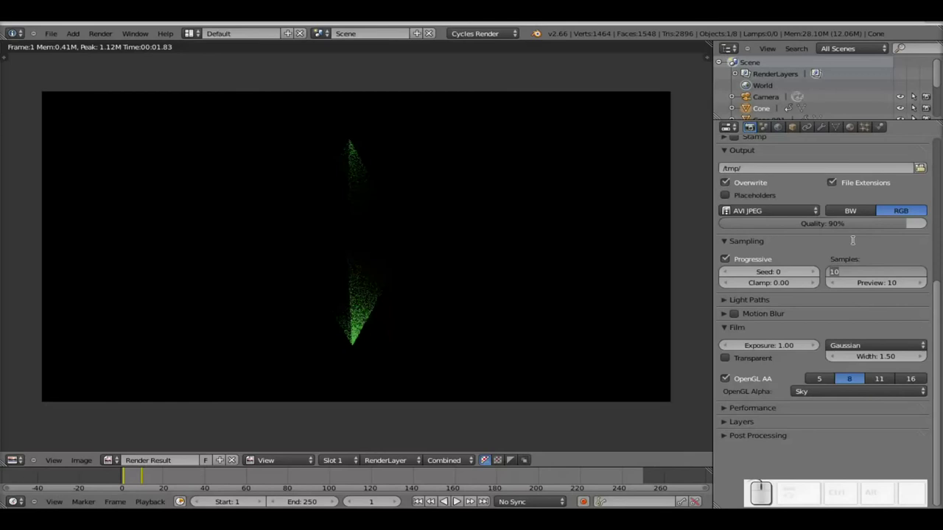
# Set both render and preview samples to 100
pyautogui.press('KP_1')
pyautogui.press('KP_0')
pyautogui.press('Tab')
pyautogui.press('KP_1')
pyautogui.press('KP_0')
pyautogui.press('KP_Enter')
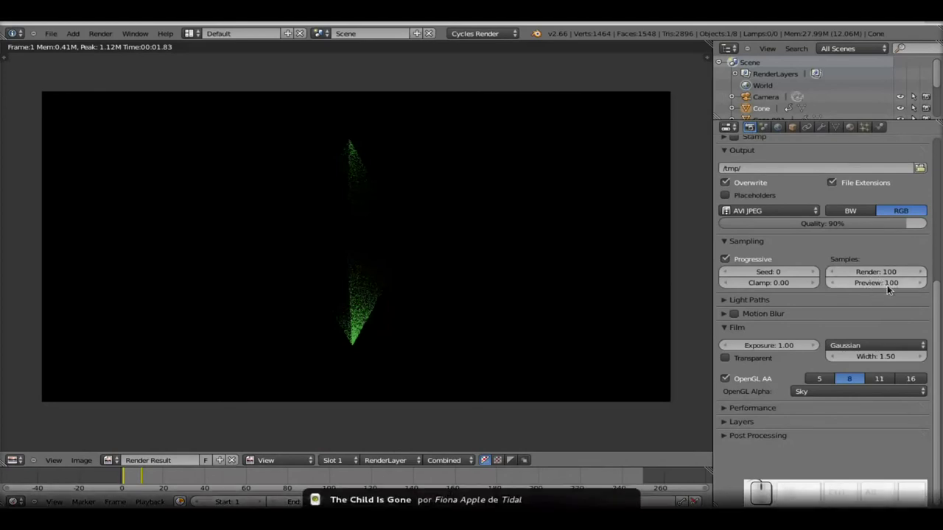
# Bring up the file browser to choose the animation output location
pyautogui.click(922, 168)
pyautogui.click(39, 194)
pyautogui.click(196, 79)
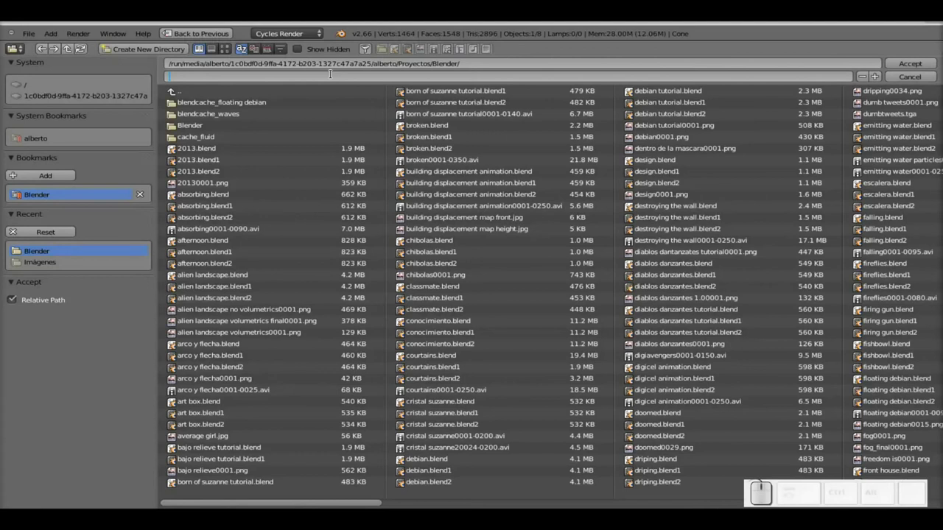
# Enter 'sao tutorial' as the name in the animation output file browser
pyautogui.press('s')
pyautogui.press('a')
pyautogui.press('o')
pyautogui.press('space')
pyautogui.press('t')
pyautogui.press('u')
pyautogui.press('t')
pyautogui.press('o')
pyautogui.press('r')
pyautogui.press('i')
pyautogui.press('a')
pyautogui.press('l')
pyautogui.press('Return')
pyautogui.press('ctrl+s')
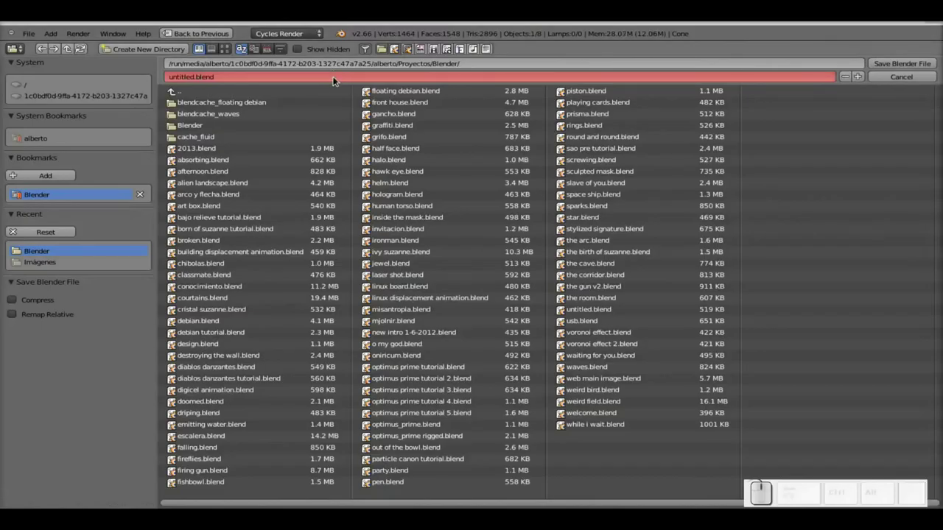
# Re-enter the name as 'sao tutoral' and accept it as the output path in the Blender projects folder
pyautogui.click(336, 76)
pyautogui.press('s')
pyautogui.press('a')
pyautogui.press('o')
pyautogui.press('space')
pyautogui.press('t')
pyautogui.press('u')
pyautogui.press('t')
pyautogui.press('o')
pyautogui.press('r')
pyautogui.press('a')
pyautogui.press('l')
pyautogui.press('Return')
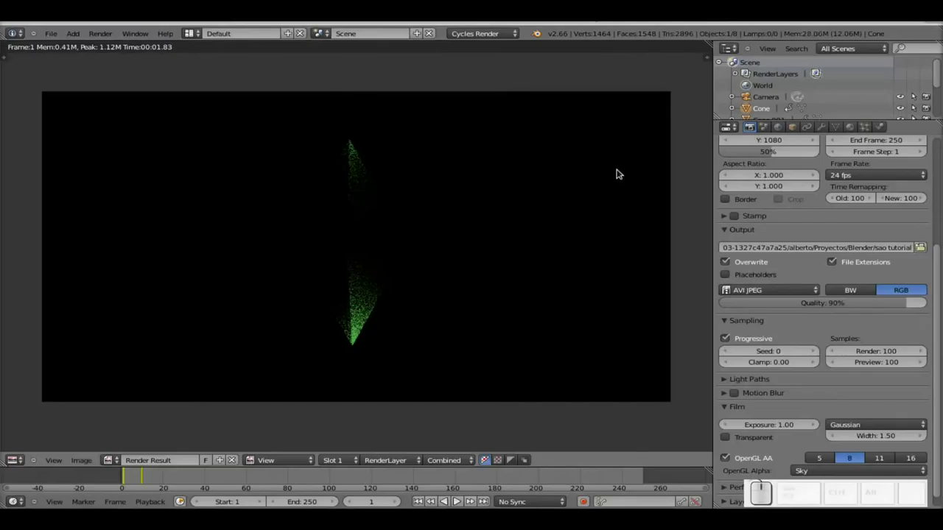
pyautogui.scroll(3)
# Leave the render and orbit the 3D view to show the diamond between the planes and camera
pyautogui.click(818, 179)
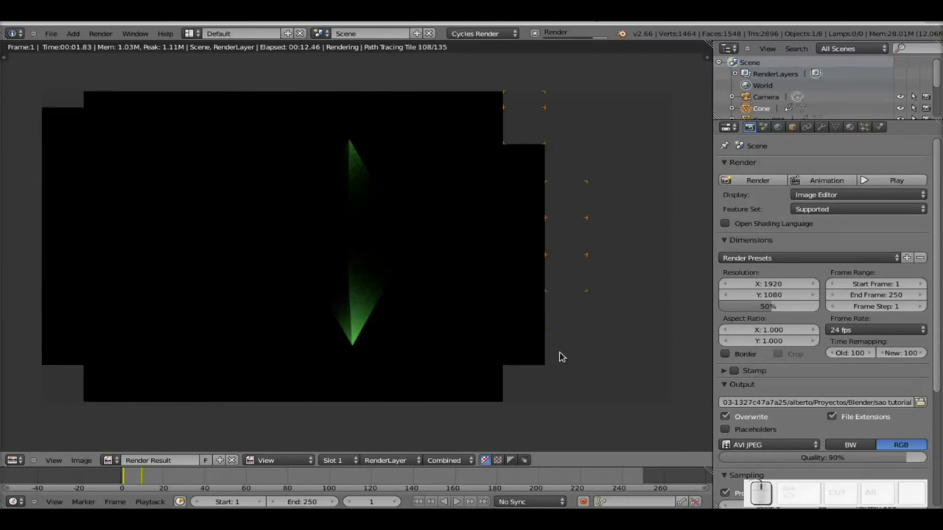
pyautogui.press('Escape')
pyautogui.scroll(-3)
pyautogui.middleClick(463, 240)
pyautogui.scroll(-3)
pyautogui.middleClick(441, 240)
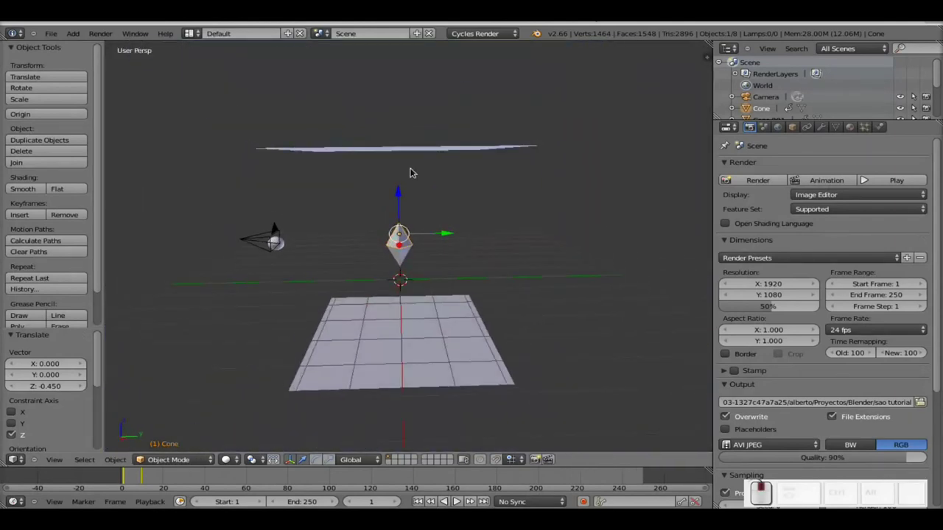
# Duplicate the top plane and drag the copy away from the original
pyautogui.rightClick(377, 139)
pyautogui.press('shift+d')
pyautogui.press('Return')
pyautogui.moveTo(443, 150); pyautogui.dragTo(235, 233)
pyautogui.middleClick(247, 239)
# Rotate the copy about the X axis so it stands upright as a wall
pyautogui.press('r')
pyautogui.press('x')
pyautogui.press('KP_1')
pyautogui.press('KP_8')
pyautogui.press('KP_0')
pyautogui.press('KP_Enter')
pyautogui.press('r')
pyautogui.press('x')
pyautogui.press('KP_1')
pyautogui.press('KP_8')
pyautogui.press('KP_0')
pyautogui.press('Escape')
pyautogui.press('r')
pyautogui.press('x')
pyautogui.press('KP_9')
pyautogui.press('KP_0')
pyautogui.press('KP_Enter')
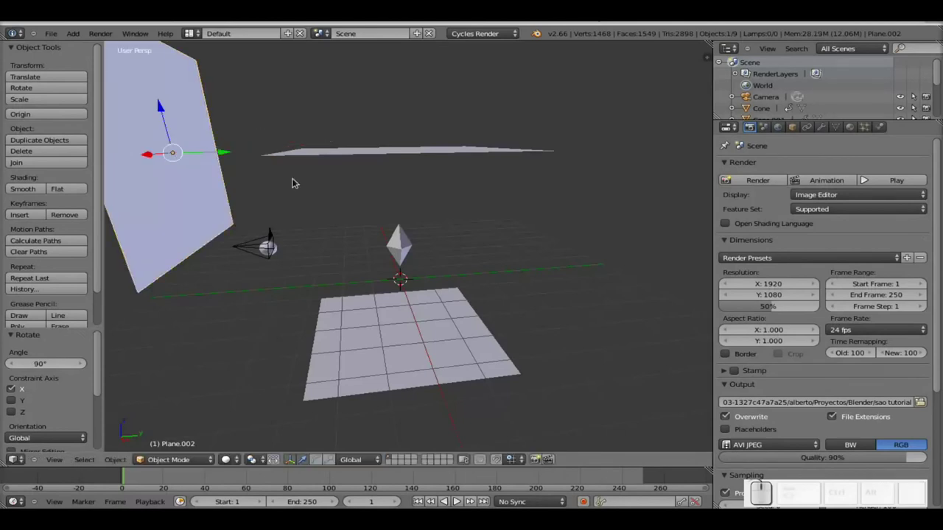
# Move the upright wall to the cone's left side, check through the camera and render a test frame
pyautogui.moveTo(167, 117); pyautogui.dragTo(181, 250)
pyautogui.middleClick(215, 246)
pyautogui.moveTo(220, 285); pyautogui.dragTo(261, 281)
pyautogui.press('KP_0')
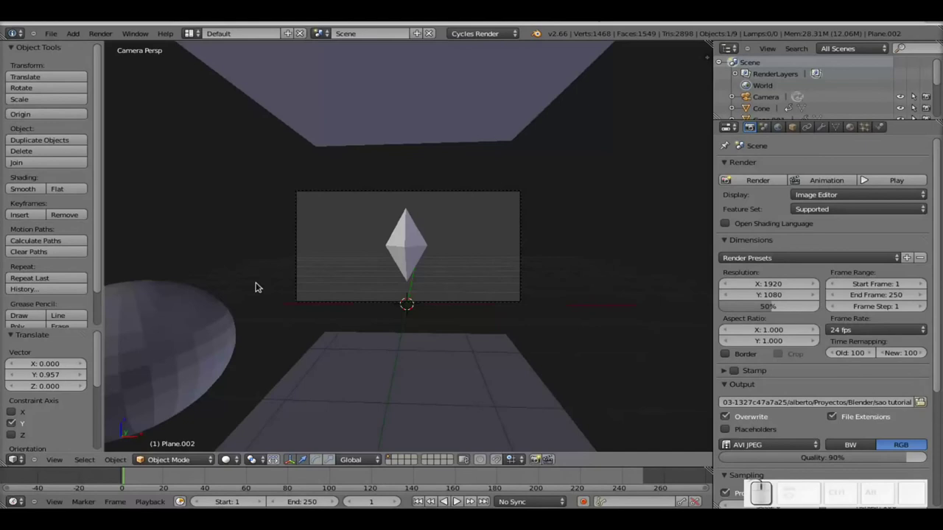
pyautogui.press('F12')
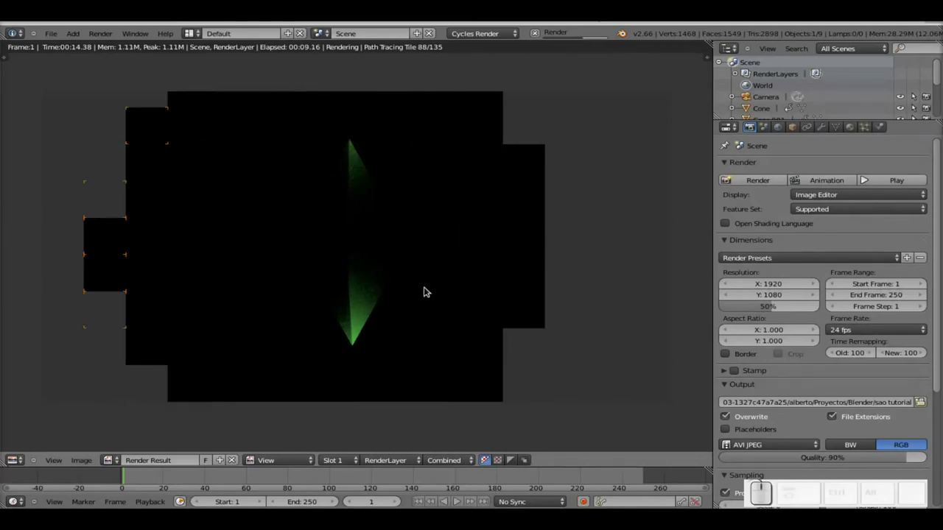
# Leave the render and orbit the scene to look at the new wall
pyautogui.press('Escape')
pyautogui.middleClick(445, 263)
pyautogui.scroll(-3)
pyautogui.moveTo(448, 262); pyautogui.dragTo(434, 267)
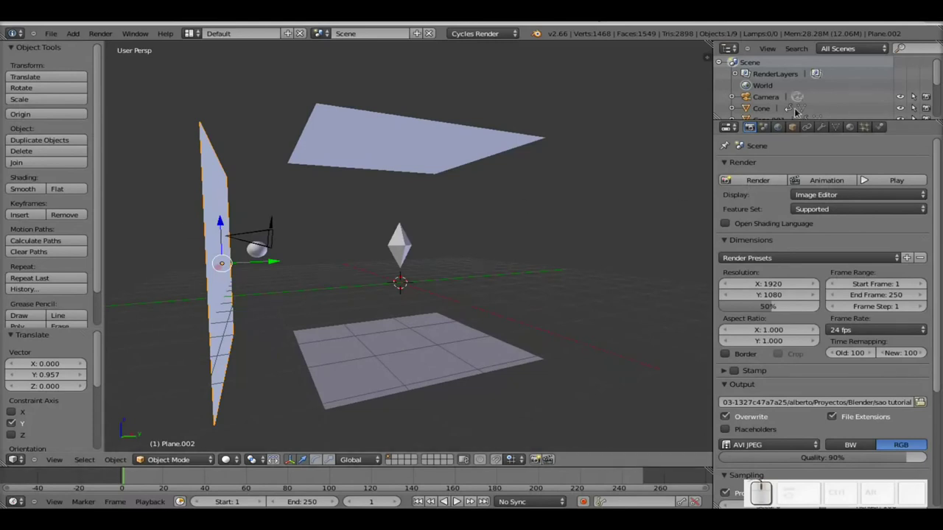
# Make the wall's Material.006 single-user with emission strength 10 and render again
pyautogui.click(851, 125)
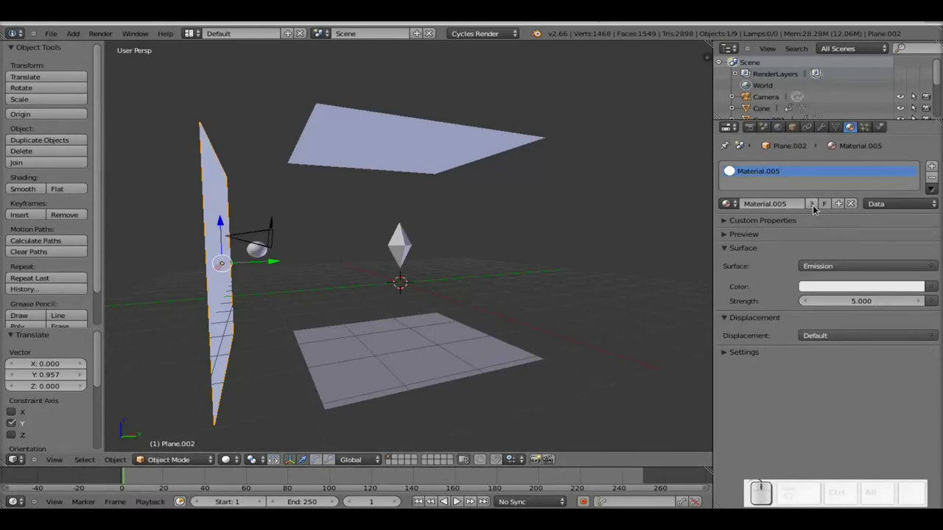
pyautogui.click(815, 206)
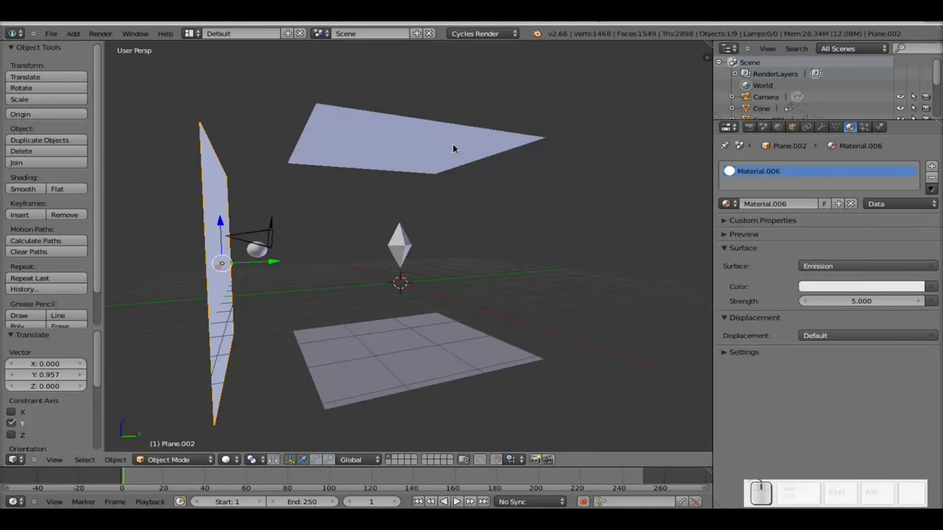
pyautogui.click(858, 304)
pyautogui.press('1')
pyautogui.press('KP_Enter')
pyautogui.press('F12')
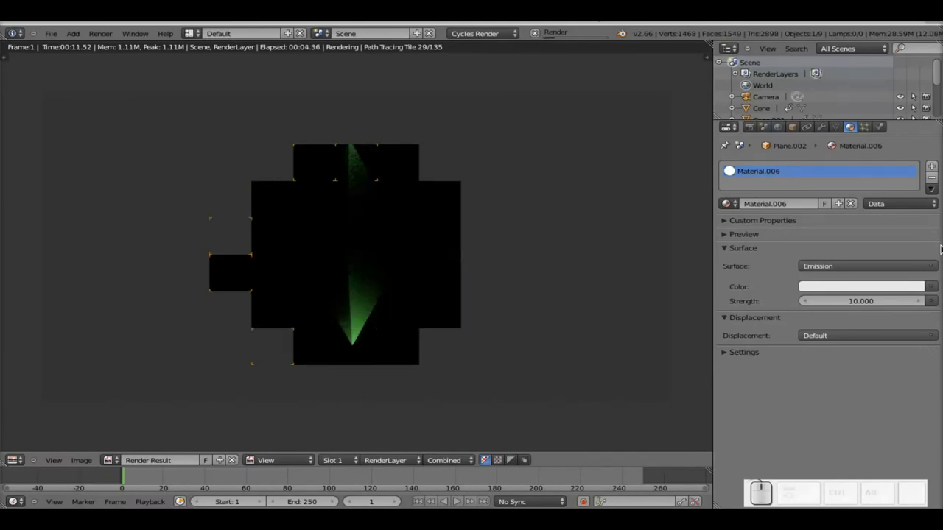
# Return to the scene and enlarge the wall plane to cover the side
pyautogui.press('Escape')
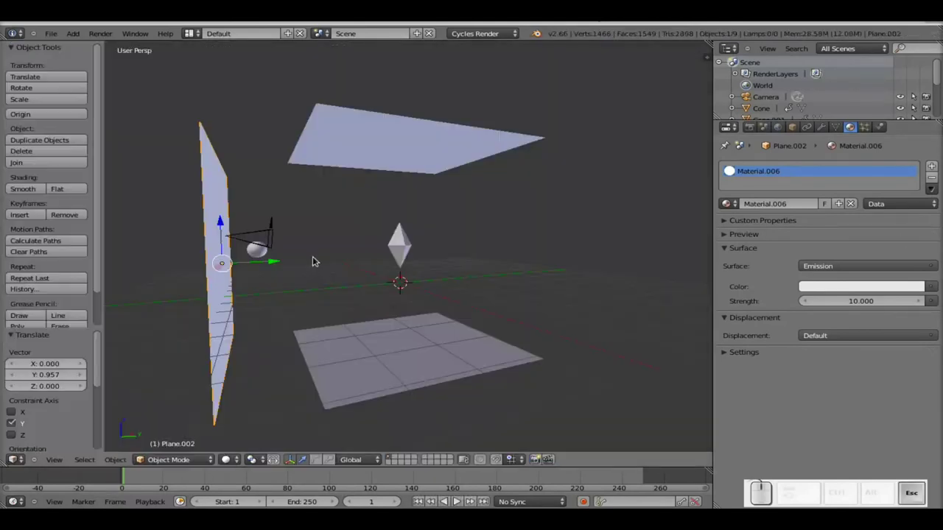
pyautogui.scroll(-3)
pyautogui.middleClick(292, 275)
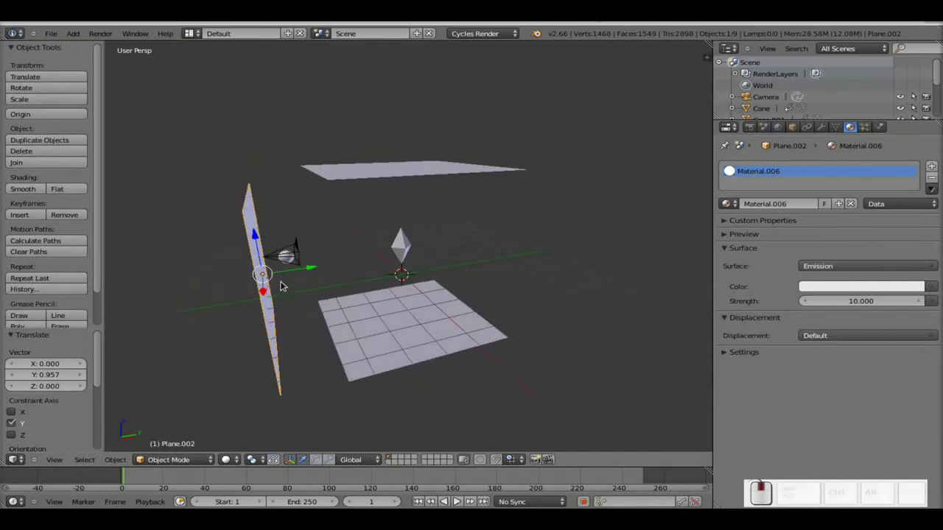
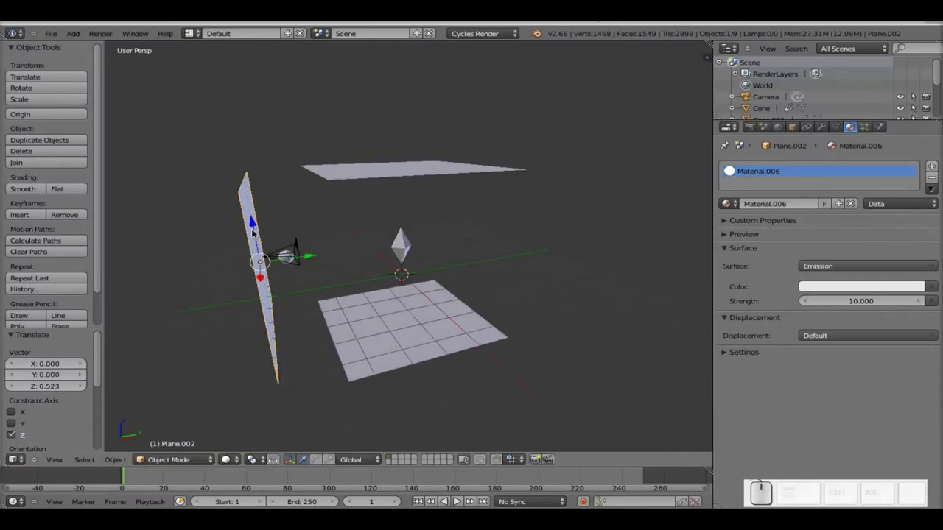
pyautogui.moveTo(468, 238); pyautogui.dragTo(804, 315)
# Raise the wall's emission strength to 20 and render a test frame
pyautogui.click(866, 299)
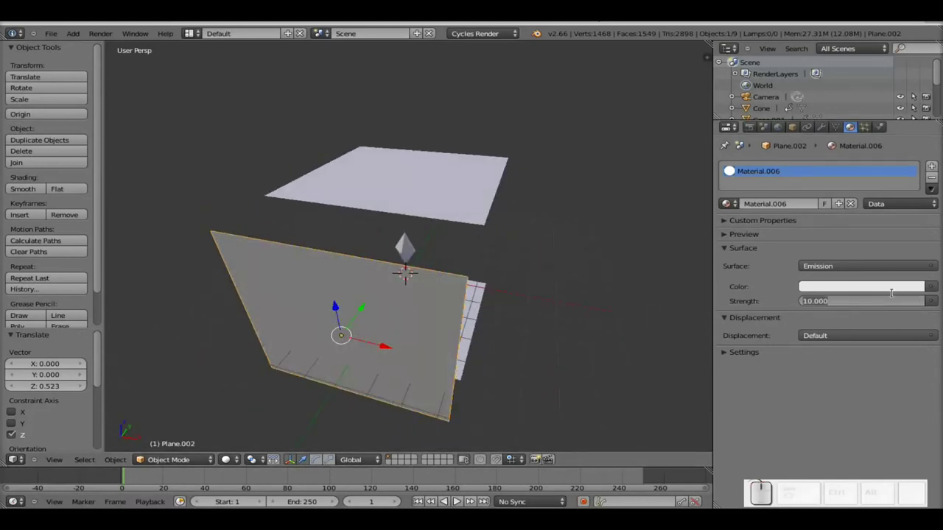
pyautogui.press('KP_2')
pyautogui.press('KP_0')
pyautogui.press('KP_Enter')
pyautogui.press('F12')
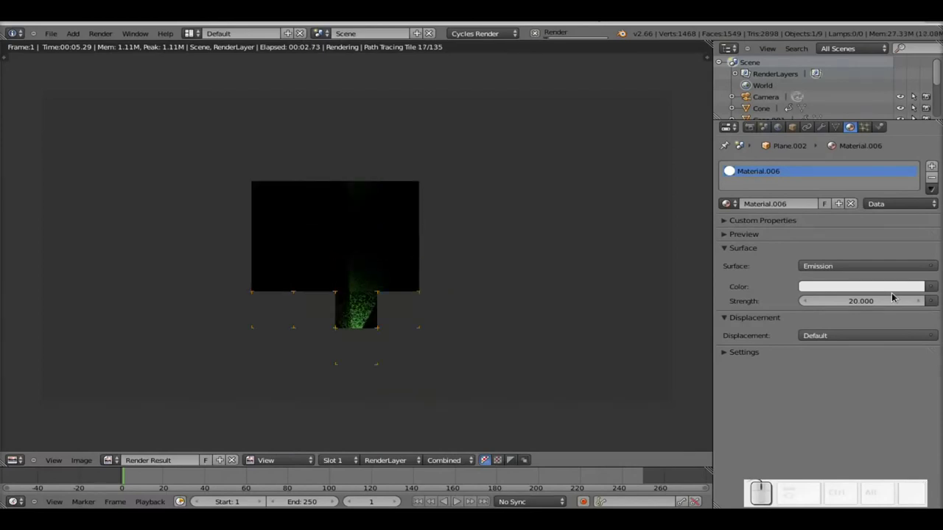
pyautogui.press('Escape')
# Adjust the wall's scale in the viewport and render to check the lighting
pyautogui.middleClick(415, 296)
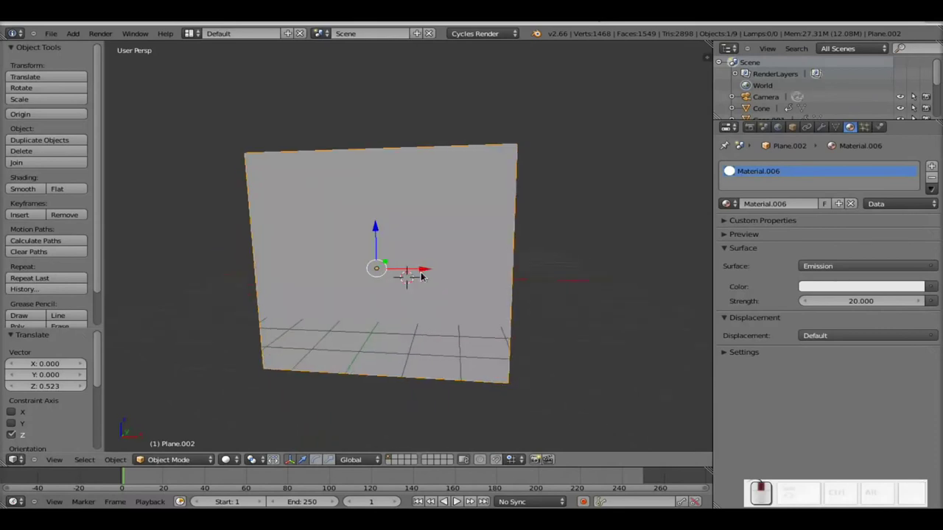
pyautogui.press('s')
pyautogui.click(461, 292)
pyautogui.press('F12')
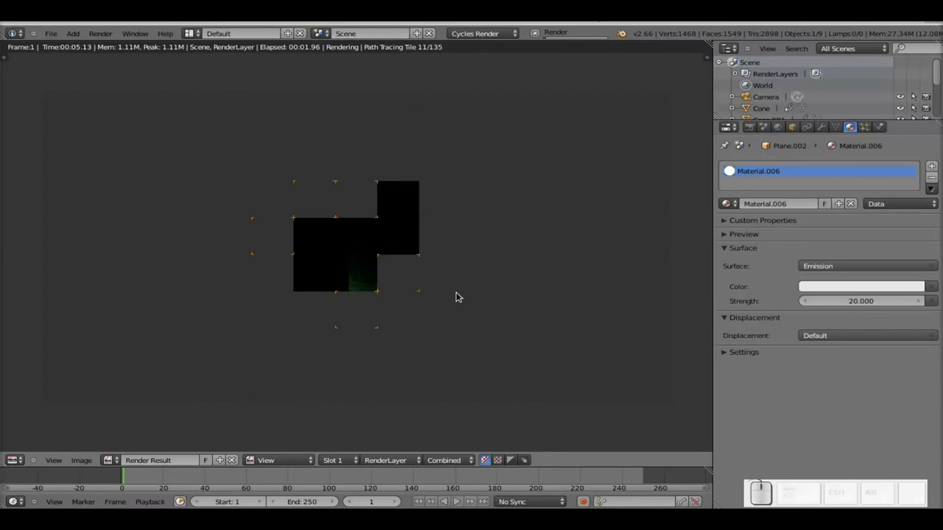
# Set the emission strength to 35, render the brighter wall and return to the scene
pyautogui.click(857, 299)
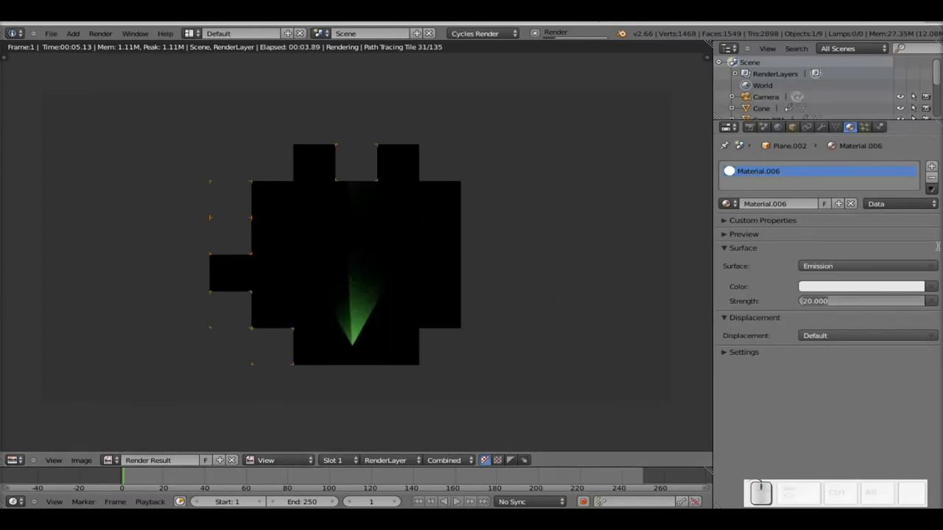
pyautogui.press('KP_3')
pyautogui.press('KP_5')
pyautogui.press('KP_Enter')
pyautogui.press('Escape')
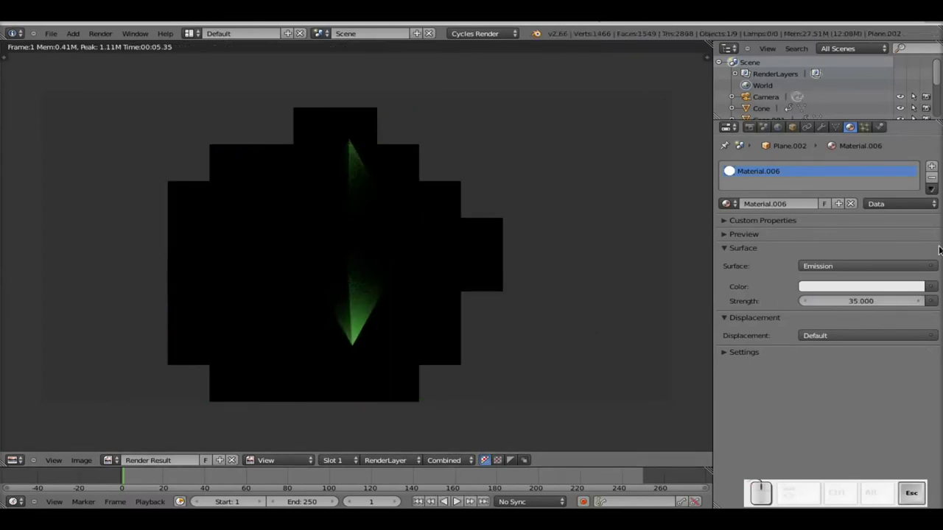
pyautogui.scroll(3)
pyautogui.scroll(-3)
pyautogui.press('F12')
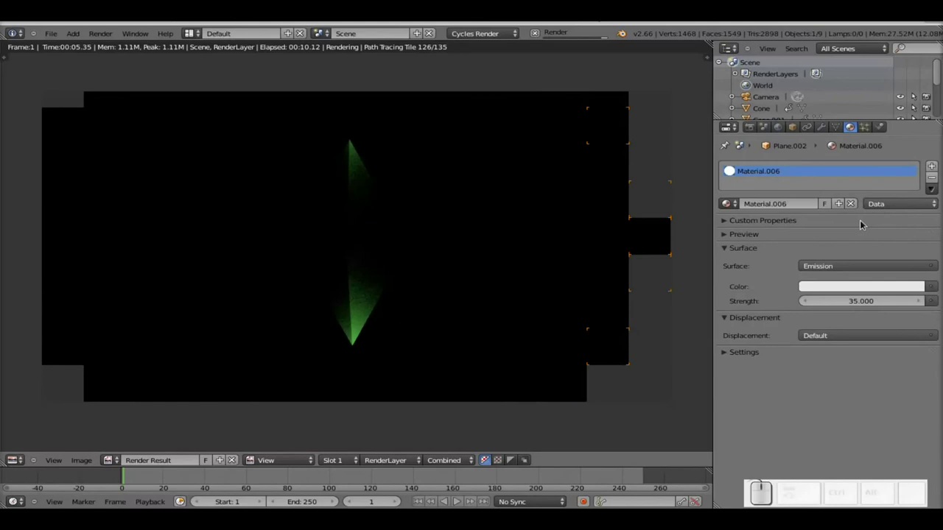
pyautogui.click(750, 352)
pyautogui.click(750, 352)
pyautogui.click(798, 126)
pyautogui.scroll(-3)
pyautogui.scroll(3)
pyautogui.press('Escape')
# Select the side wall plane, raise its emission strength to 65 and render a full frame
pyautogui.moveTo(489, 244); pyautogui.dragTo(267, 277)
pyautogui.rightClick(264, 278)
pyautogui.click(856, 126)
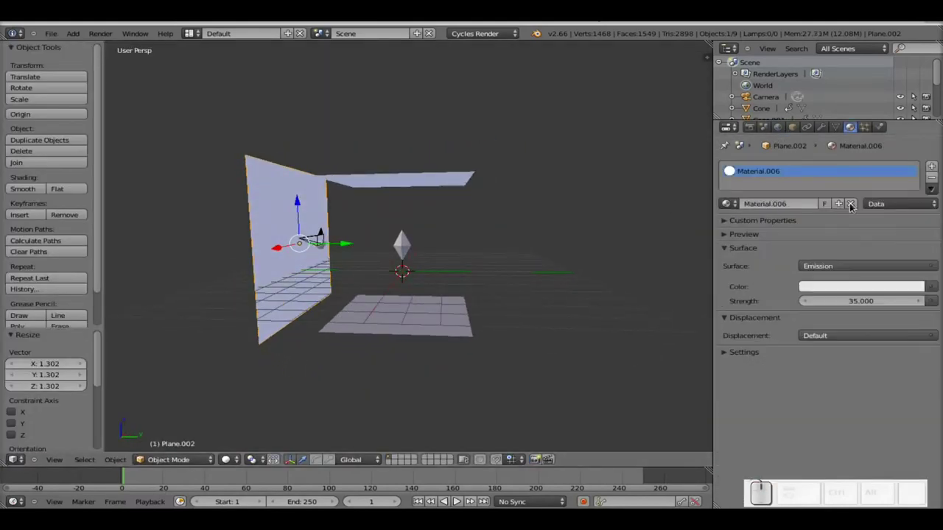
pyautogui.click(858, 300)
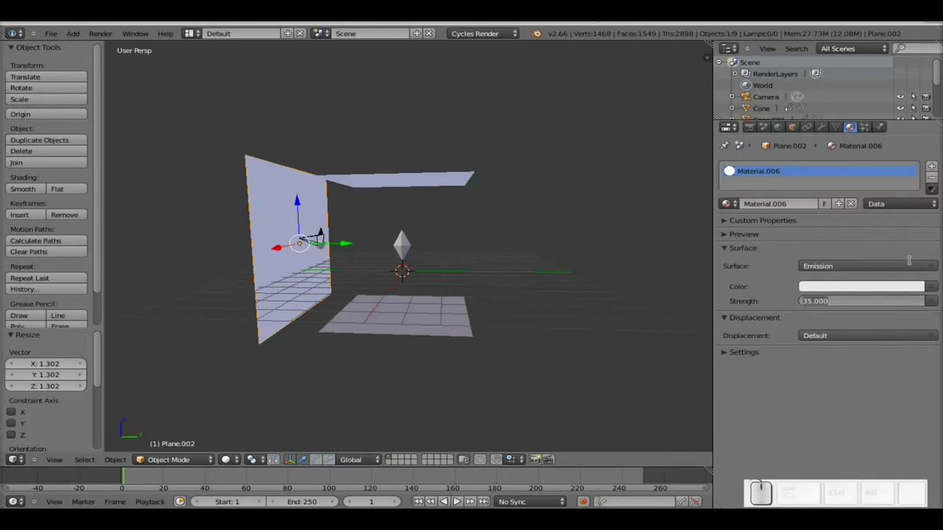
pyautogui.press('KP_6')
pyautogui.press('KP_5')
pyautogui.press('KP_Enter')
pyautogui.press('F12')
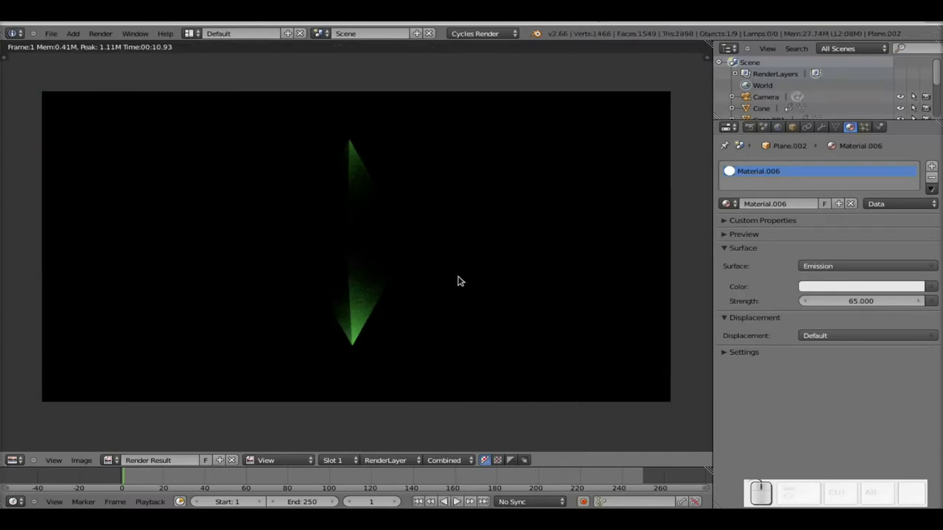
pyautogui.press('Escape')
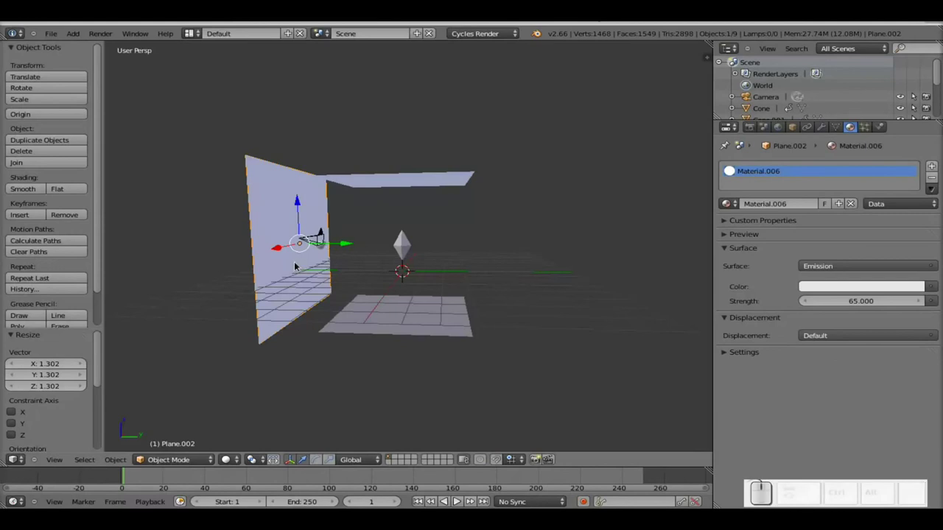
# Render the scene with the stronger wall, then orbit the view around it
pyautogui.moveTo(343, 242); pyautogui.dragTo(546, 244)
pyautogui.press('F12')
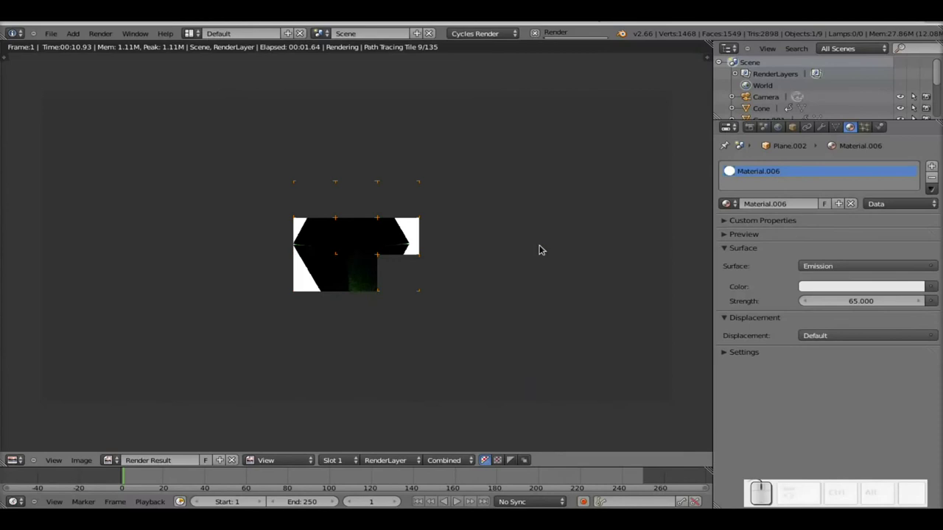
pyautogui.press('Escape')
pyautogui.moveTo(559, 244); pyautogui.dragTo(338, 276)
pyautogui.middleClick(331, 277)
# Move the small glowing sphere along the X axis and render to check the lighting
pyautogui.rightClick(381, 227)
pyautogui.scroll(3)
pyautogui.moveTo(339, 234); pyautogui.dragTo(439, 232)
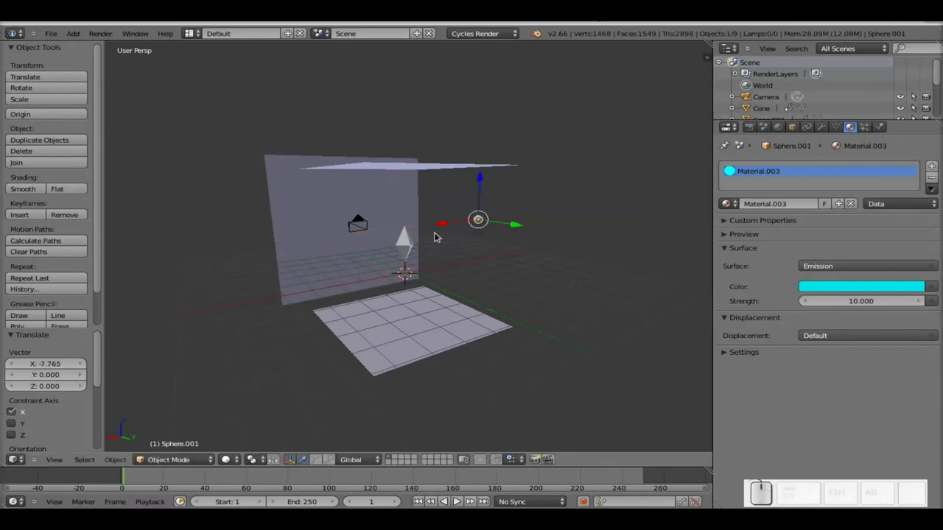
pyautogui.press('F12')
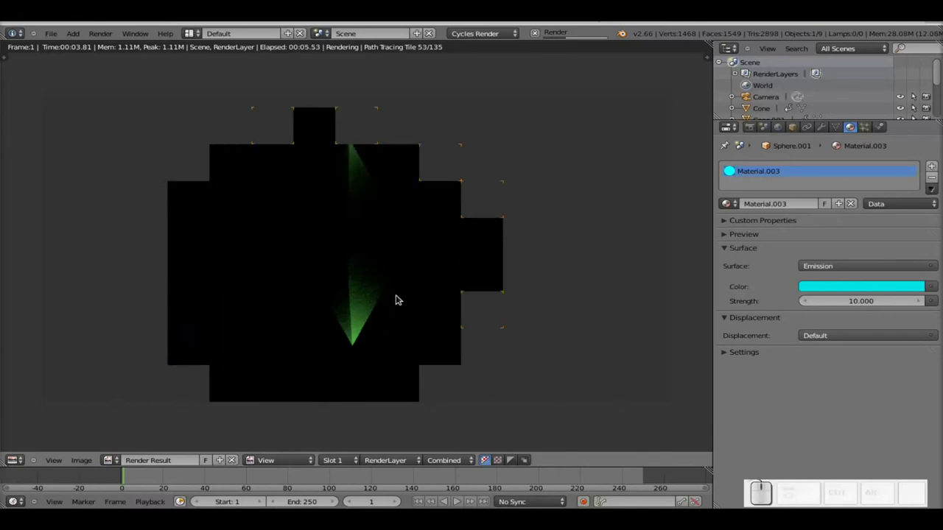
pyautogui.press('Escape')
# Set the side wall plane's emission strength to 250, render, and return to the camera view
pyautogui.rightClick(321, 258)
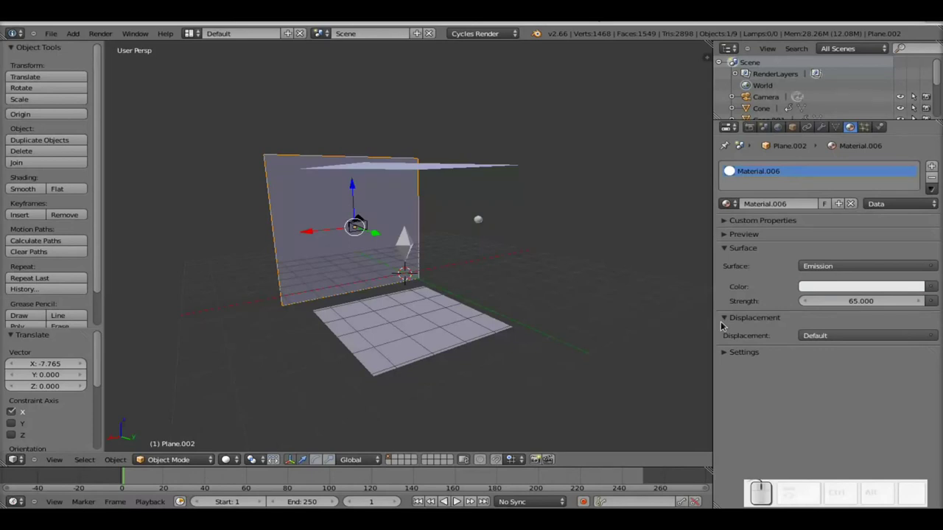
pyautogui.click(846, 303)
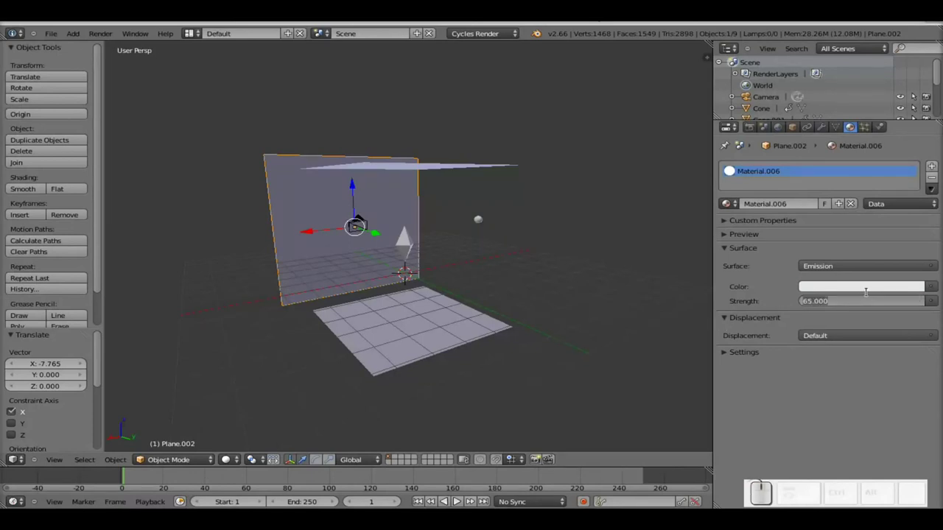
pyautogui.press('KP_2')
pyautogui.press('KP_5')
pyautogui.press('KP_0')
pyautogui.press('KP_Enter')
pyautogui.press('F12')
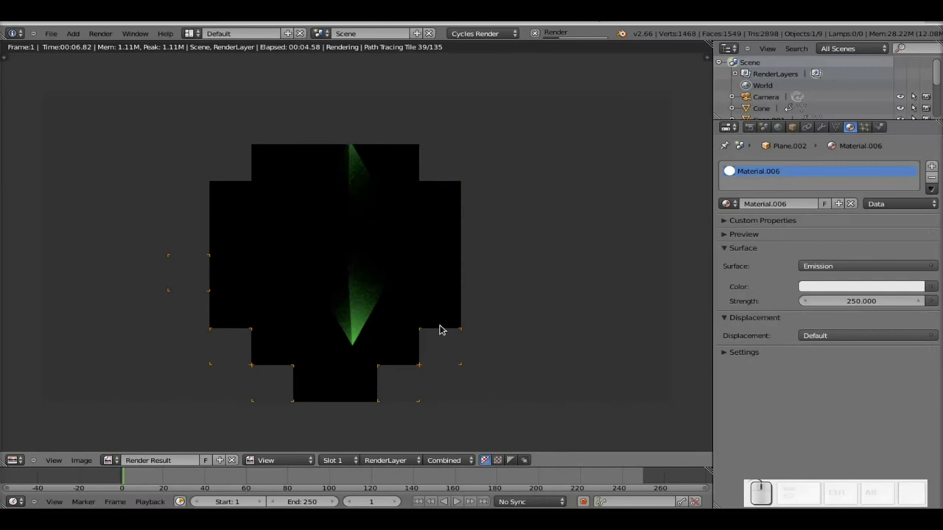
pyautogui.press('Escape')
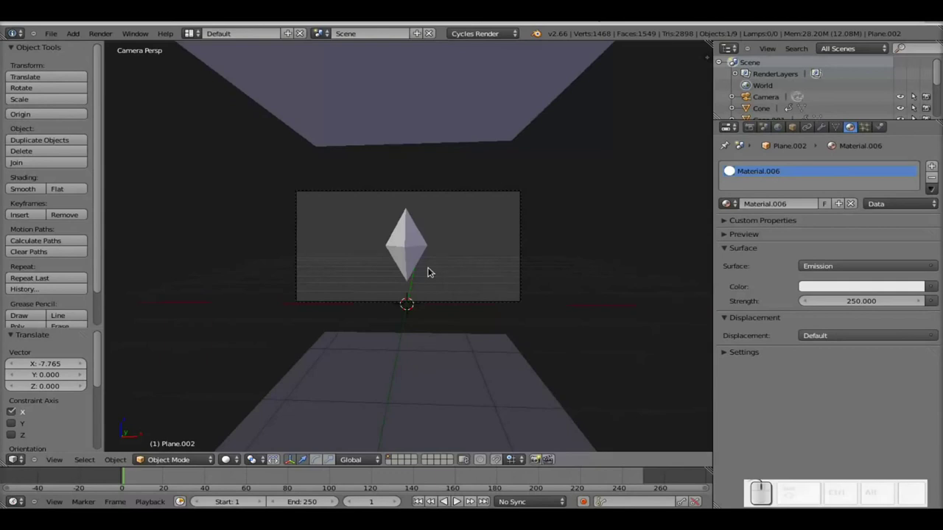
# Move the wall plane along Y by a typed offset of 35 after orbiting away from the camera view
pyautogui.scroll(-3)
pyautogui.middleClick(434, 275)
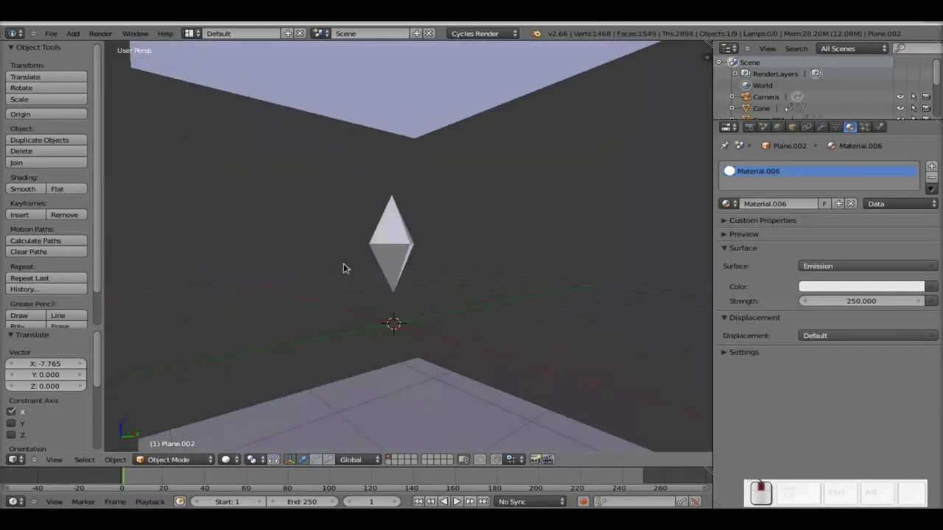
pyautogui.scroll(-3)
pyautogui.moveTo(215, 244); pyautogui.dragTo(568, 282)
pyautogui.click(847, 300)
pyautogui.press('KP_3')
pyautogui.press('KP_5')
pyautogui.press('KP_Enter')
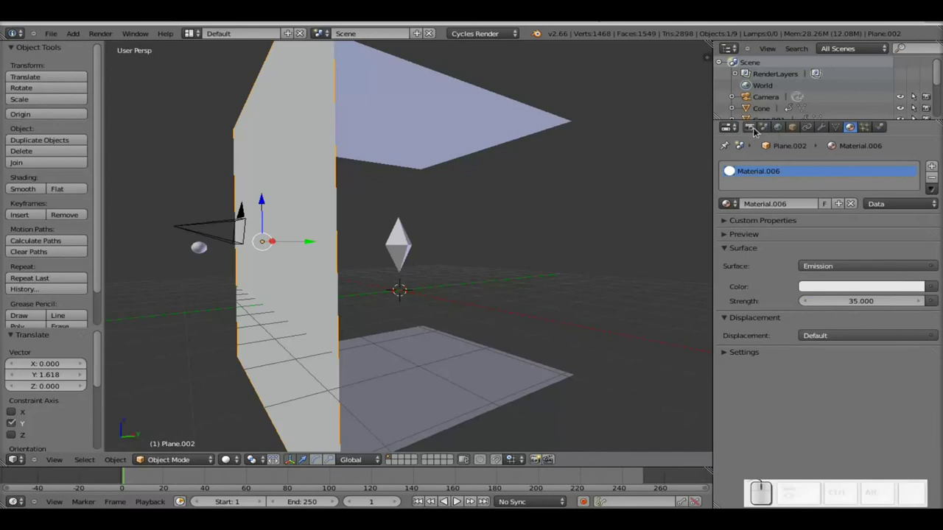
# Adjust Plane.002 in its Object properties and test-render the diamond against the moved wall
pyautogui.click(796, 126)
pyautogui.scroll(-3)
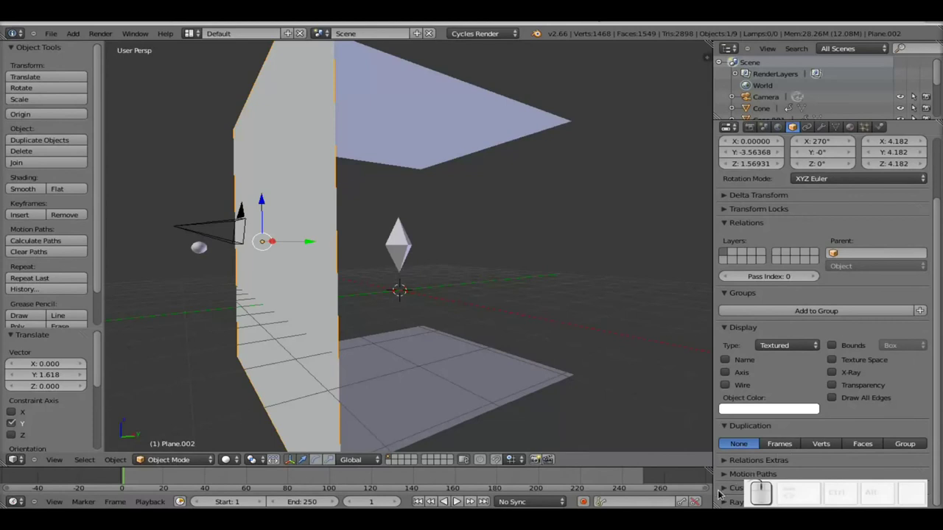
pyautogui.click(725, 455)
pyautogui.scroll(-3)
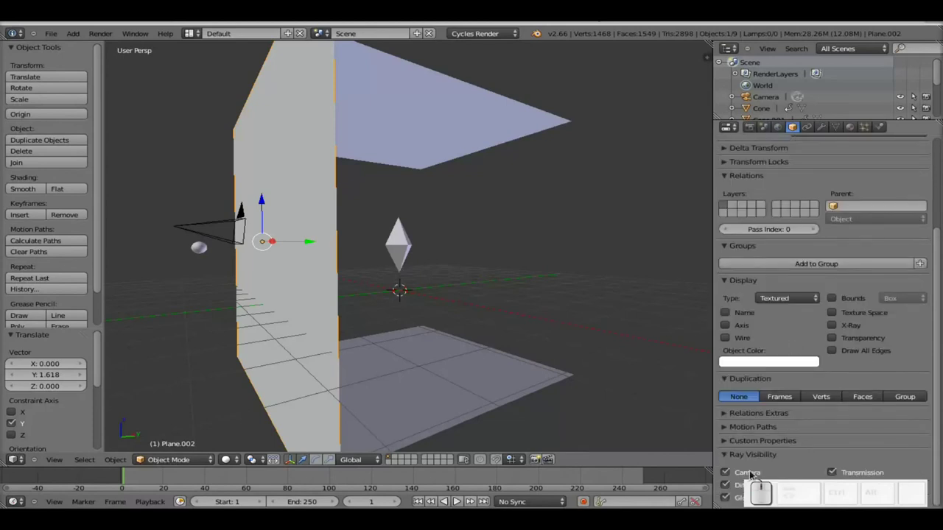
pyautogui.click(730, 472)
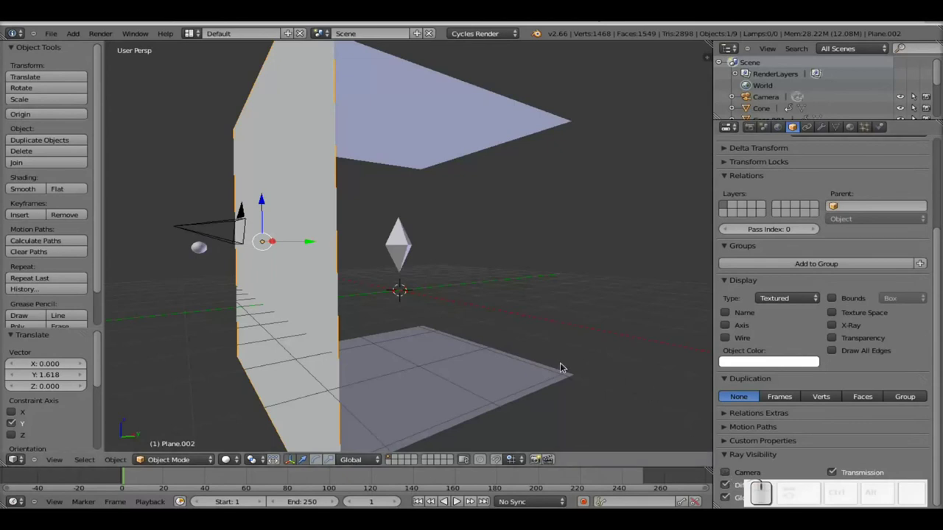
pyautogui.press('F12')
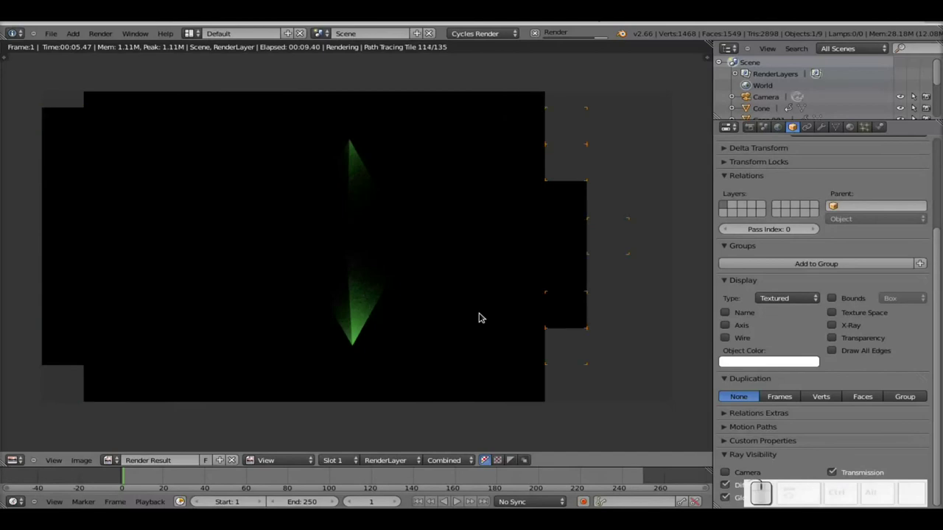
pyautogui.press('Escape')
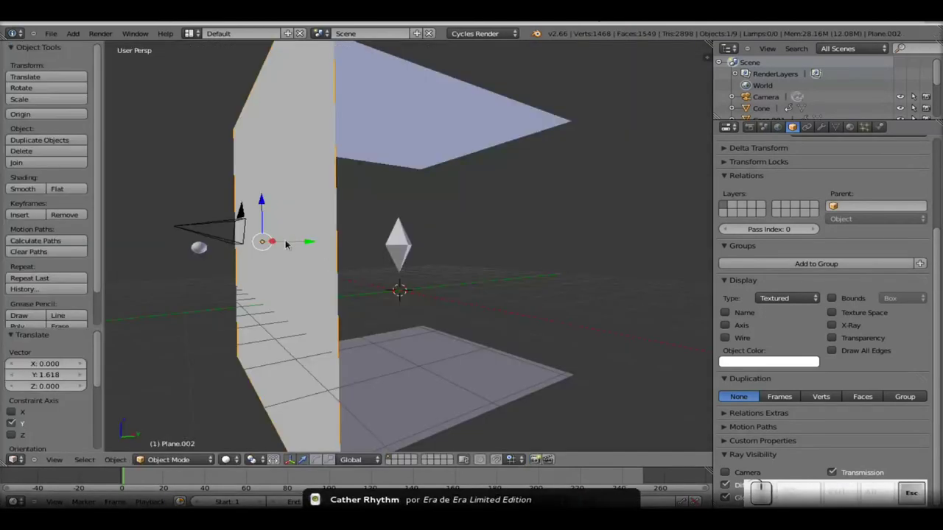
# Slide the wall plane along Y to about 1.139 near the diamond, render again and save the file
pyautogui.moveTo(300, 242); pyautogui.dragTo(446, 245)
pyautogui.middleClick(424, 245)
pyautogui.moveTo(367, 242); pyautogui.dragTo(411, 243)
pyautogui.press('F12')
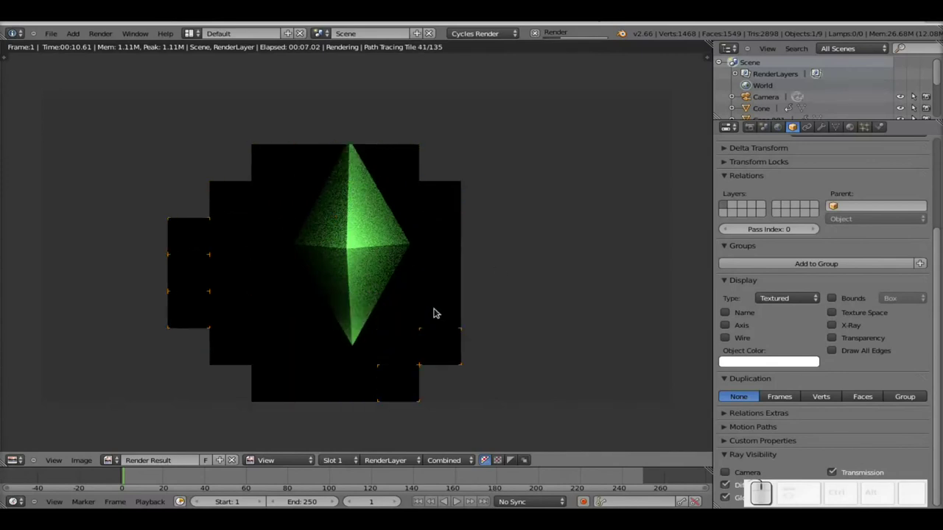
pyautogui.press('Escape')
pyautogui.press('ctrl+s')
pyautogui.click(368, 358)
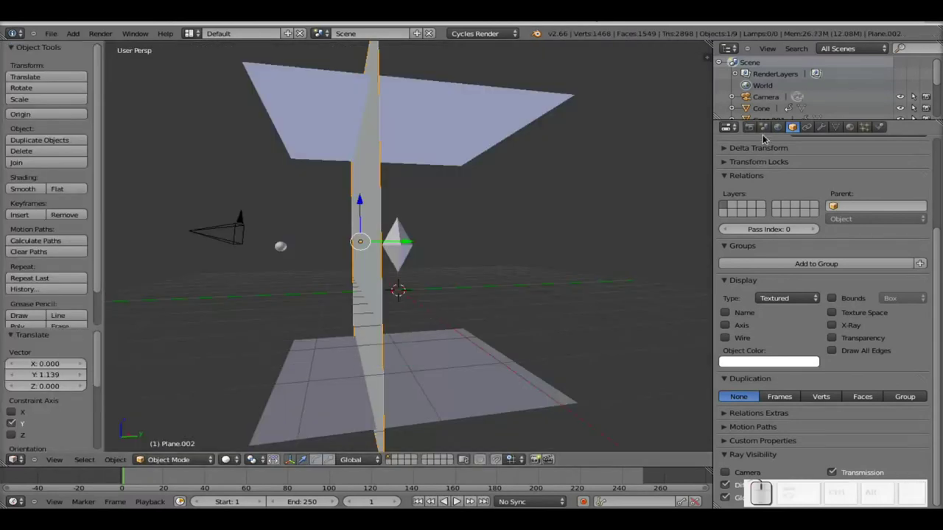
# Set the animation End Frame to 65 with AVI JPEG output and start rendering the animation
pyautogui.click(753, 127)
pyautogui.scroll(3)
pyautogui.click(725, 365)
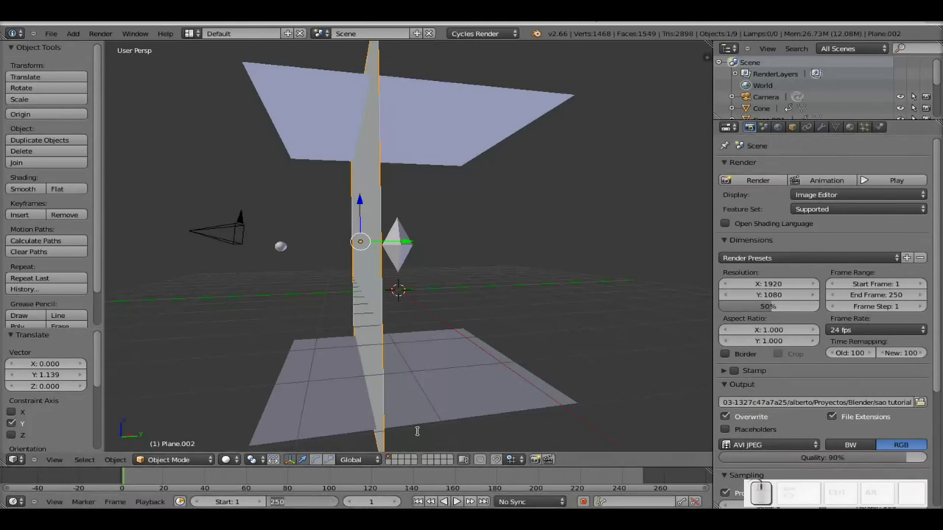
pyautogui.press('KP_6')
pyautogui.press('KP_Enter')
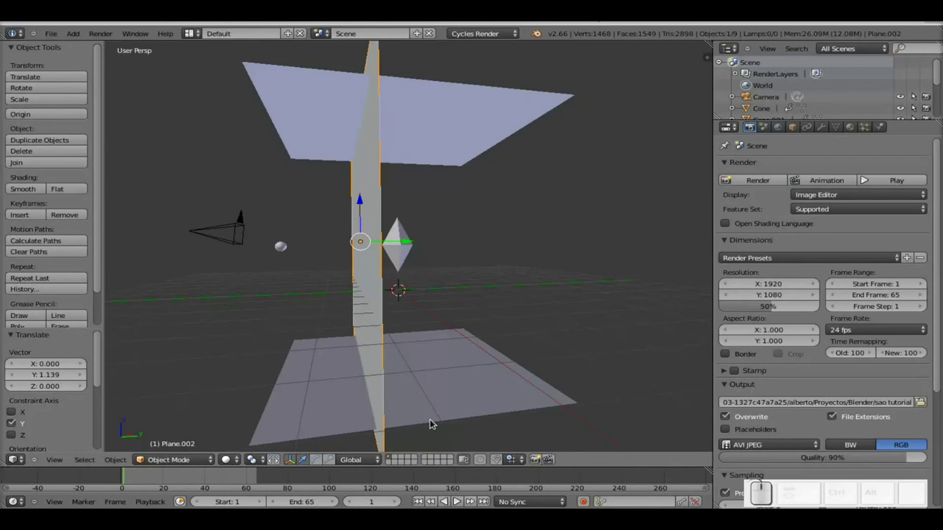
pyautogui.scroll(-3)
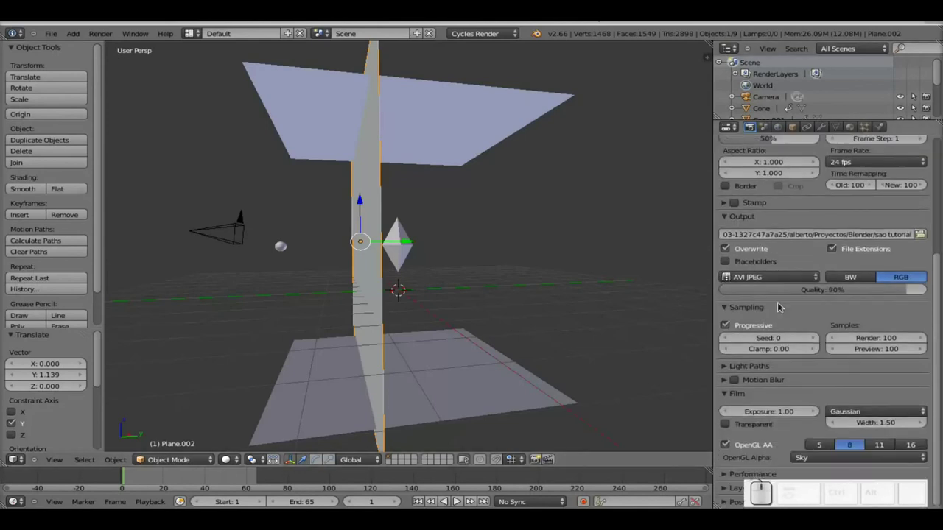
pyautogui.scroll(3)
pyautogui.click(830, 179)
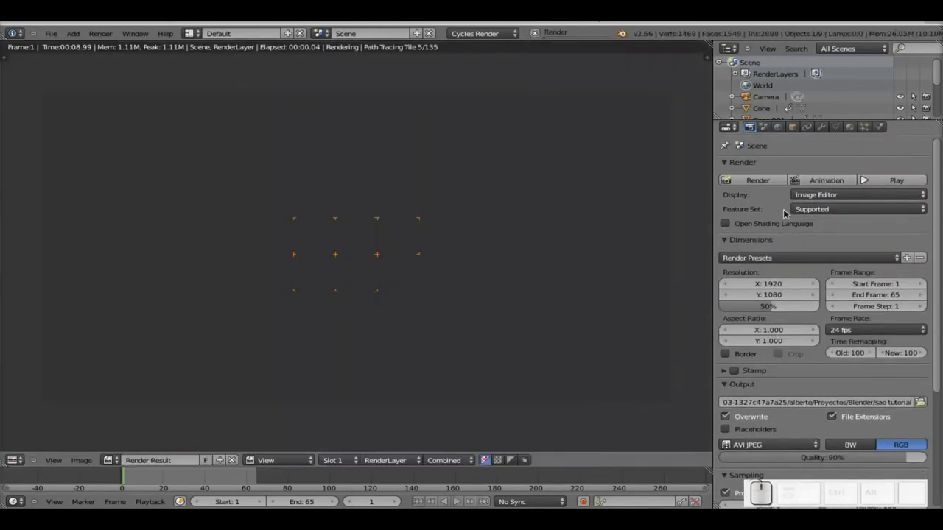